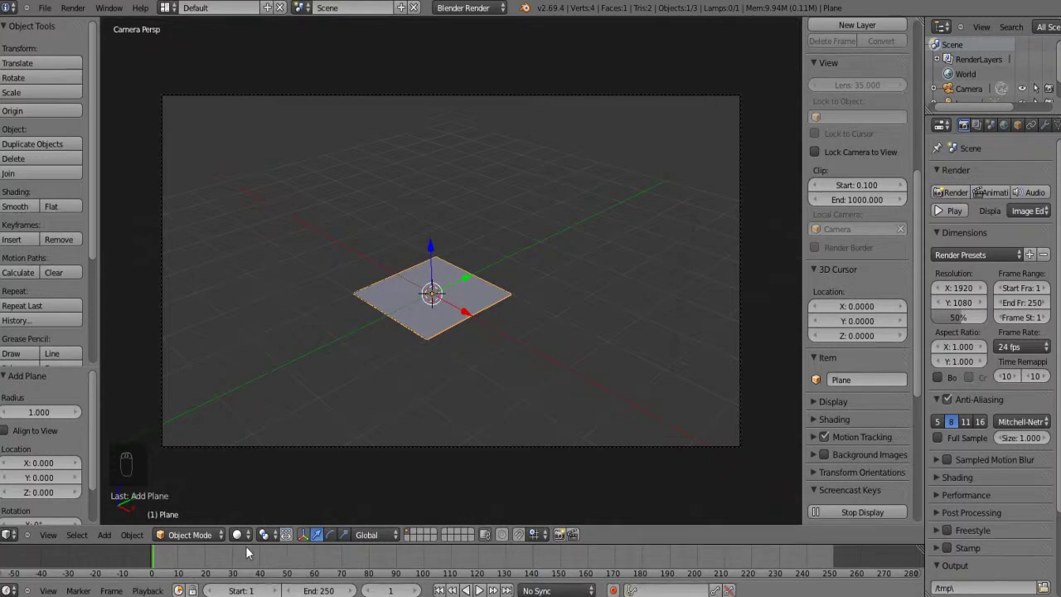
Enter Edit Mode on the plane with all four vertices selected, ready to subdivide
key("Tab")
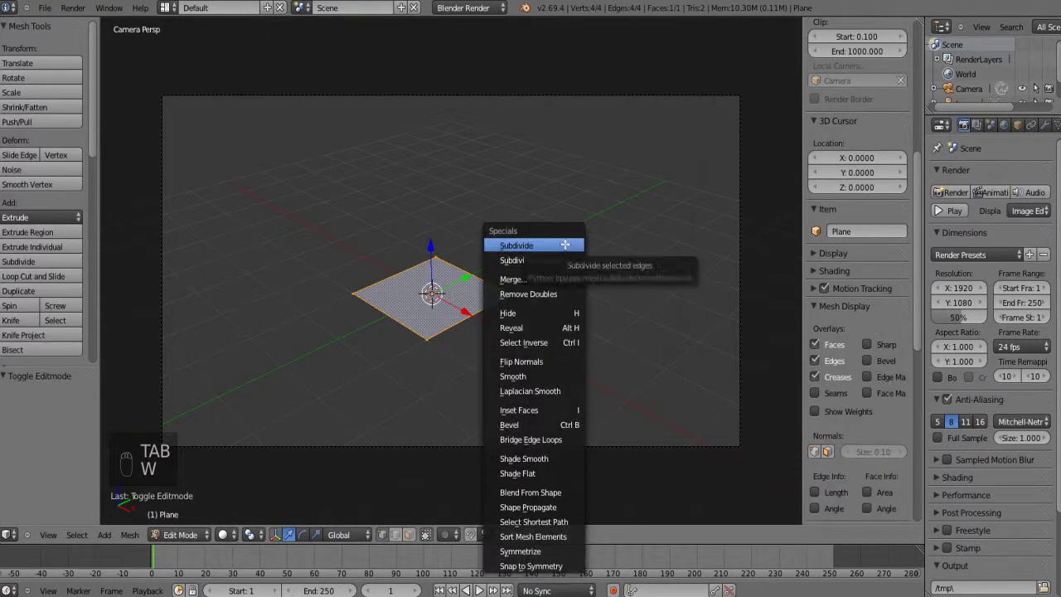
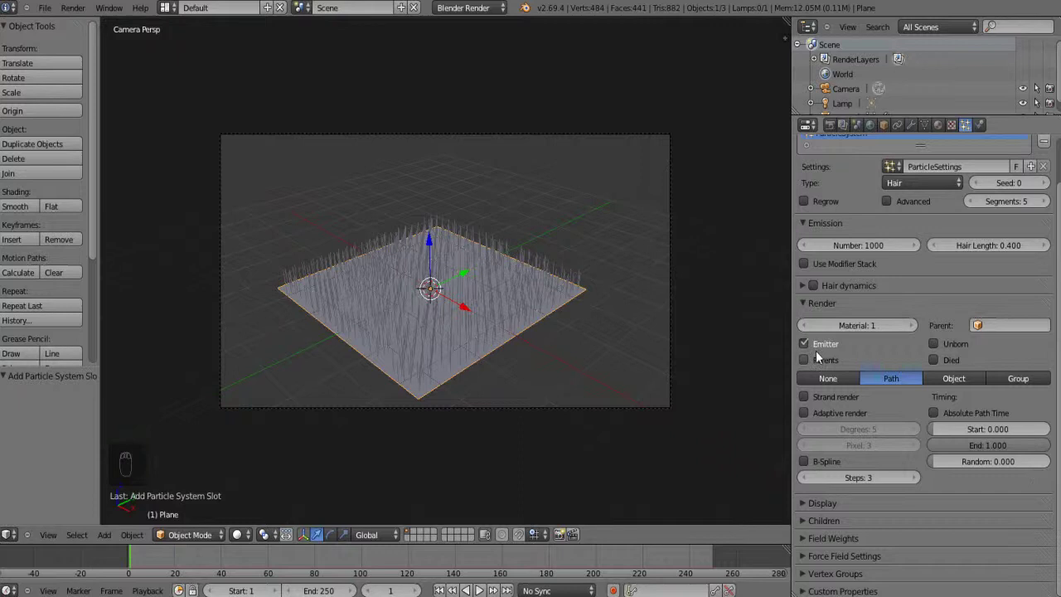
Hide the emitter, enable Strand render, add Interpolated children and raise their viewport display count
left_click_drag(809, 345, 809, 402)
left_click_drag(809, 402, 975, 524)
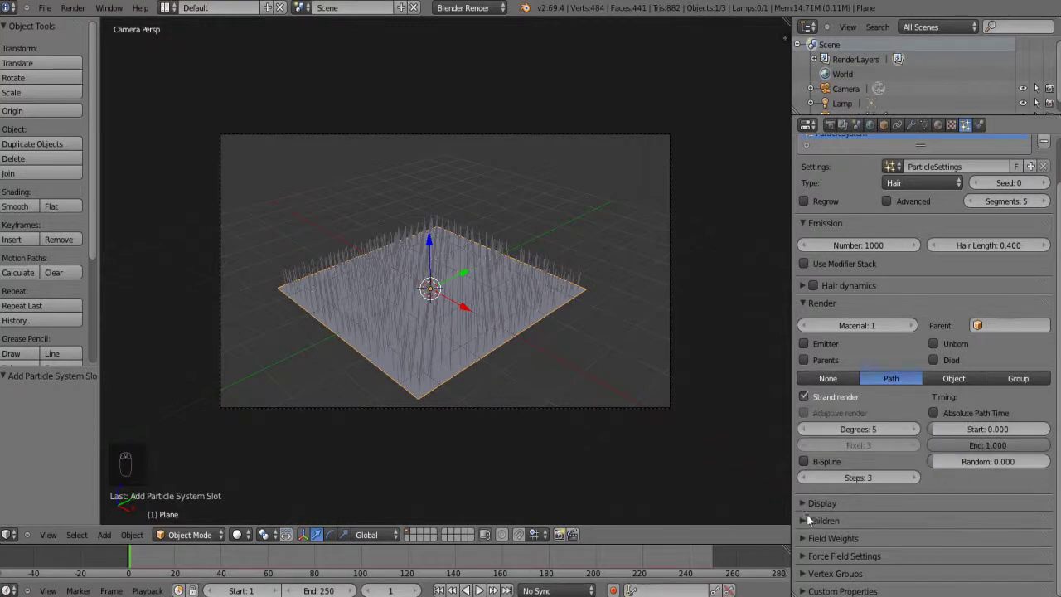
left_click_drag(809, 507, 1008, 522)
left_click_drag(1008, 522, 870, 486)
left_click_drag(932, 445, 852, 465)
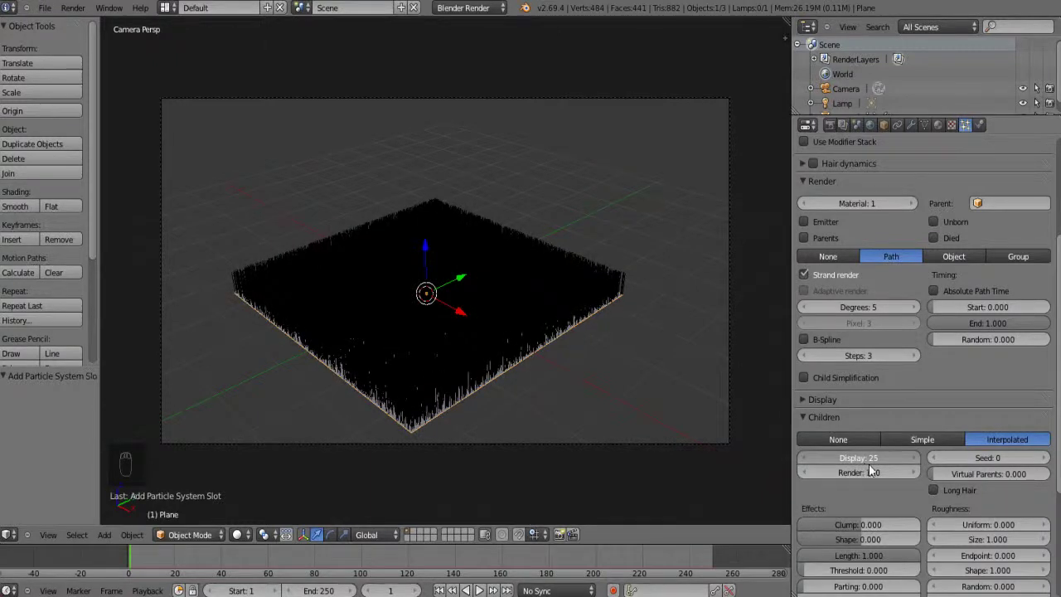
Try the Children Clump slider at several strengths, settling on a slight clump near 0.023
middle_click(595, 379)
left_click_drag(583, 391, 584, 377)
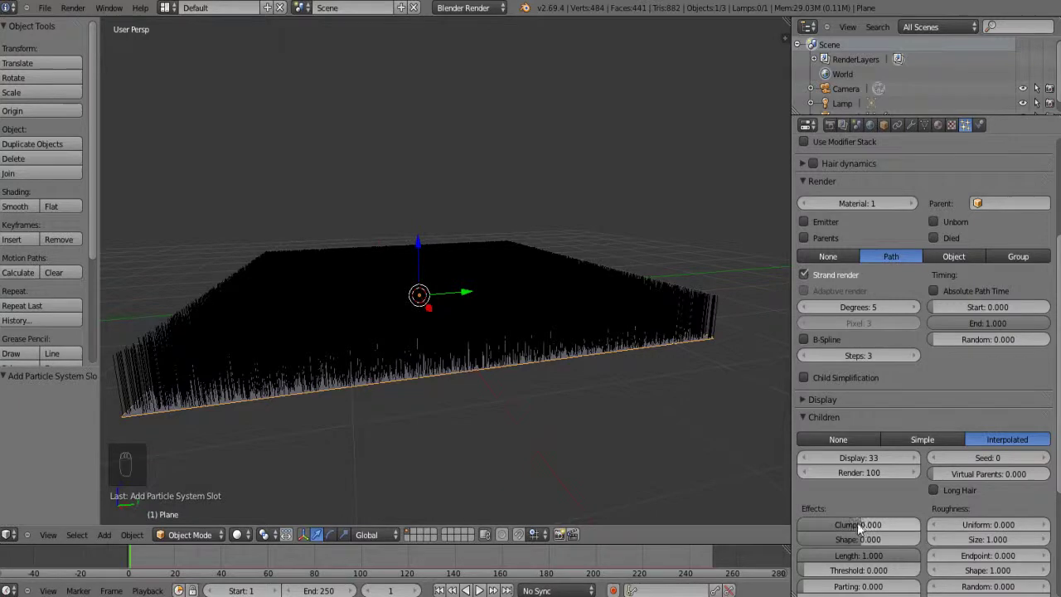
left_click_drag(864, 526, 922, 536)
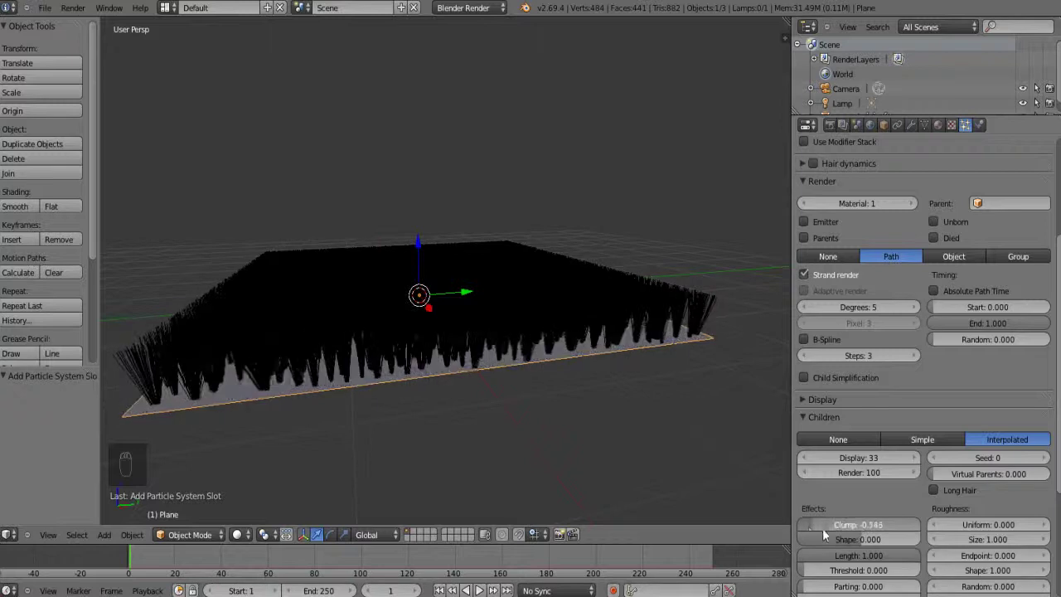
left_click_drag(607, 468, 889, 533)
left_click_drag(889, 533, 861, 541)
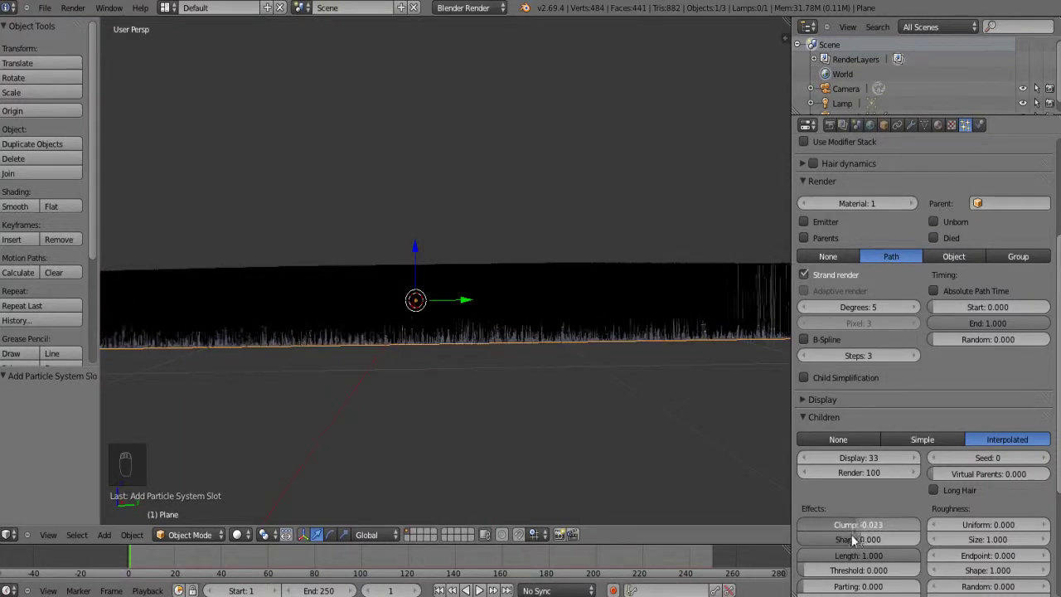
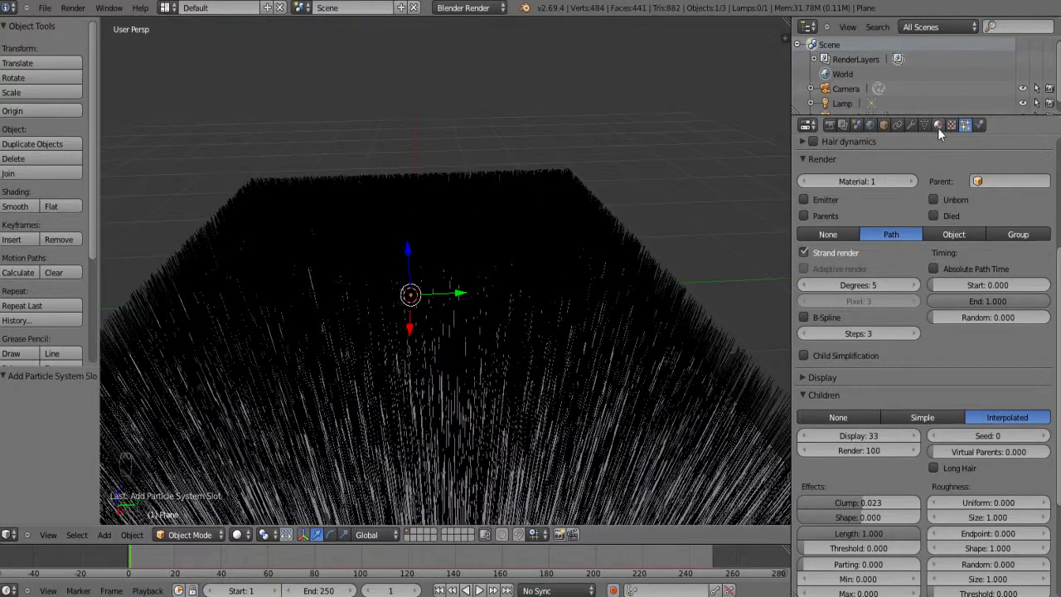
Create a new material on the plane with a dark brown diffuse colour
left_click_drag(944, 134, 895, 225)
left_click(518, 284)
middle_click(507, 257)
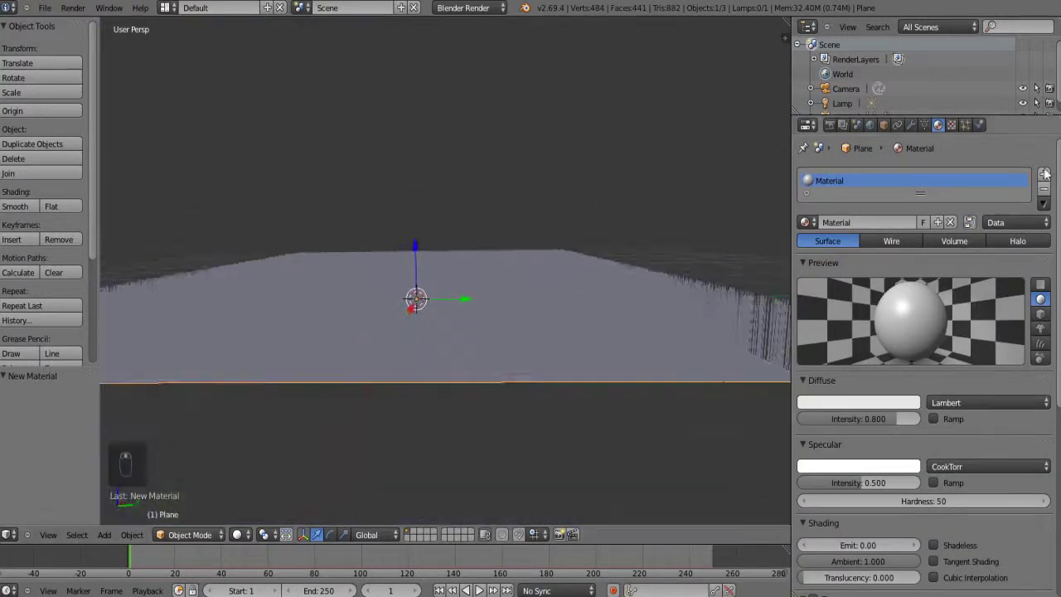
left_click_drag(1049, 178, 862, 230)
middle_click(862, 231)
left_click_drag(830, 186, 924, 227)
middle_click(924, 227)
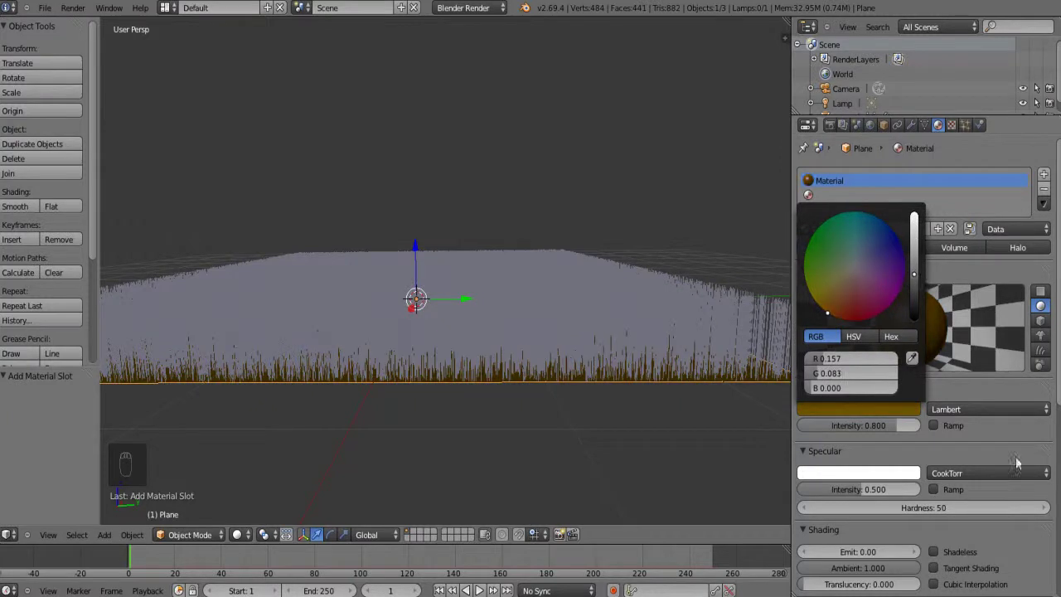
Add a second slot with a new green diffuse material and set its Specular Intensity to 0
left_click_drag(736, 492, 823, 199)
left_click_drag(816, 196, 823, 199)
middle_click(823, 199)
left_click_drag(831, 210, 920, 231)
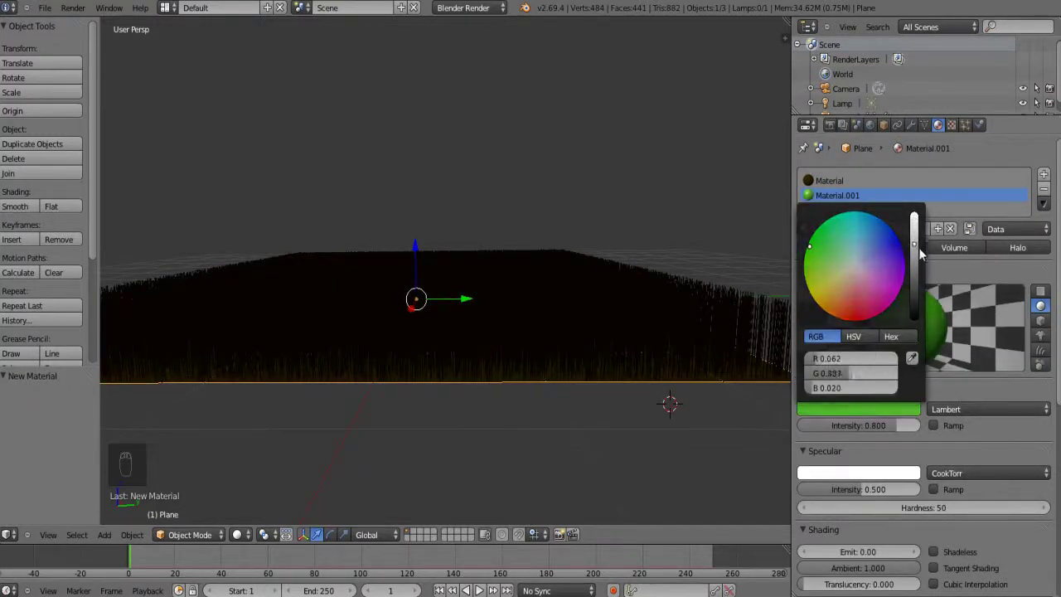
left_click_drag(832, 494, 589, 456)
left_click_drag(589, 456, 966, 132)
left_click_drag(967, 133, 804, 250)
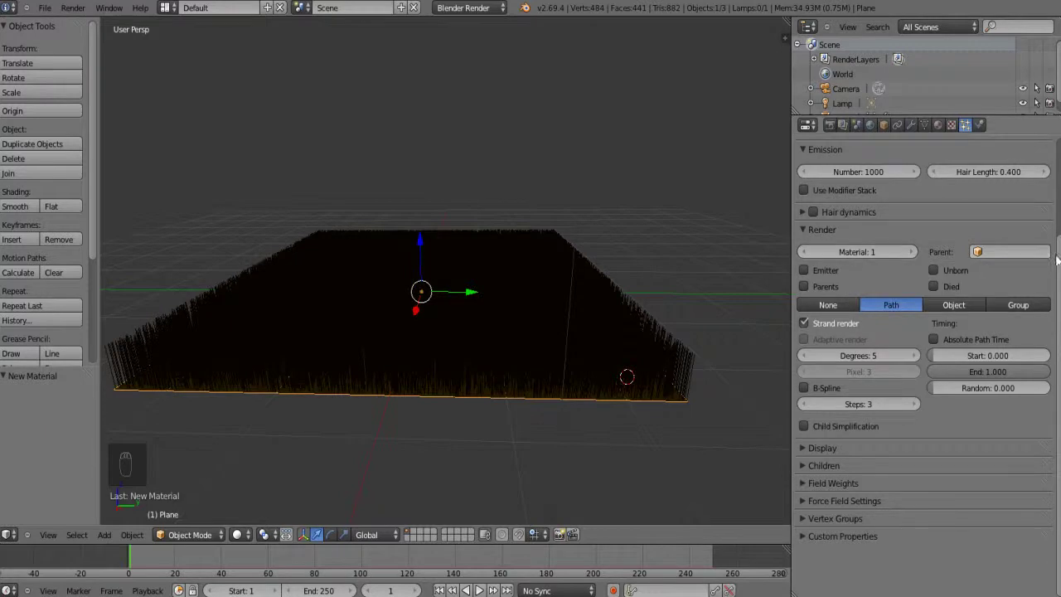
Set the hair particles' Render Material to slot 2 so the grass uses the green material
left_click_drag(945, 133, 822, 186)
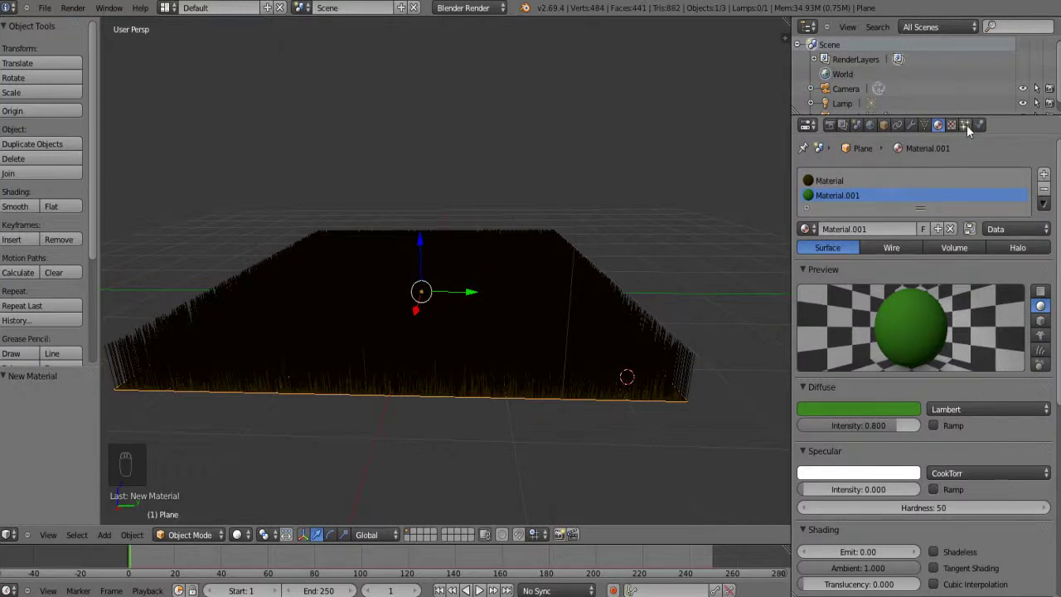
left_click_drag(971, 132, 915, 258)
left_click_drag(915, 258, 606, 349)
middle_click(621, 330)
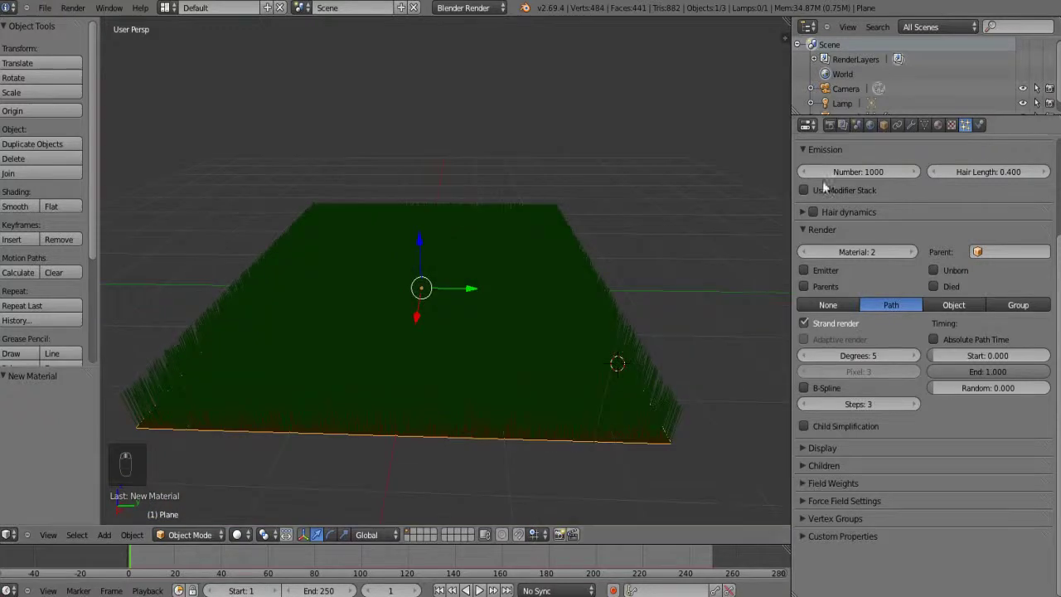
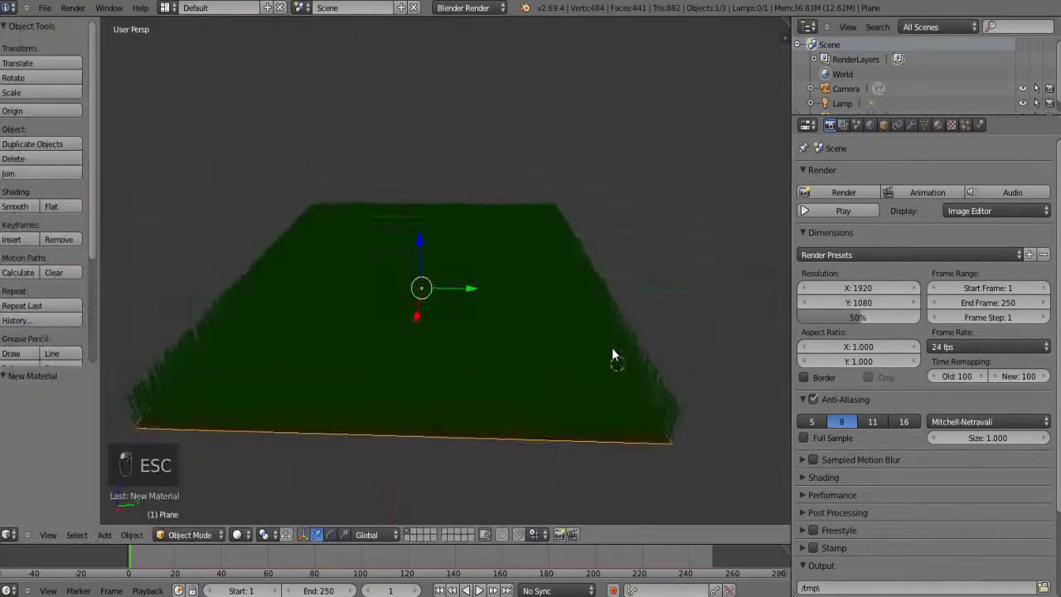
Move and rotate the camera low in front of the grass and frame the field through the camera view
left_click_drag(614, 354, 500, 199)
left_click_drag(501, 199, 150, 301)
left_click_drag(150, 300, 646, 383)
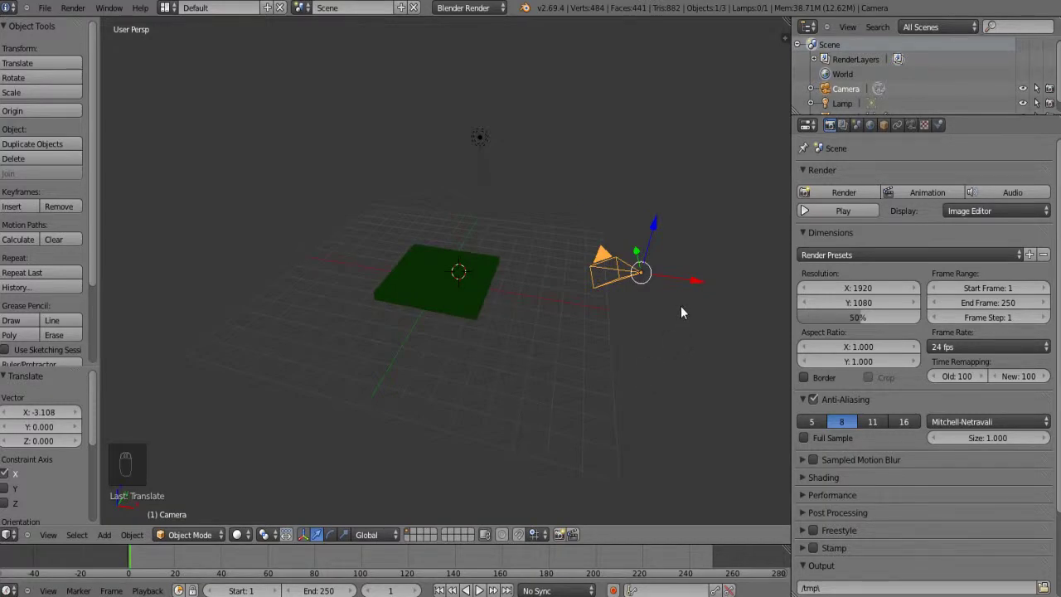
key("alt+g")
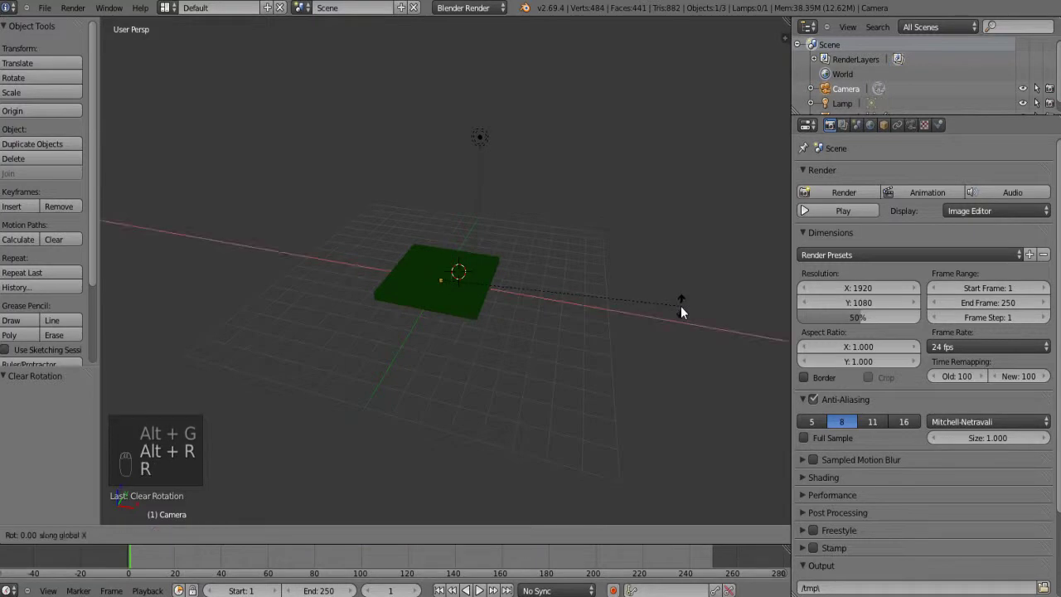
left_click_drag(664, 310, 52, 542)
left_click(67, 490)
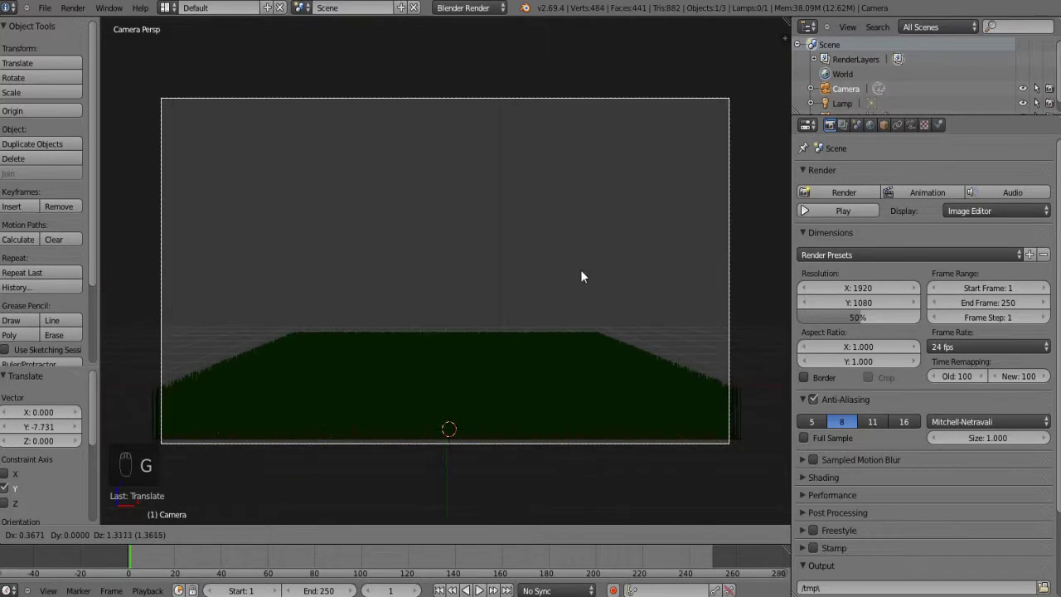
left_click_drag(576, 313, 538, 416)
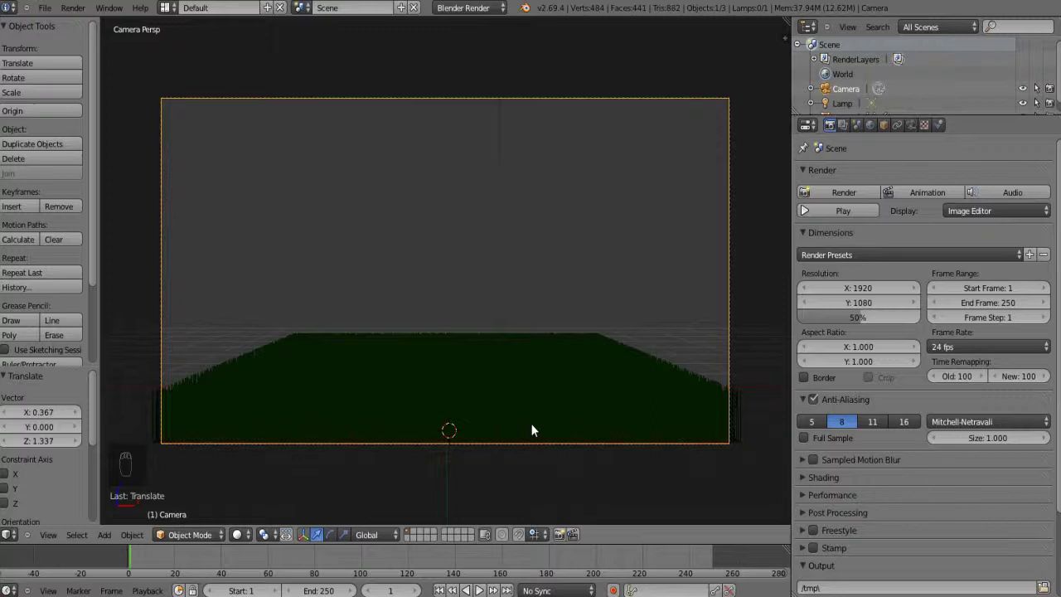
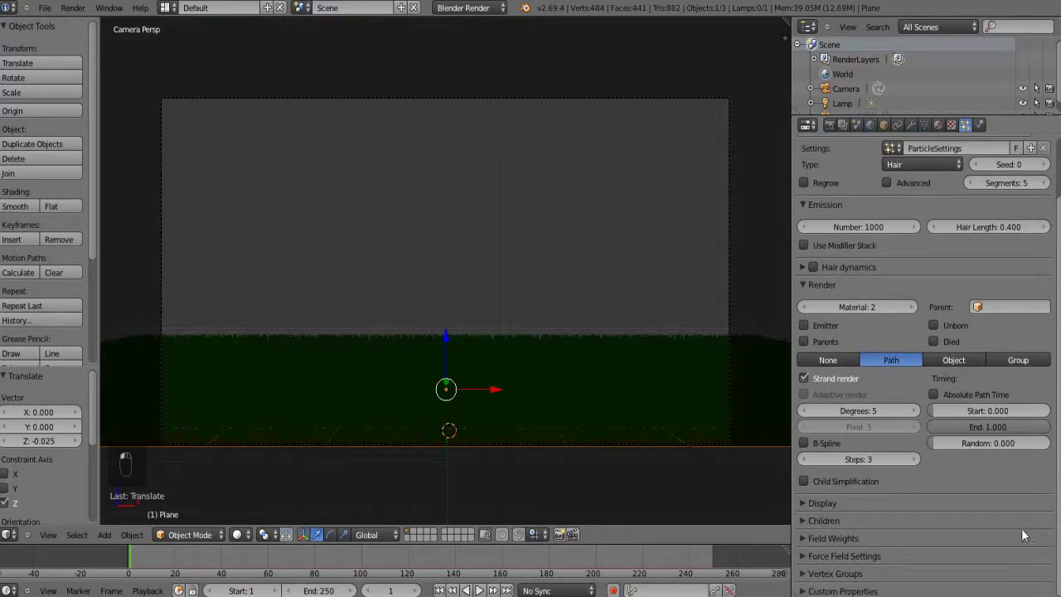
Adjust the child hairs' clump strength and neighbouring Children sliders in the Particle settings
middle_click(834, 538)
left_click_drag(808, 511, 907, 464)
left_click_drag(907, 464, 863, 397)
left_click_drag(863, 397, 835, 397)
left_click_drag(830, 397, 860, 417)
left_click_drag(860, 417, 832, 419)
middle_click(832, 419)
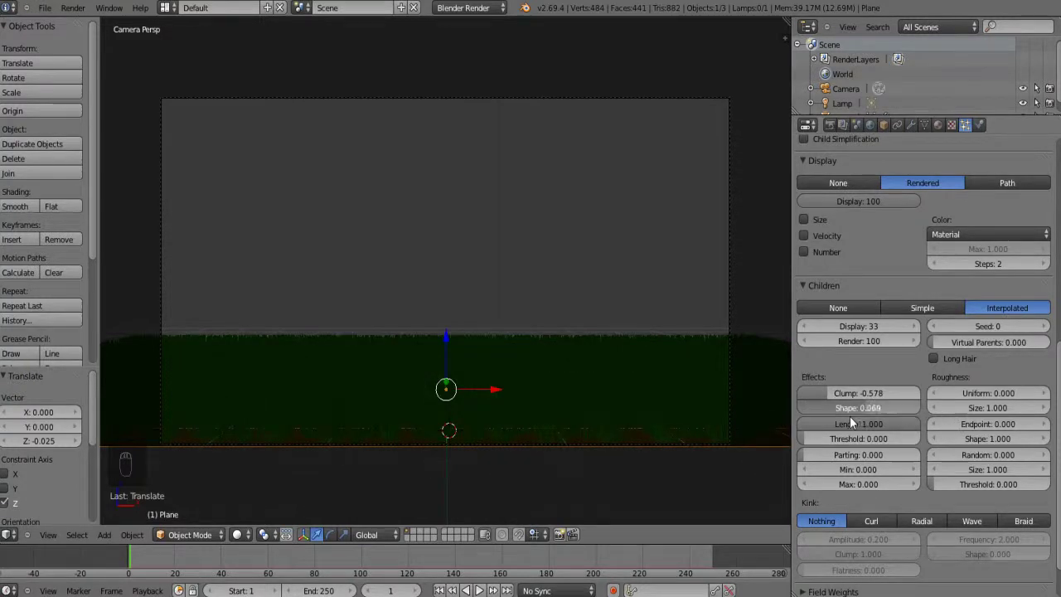
left_click_drag(844, 399, 887, 436)
middle_click(888, 436)
left_click_drag(892, 434, 988, 396)
left_click_drag(988, 395, 988, 415)
left_click_drag(988, 415, 973, 412)
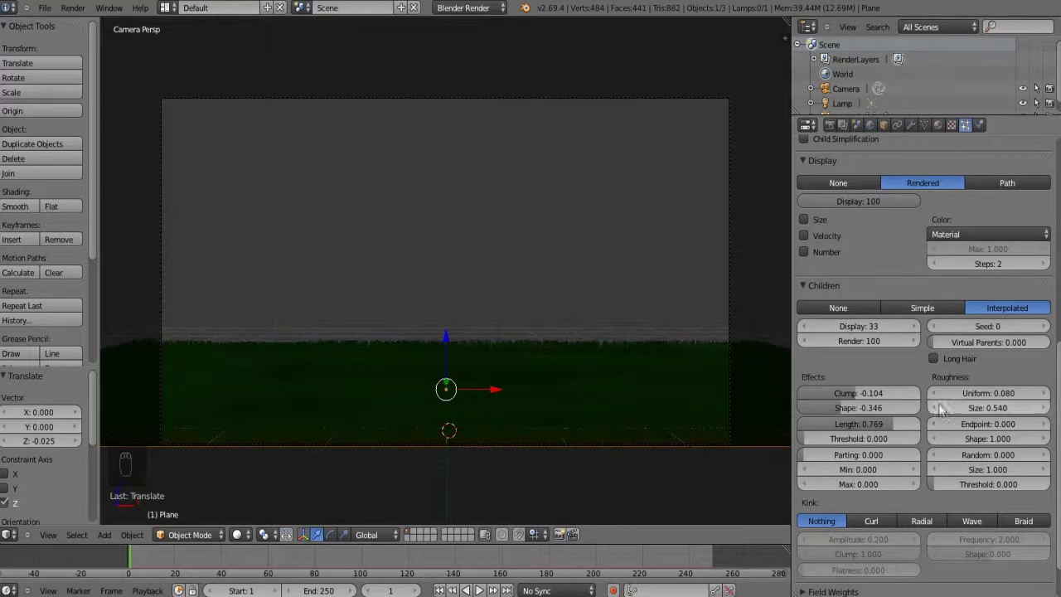
Change the children's clump shape, raise clumping, vary their length back to full and set a length threshold
left_click_drag(723, 426, 844, 415)
left_click_drag(850, 414, 873, 415)
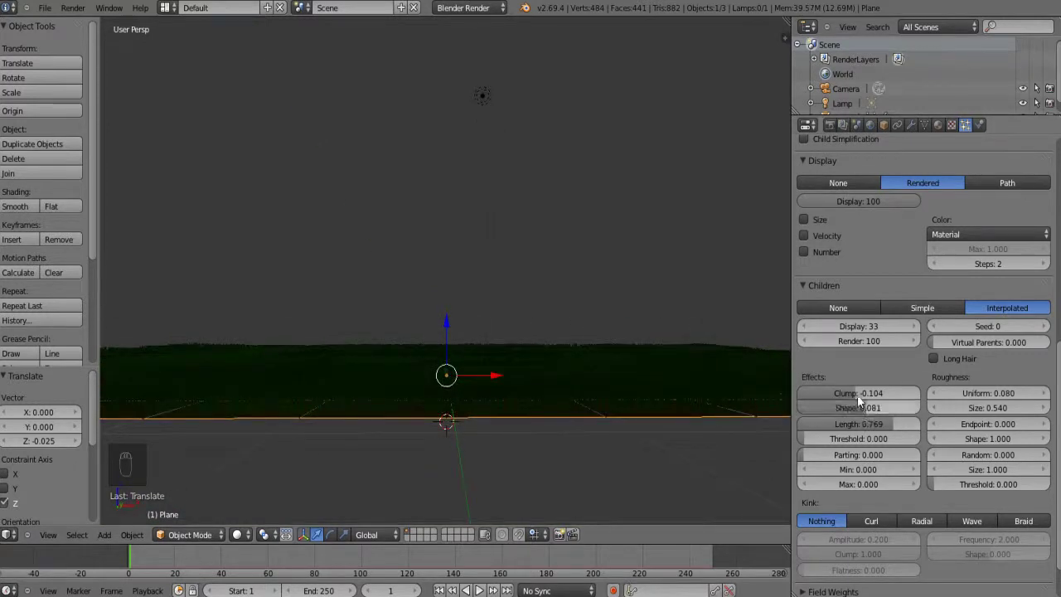
left_click_drag(862, 394, 912, 402)
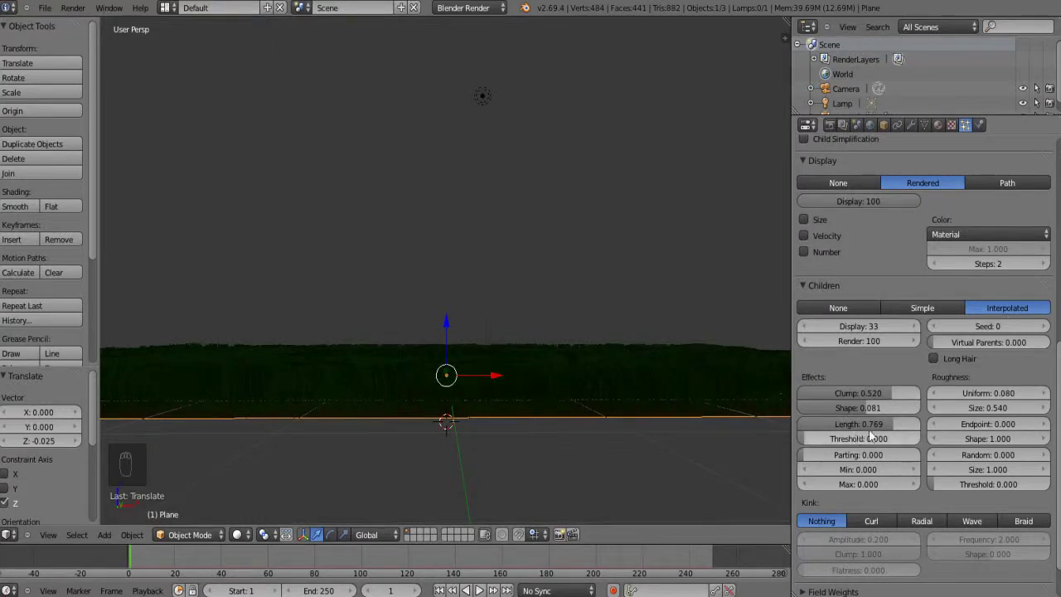
left_click_drag(871, 430, 867, 426)
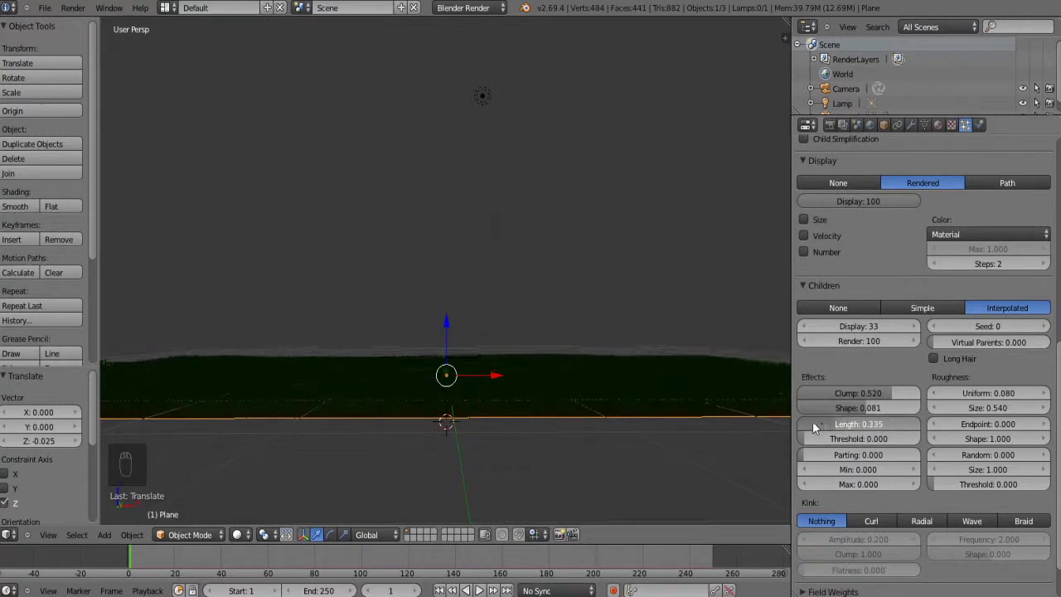
left_click_drag(630, 434, 1021, 458)
left_click_drag(1020, 458, 1002, 453)
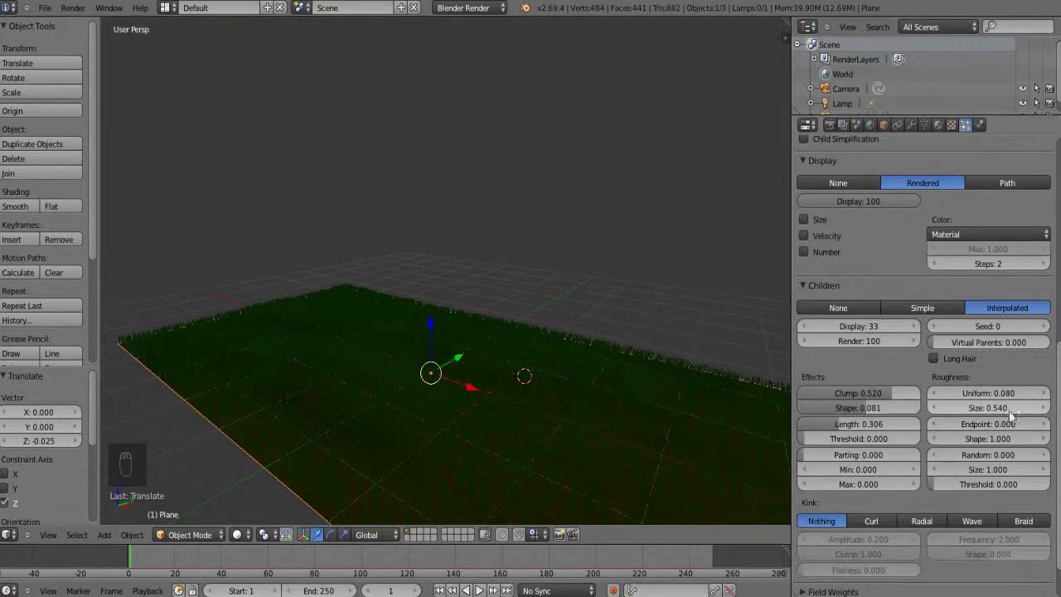
left_click_drag(1007, 475, 812, 456)
left_click_drag(819, 460, 690, 415)
Raise random roughness size, lower clumping, then add uniform roughness and shrink its size
left_click_drag(690, 415, 849, 427)
left_click_drag(849, 427, 835, 392)
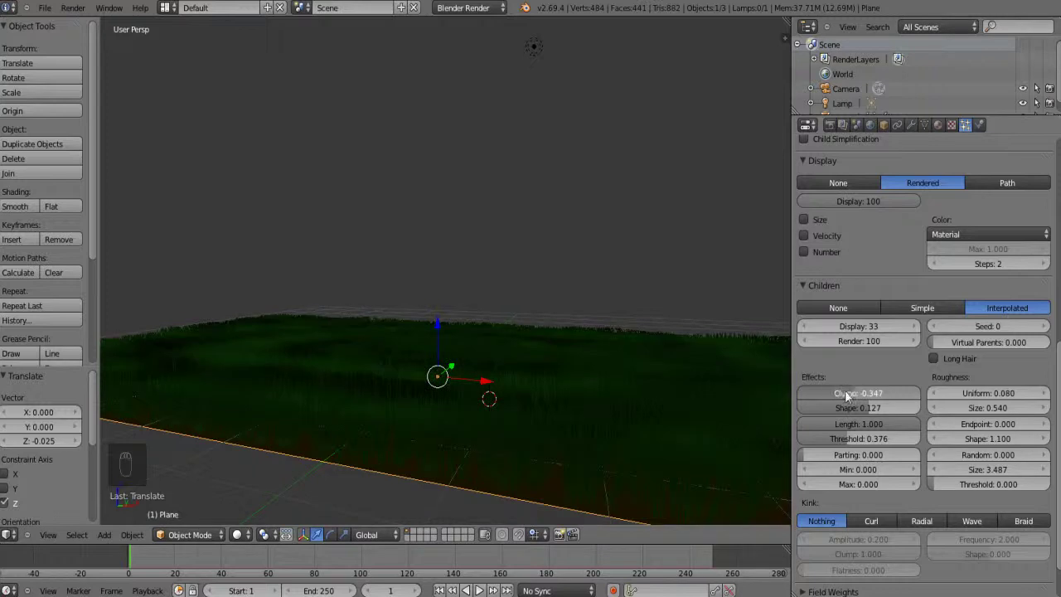
left_click_drag(684, 452, 931, 497)
left_click_drag(1007, 398, 739, 438)
left_click_drag(739, 438, 853, 396)
left_click_drag(853, 396, 884, 396)
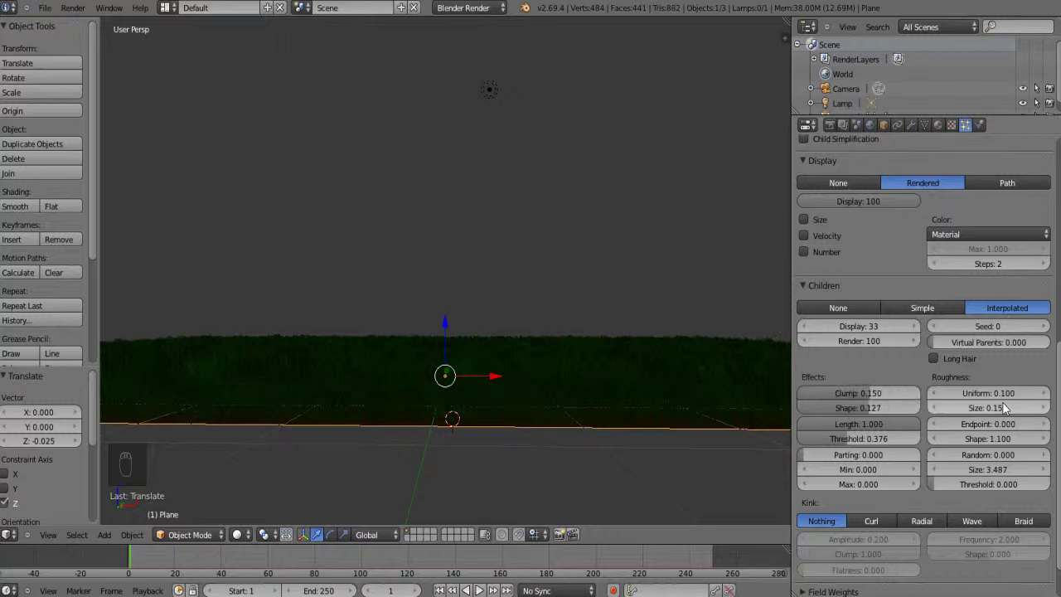
left_click_drag(1008, 401, 976, 400)
left_click_drag(640, 479, 1009, 399)
Fine-tune uniform roughness down with its size cut to 0.41, then raise the clump strength again
left_click_drag(1009, 399, 1041, 415)
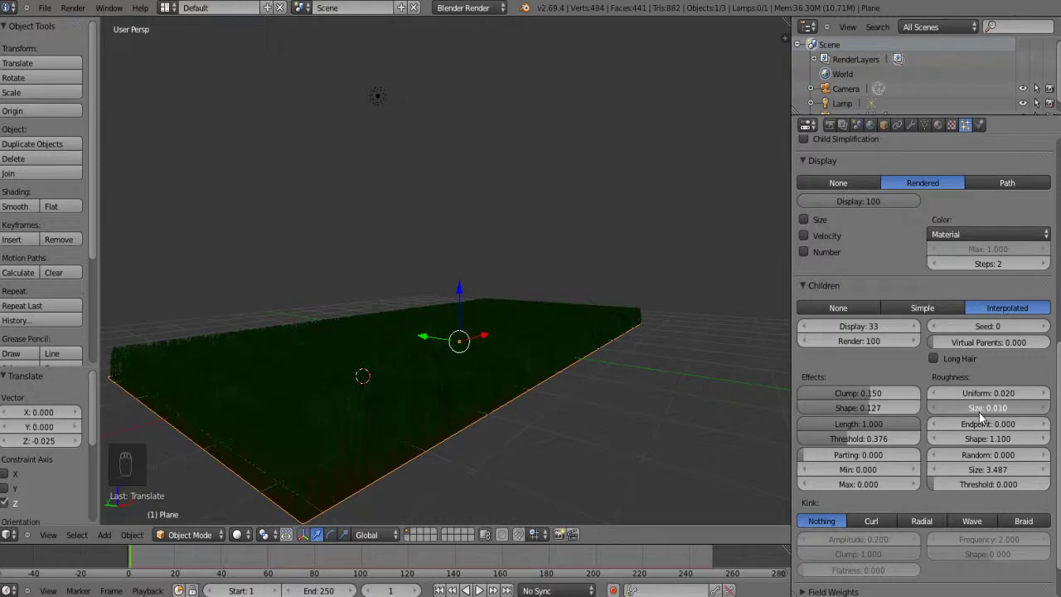
left_click_drag(689, 456, 1012, 400)
left_click_drag(1012, 399, 702, 432)
left_click_drag(701, 432, 984, 414)
left_click_drag(984, 415, 1041, 399)
left_click_drag(1042, 401, 986, 414)
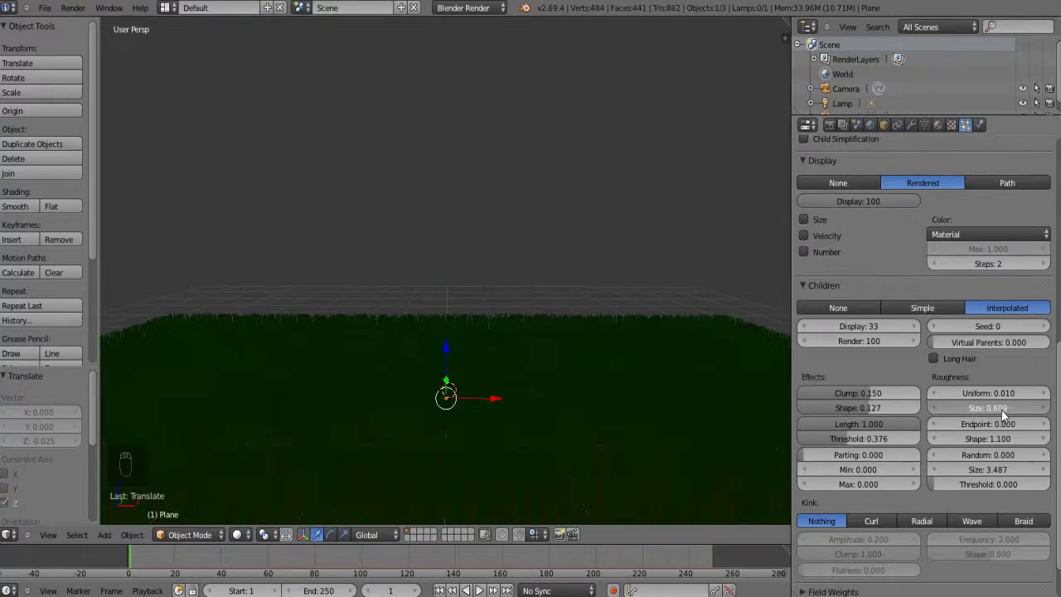
left_click_drag(712, 392, 870, 398)
left_click_drag(870, 398, 880, 400)
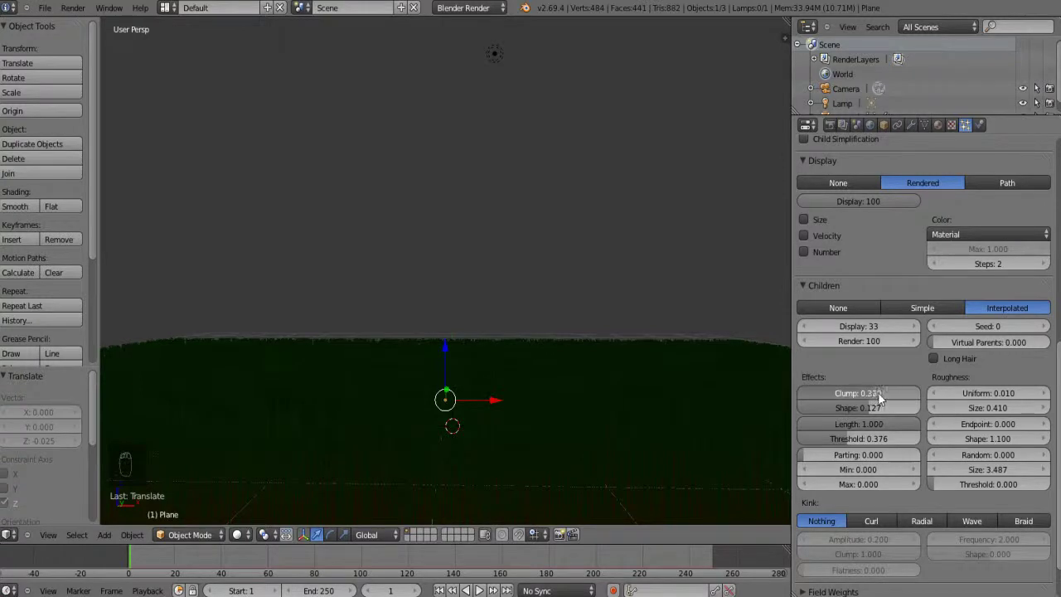
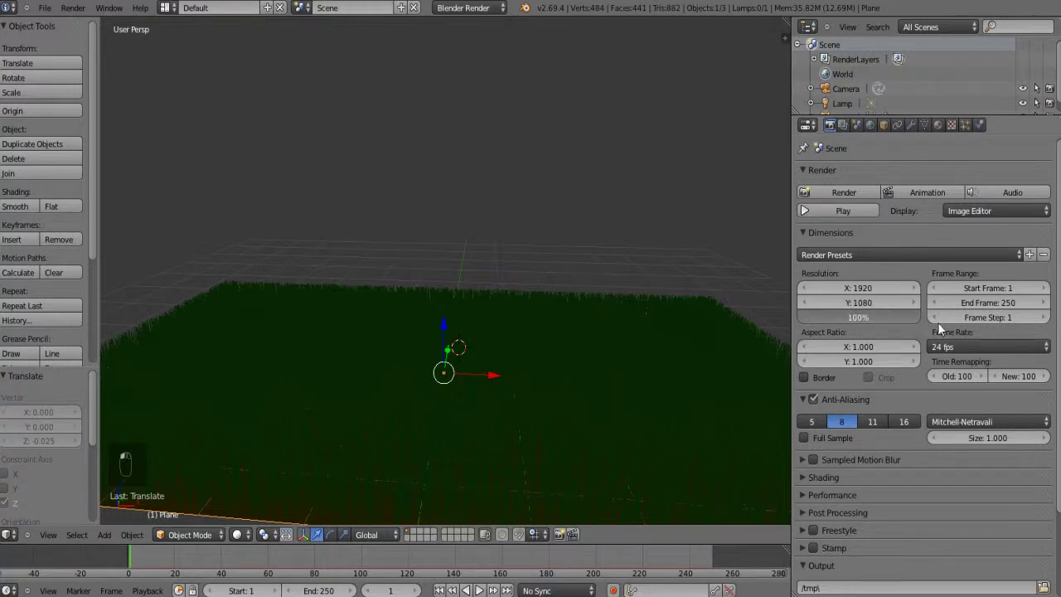
Show the green grass material's still-empty texture slot list in Texture properties
left_click(588, 307)
left_click_drag(594, 321, 947, 131)
left_click_drag(947, 131, 936, 303)
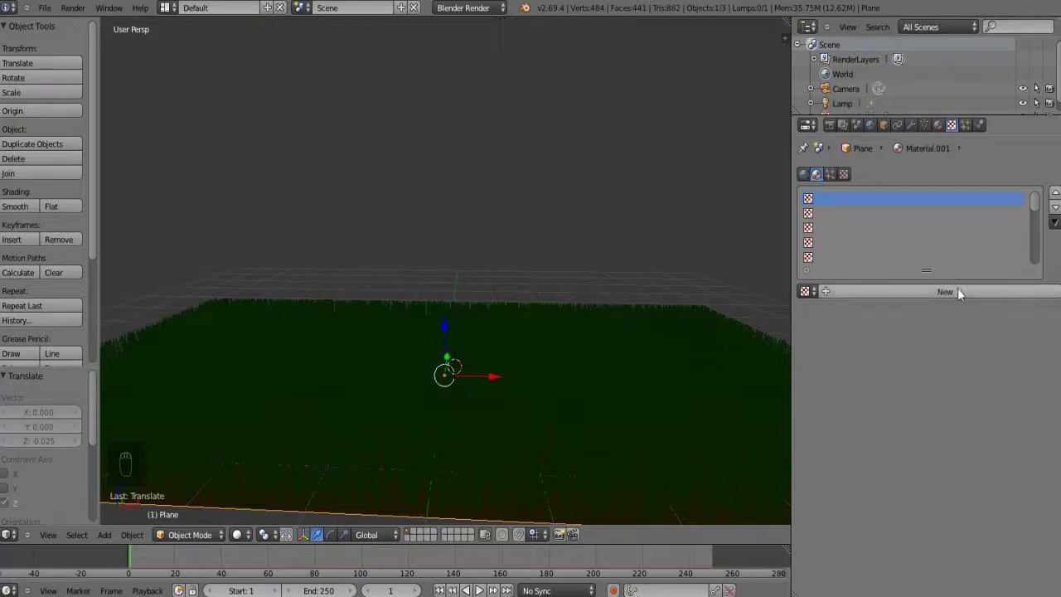
Create a blend texture with a colour ramp fading from transparent yellow-green to opaque dark green
left_click_drag(959, 296, 898, 258)
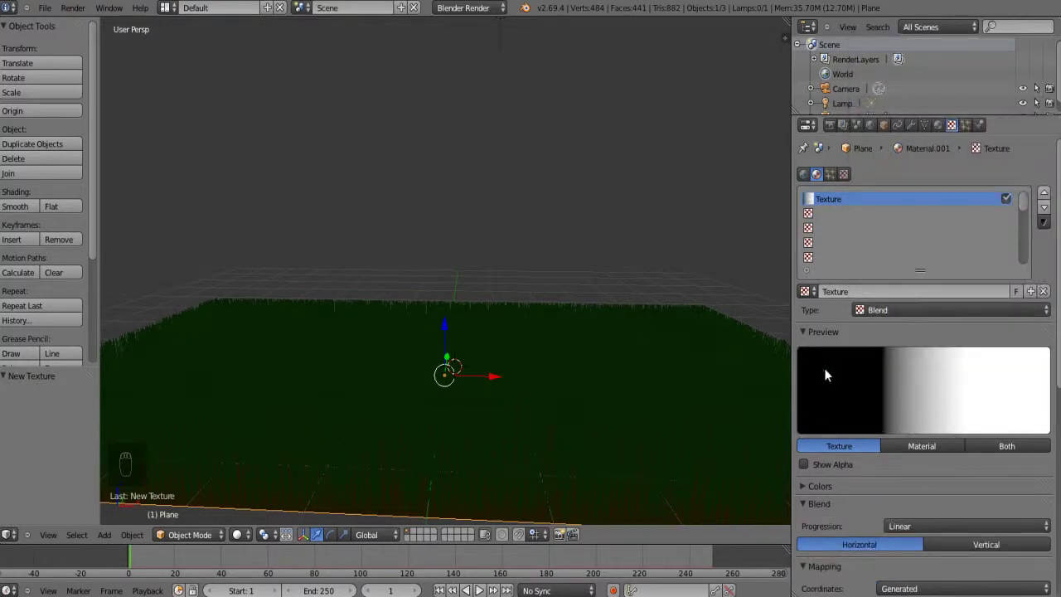
left_click_drag(807, 489, 933, 436)
left_click_drag(799, 428, 945, 319)
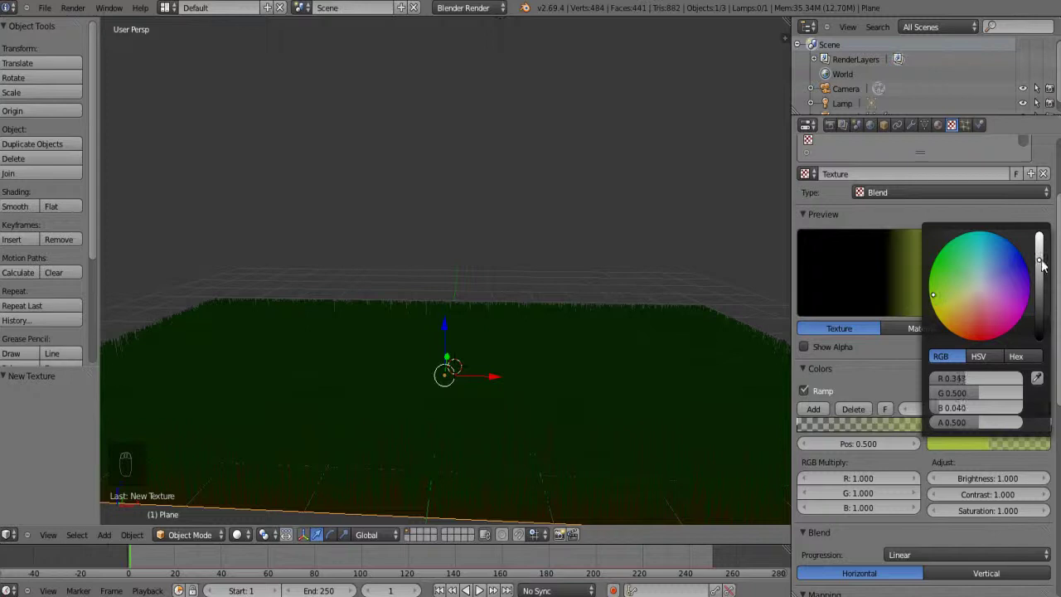
left_click_drag(804, 431, 1050, 255)
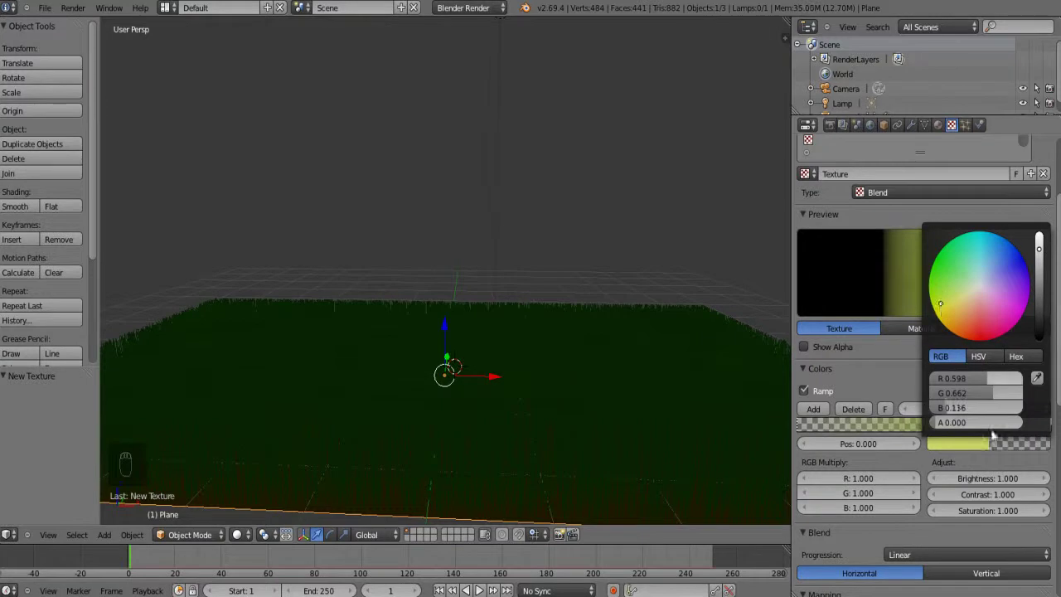
left_click_drag(1059, 432, 1049, 265)
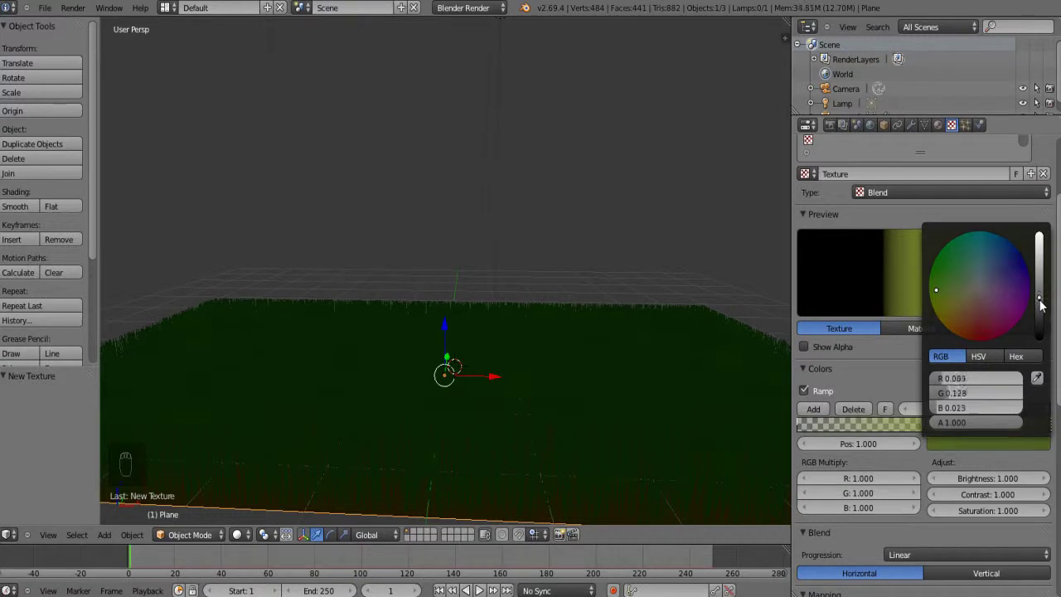
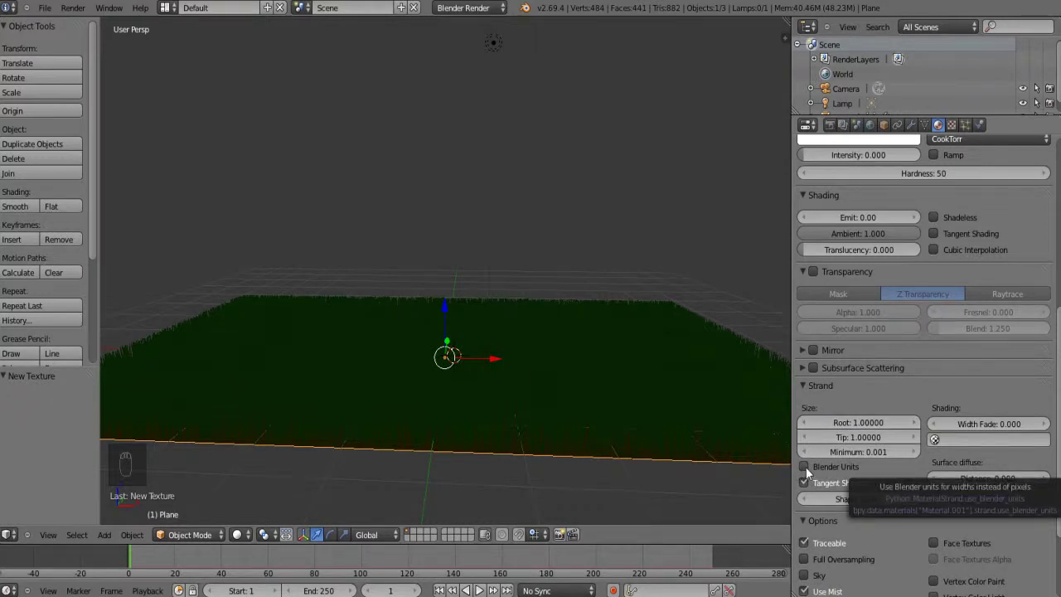
Thin the green material's strand root width in the Strand settings
left_click_drag(810, 474, 792, 426)
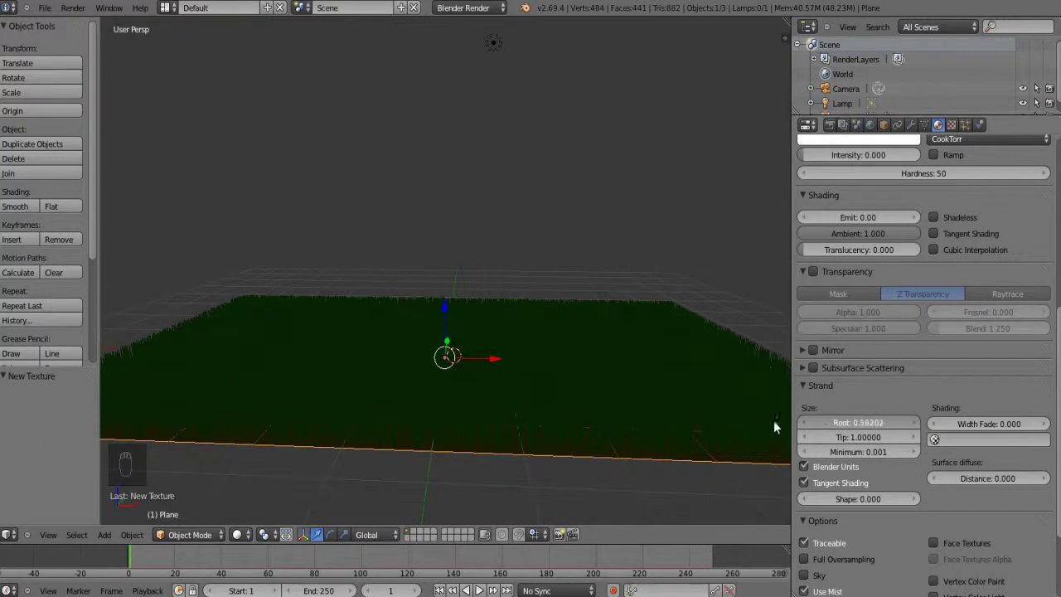
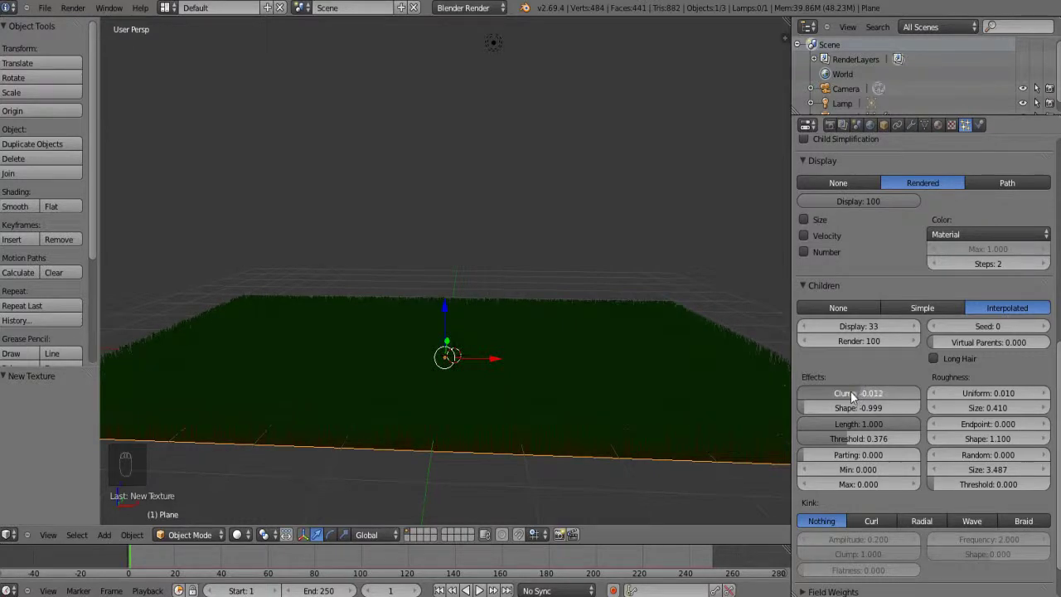
Give the grass children slight clumping and a reshaped clump, checking from ground level
left_click(557, 433)
left_click_drag(585, 412, 244, 542)
left_click_drag(256, 482, 478, 440)
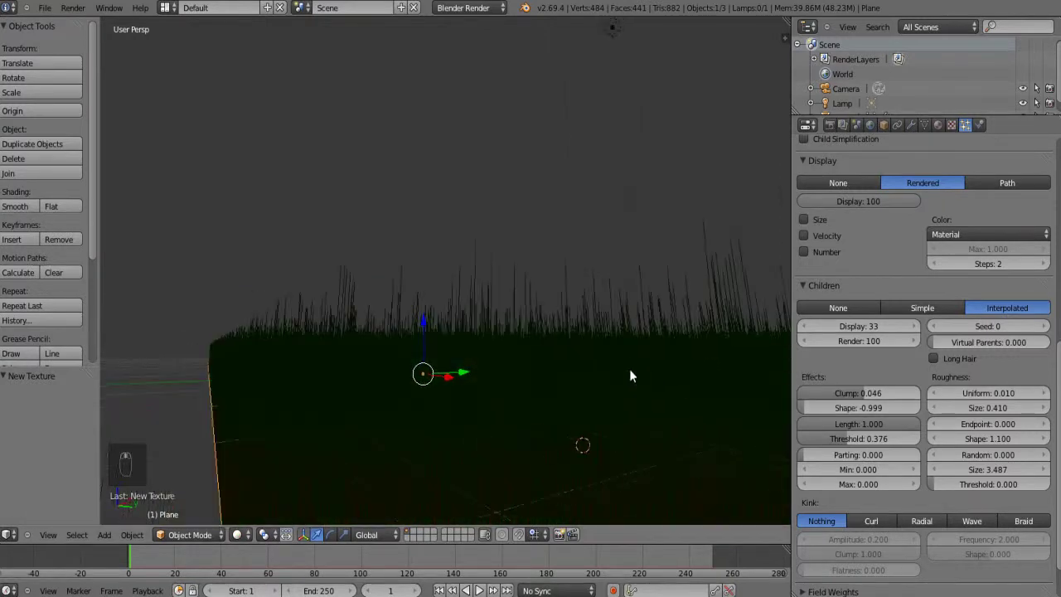
left_click_drag(632, 369, 640, 374)
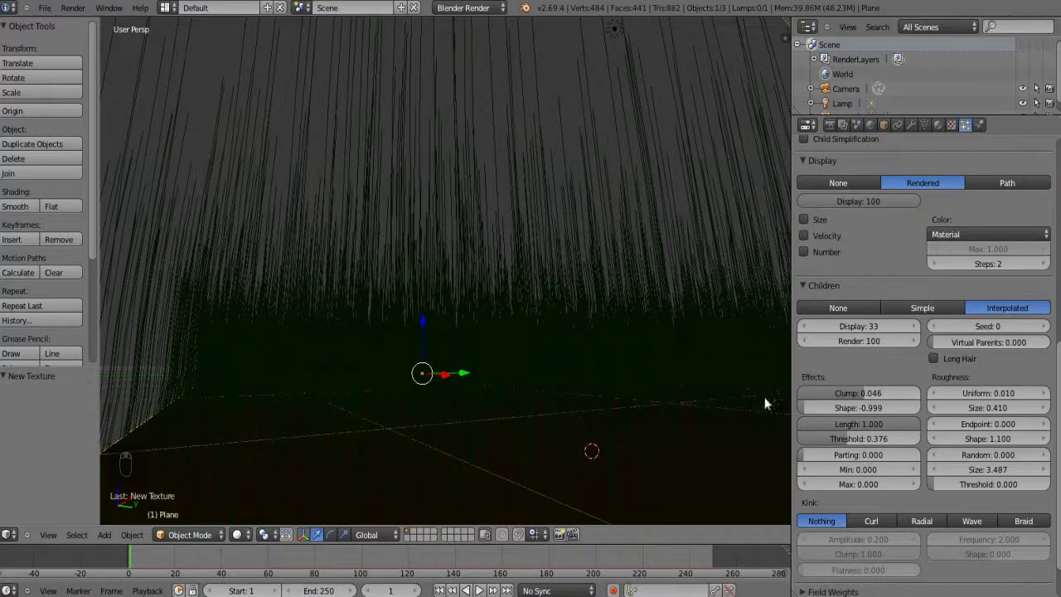
left_click_drag(812, 412, 557, 406)
left_click_drag(557, 406, 993, 398)
Set child hair roughness to Uniform 0.080 and Endpoint 0.160
left_click_drag(992, 398, 1008, 396)
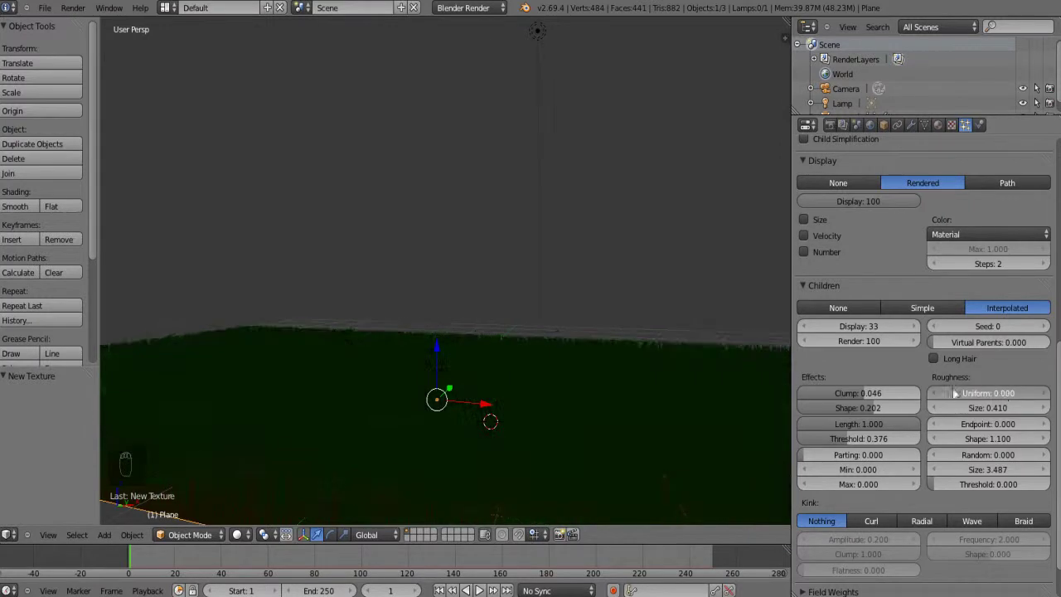
left_click_drag(982, 413, 916, 411)
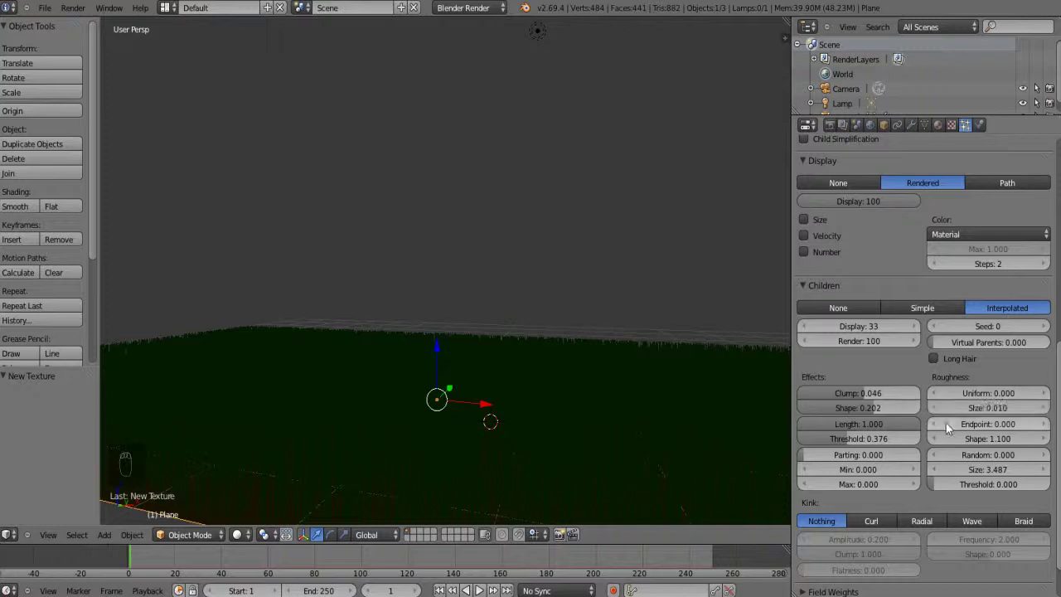
left_click_drag(985, 434, 559, 368)
left_click_drag(560, 368, 970, 401)
left_click_drag(970, 400, 591, 434)
left_click_drag(591, 434, 862, 409)
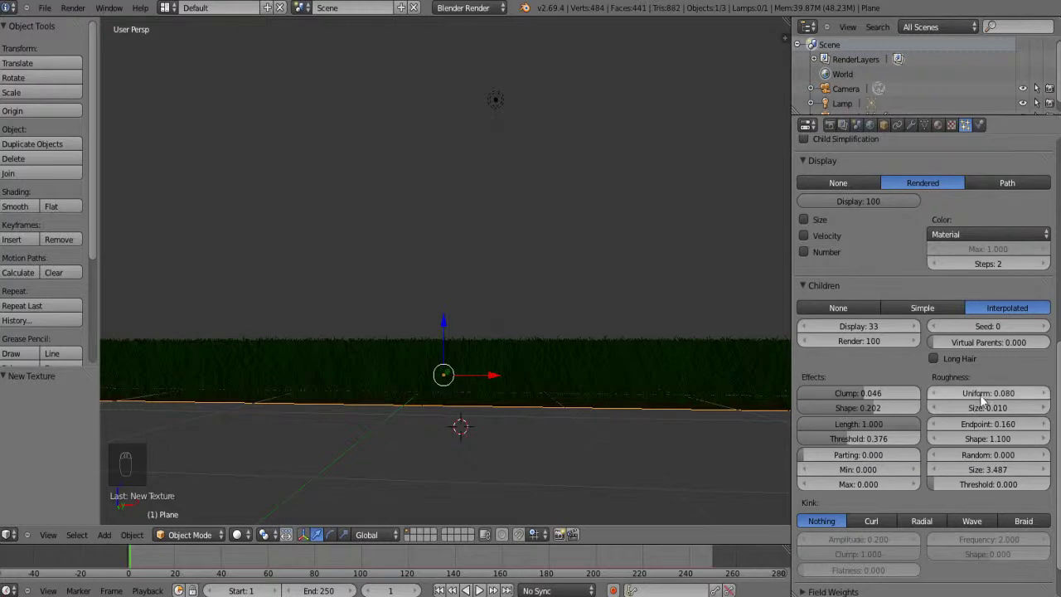
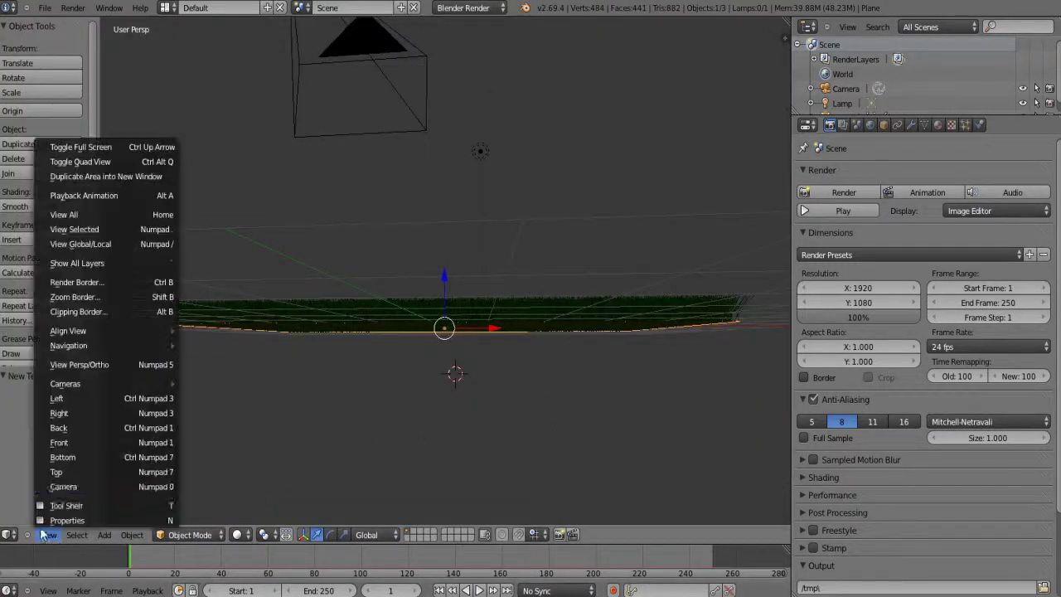
Leave the render and view the grass scene through the active camera
key("Escape")
left_click(65, 486)
left_click(137, 486)
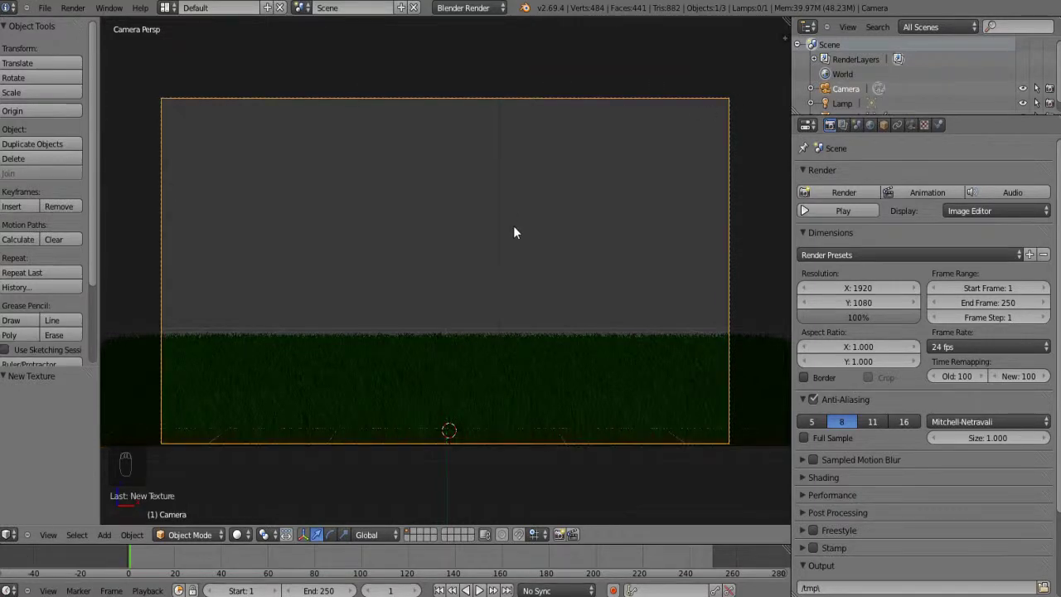
Set children Threshold 0.382, random roughness 0.020 and random size 0.170
left_click_drag(523, 211, 629, 423)
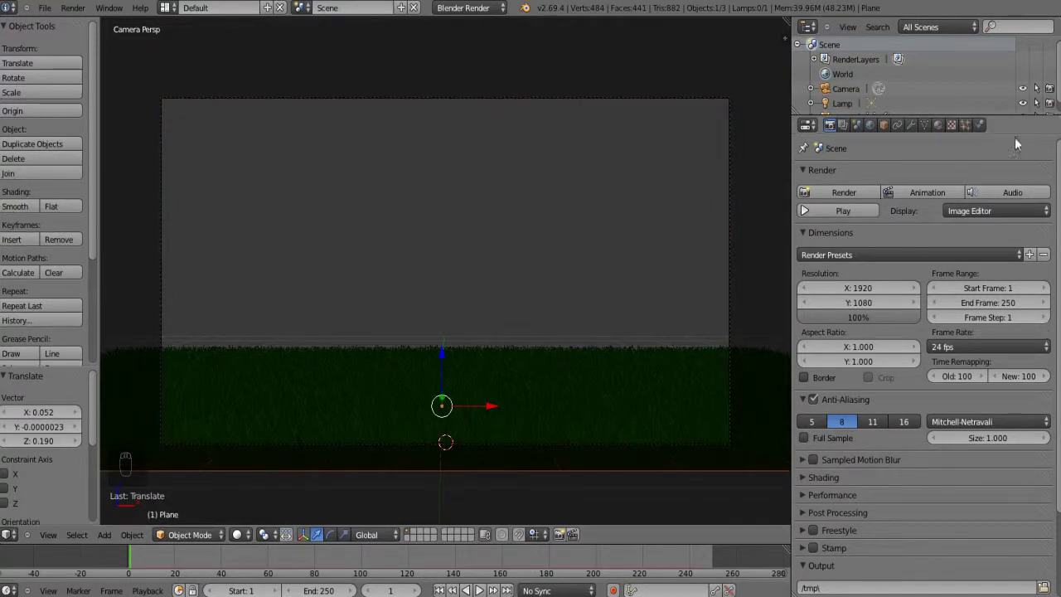
left_click_drag(975, 132, 903, 429)
left_click_drag(901, 431, 1000, 430)
left_click_drag(863, 443, 854, 446)
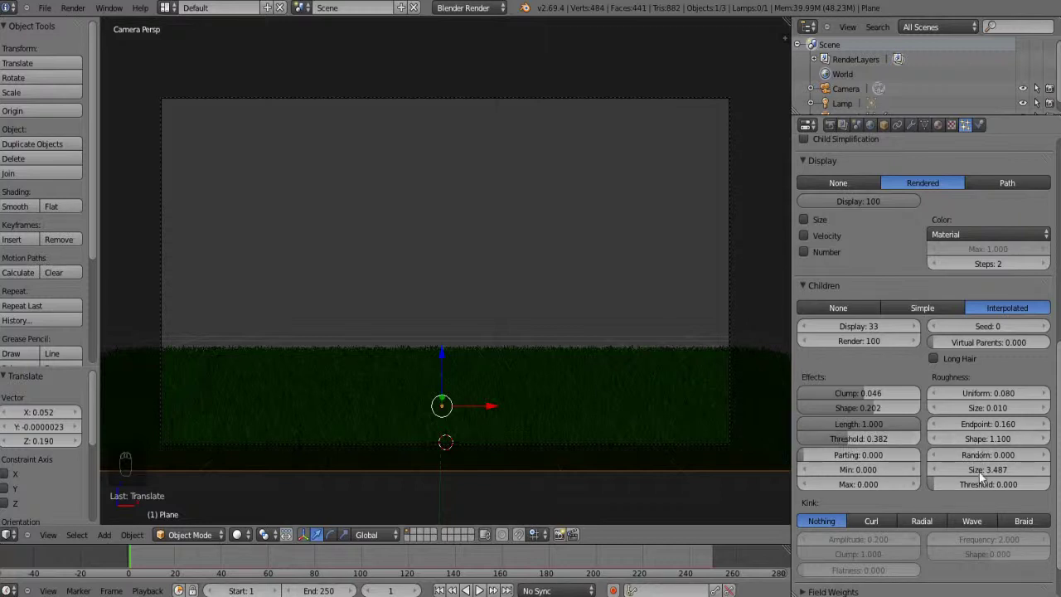
left_click_drag(984, 478, 975, 474)
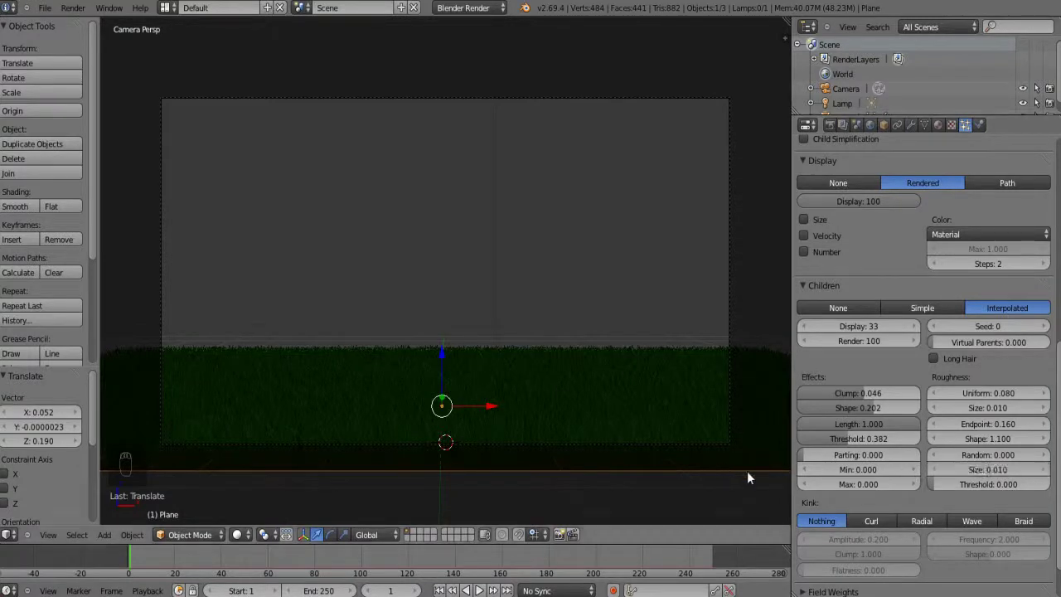
left_click_drag(989, 473, 992, 459)
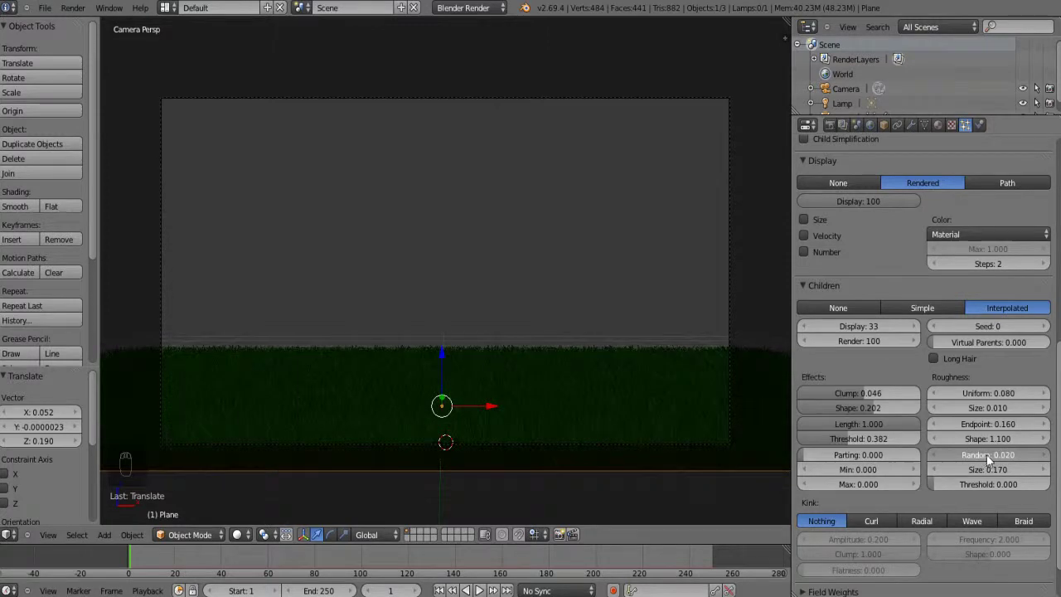
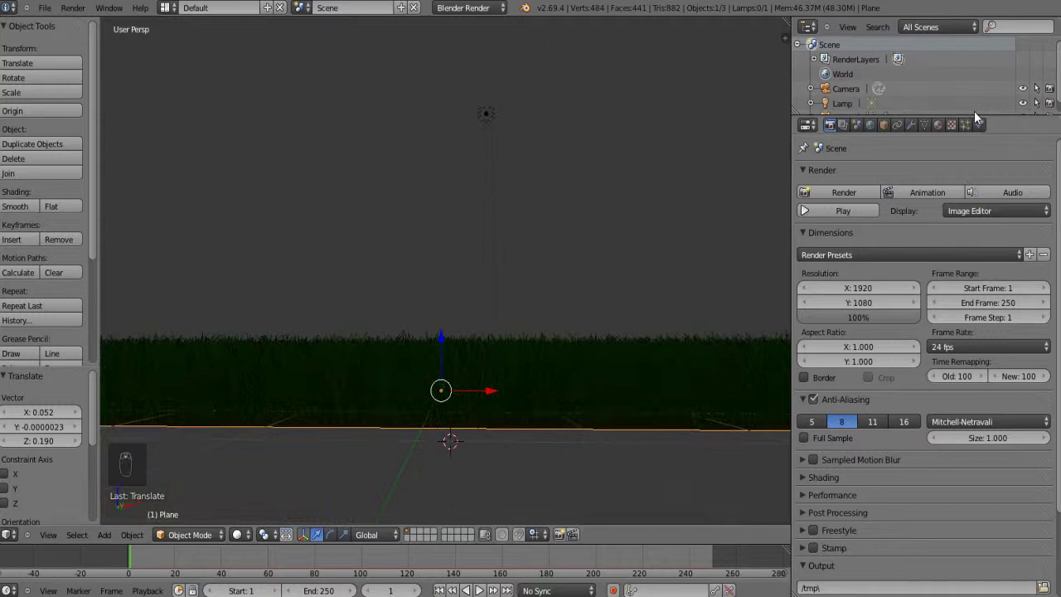
left_click_drag(957, 131, 975, 471)
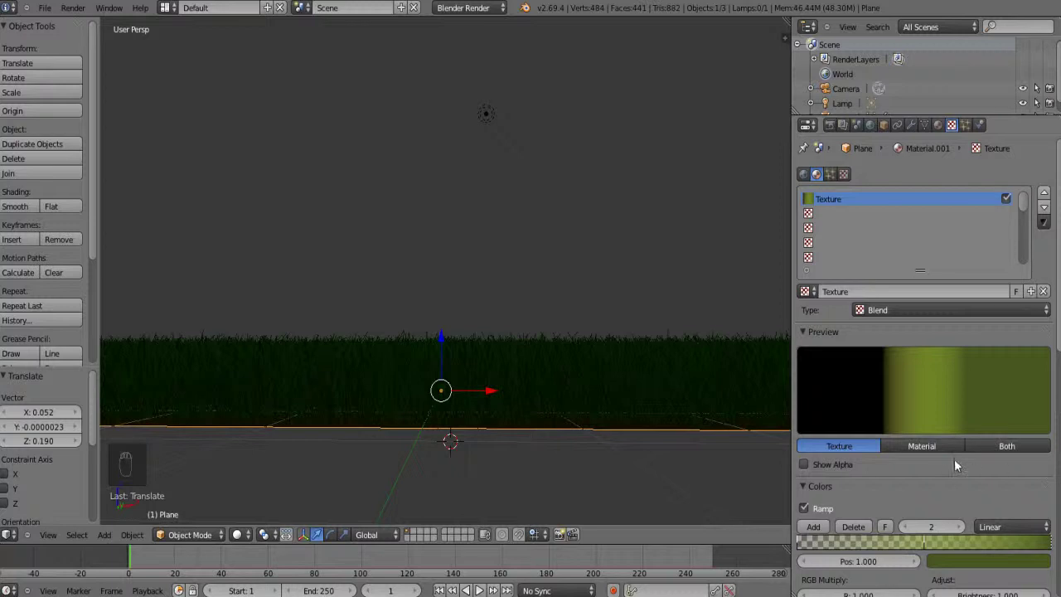
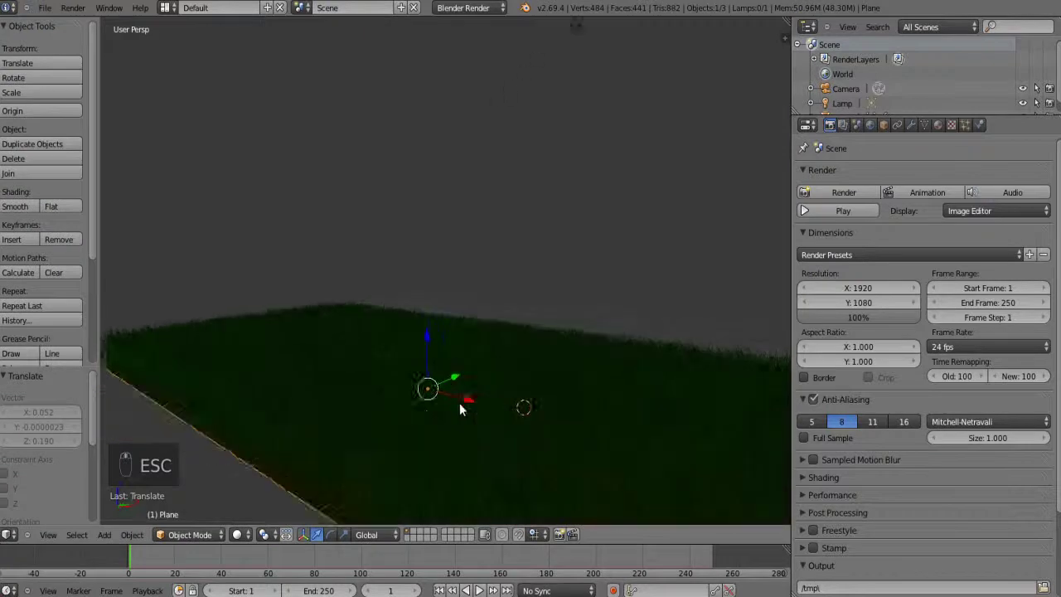
Slide the grass plane along its Y axis and start a render of the camera view
left_click_drag(446, 329, 813, 193)
left_click_drag(512, 328, 360, 330)
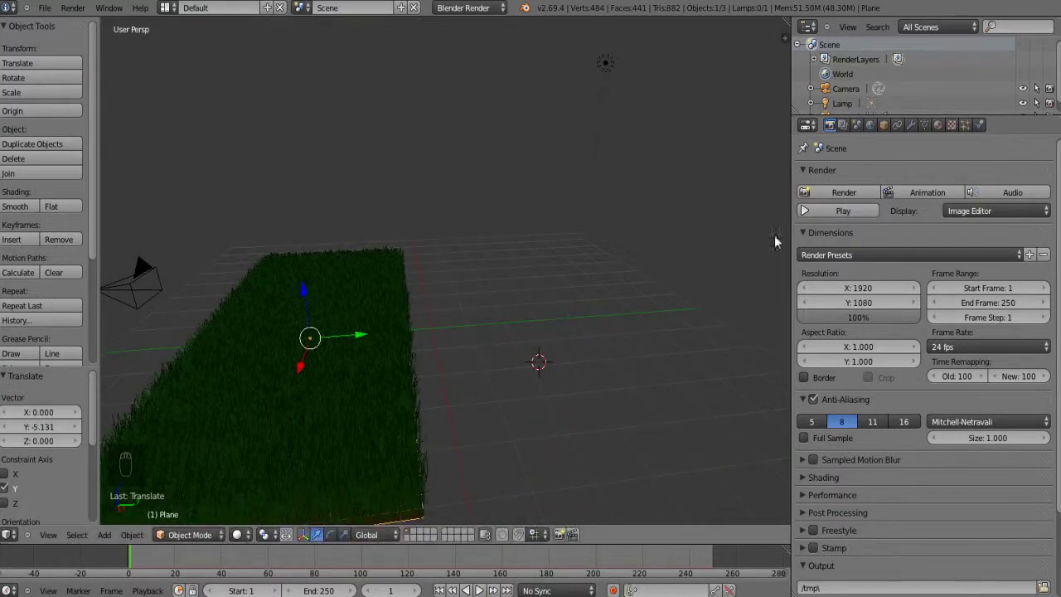
left_click_drag(849, 204, 638, 304)
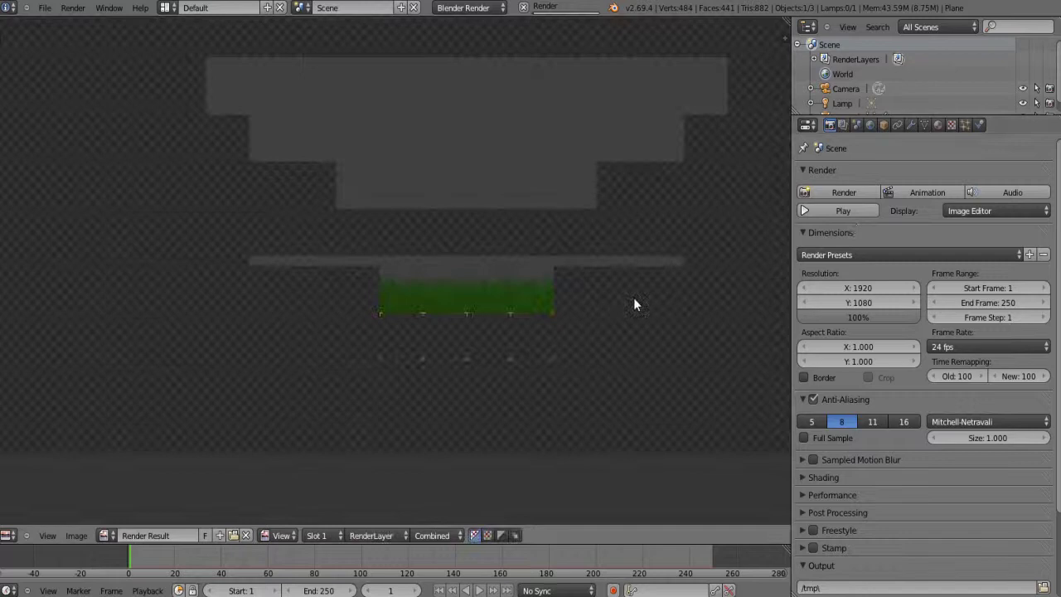
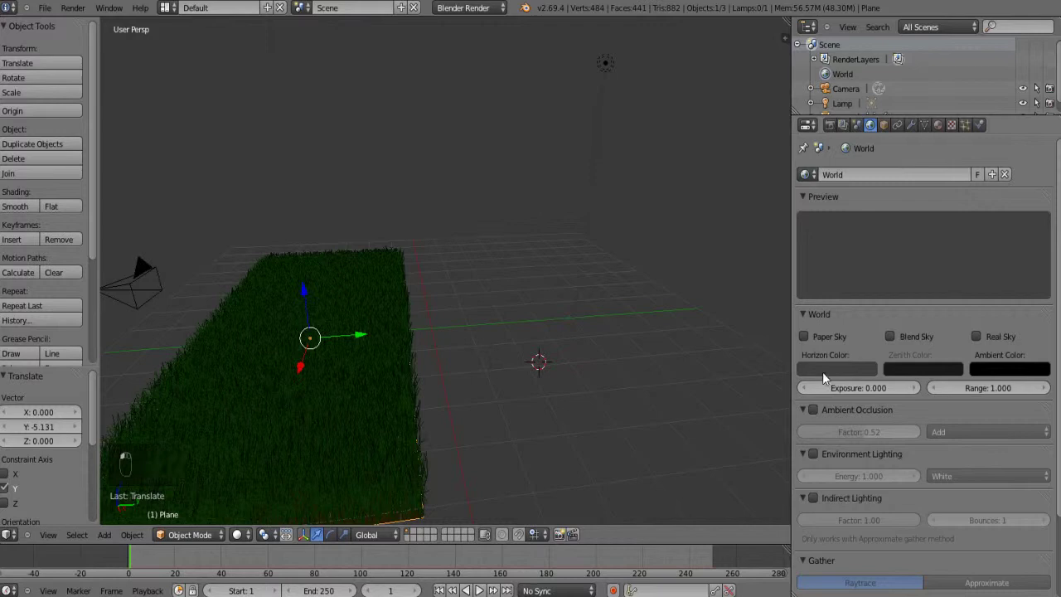
Pick a light sky blue for the world Horizon Color
left_click_drag(827, 376, 922, 252)
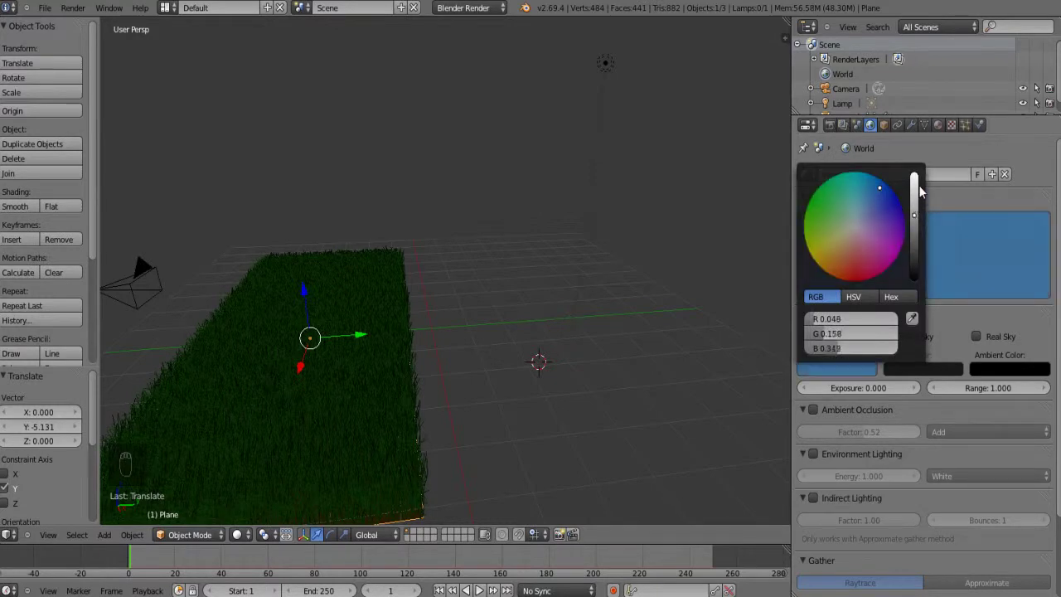
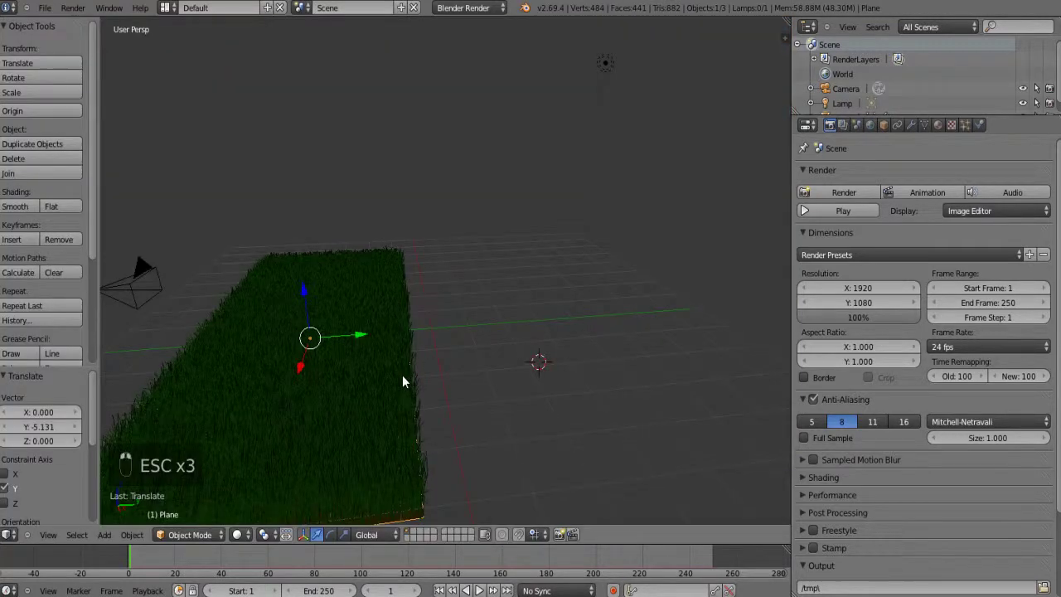
Render the camera view of green grass under the blue sky
key("Escape")
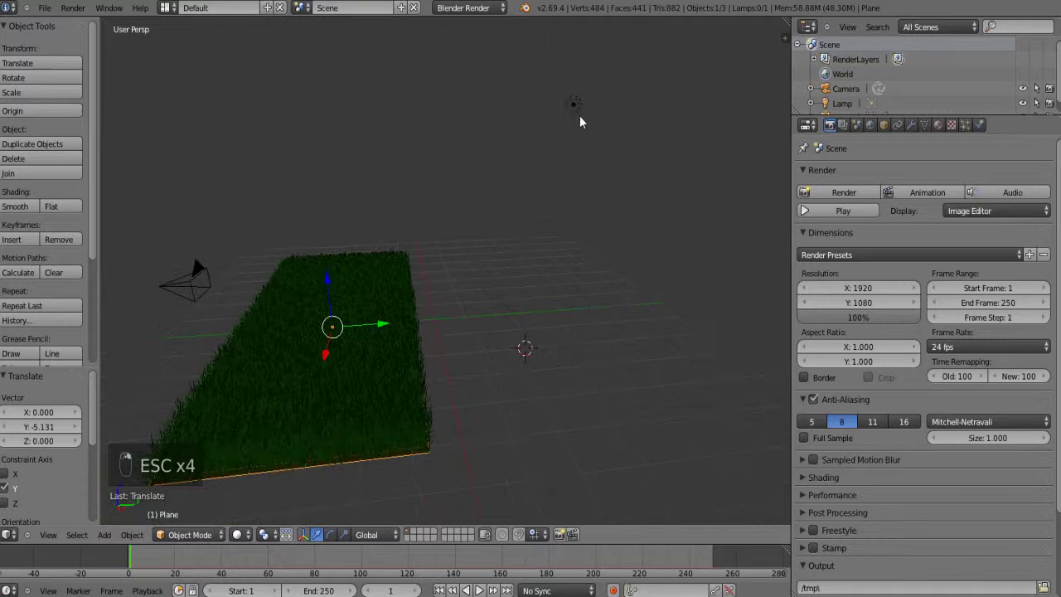
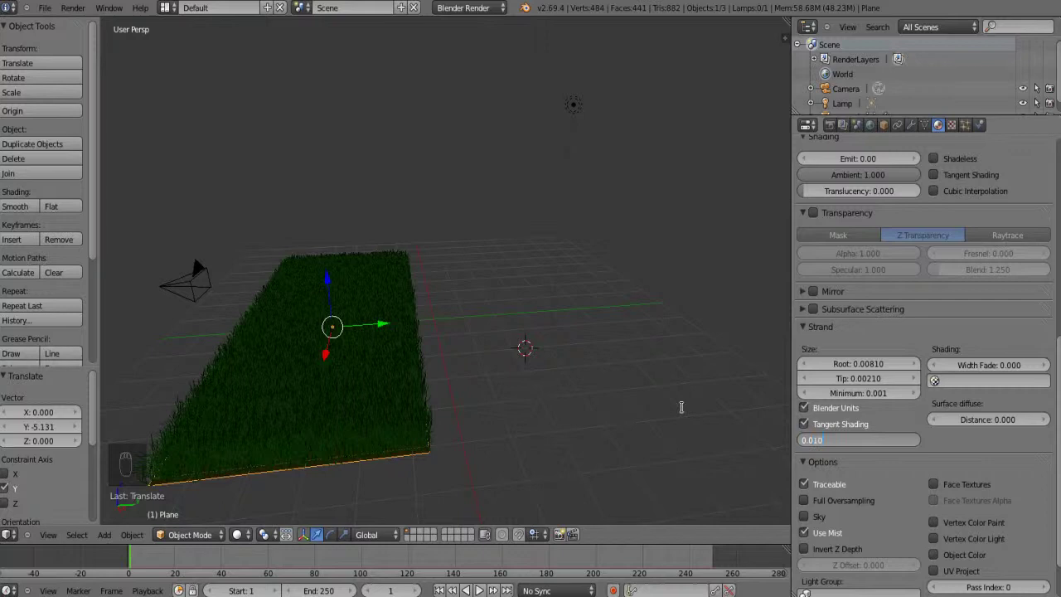
left_click(835, 131)
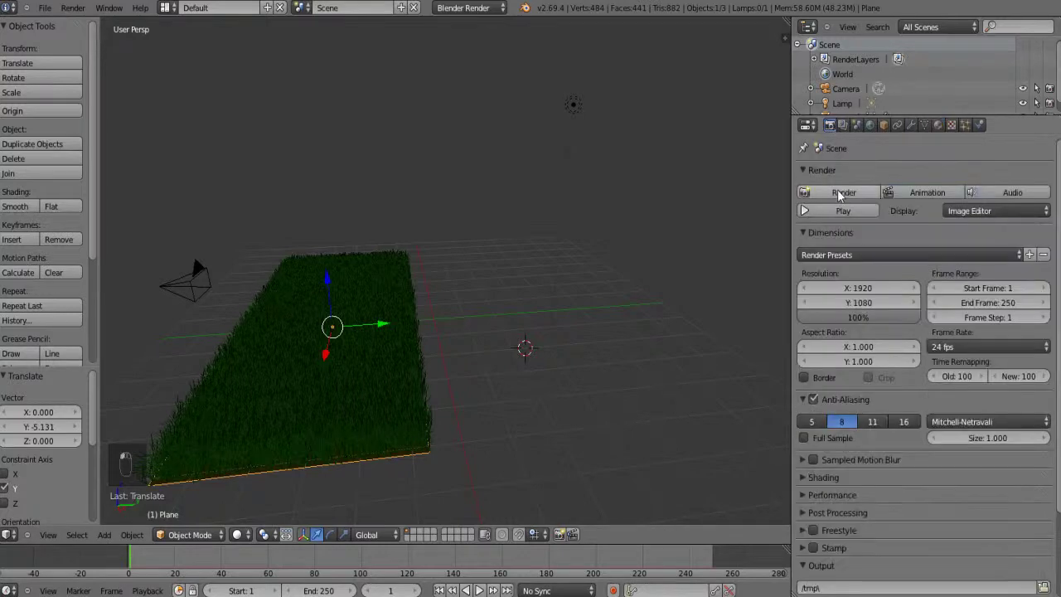
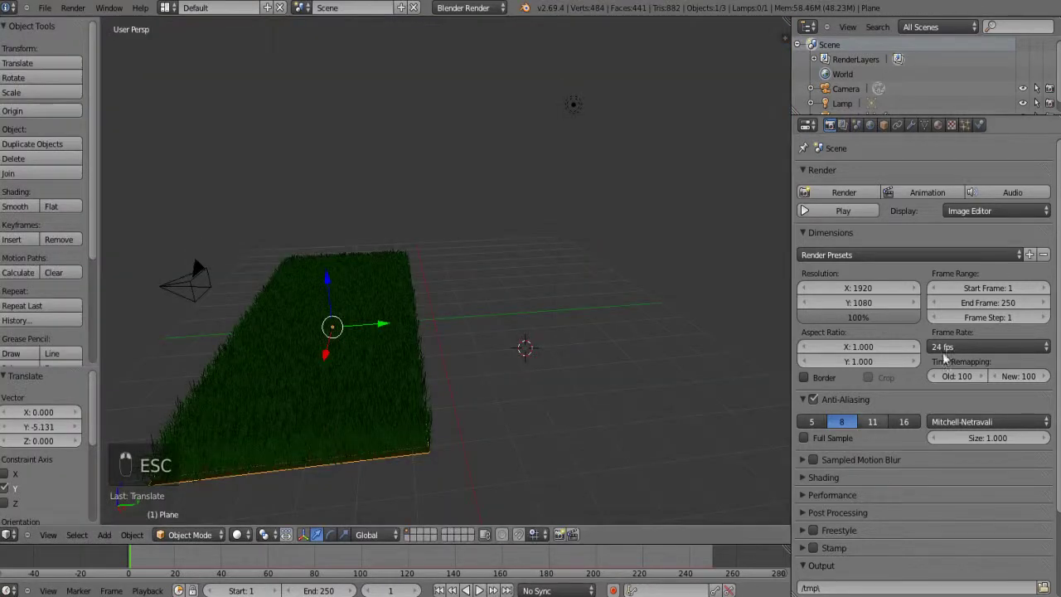
Raise the strand Root width to 0.03611, keeping the 0.00210 tip
left_click_drag(931, 171, 951, 406)
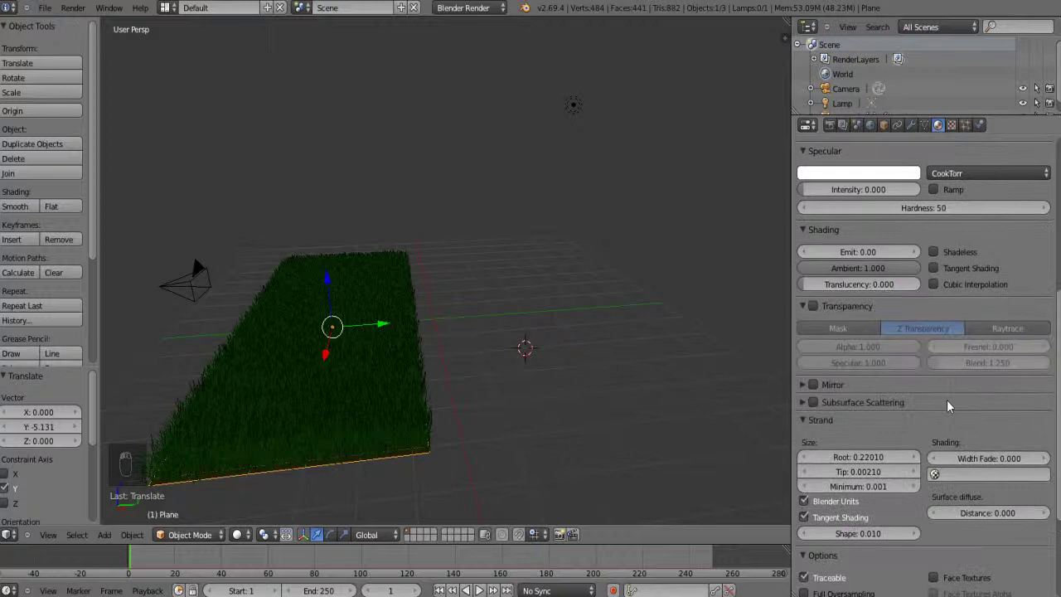
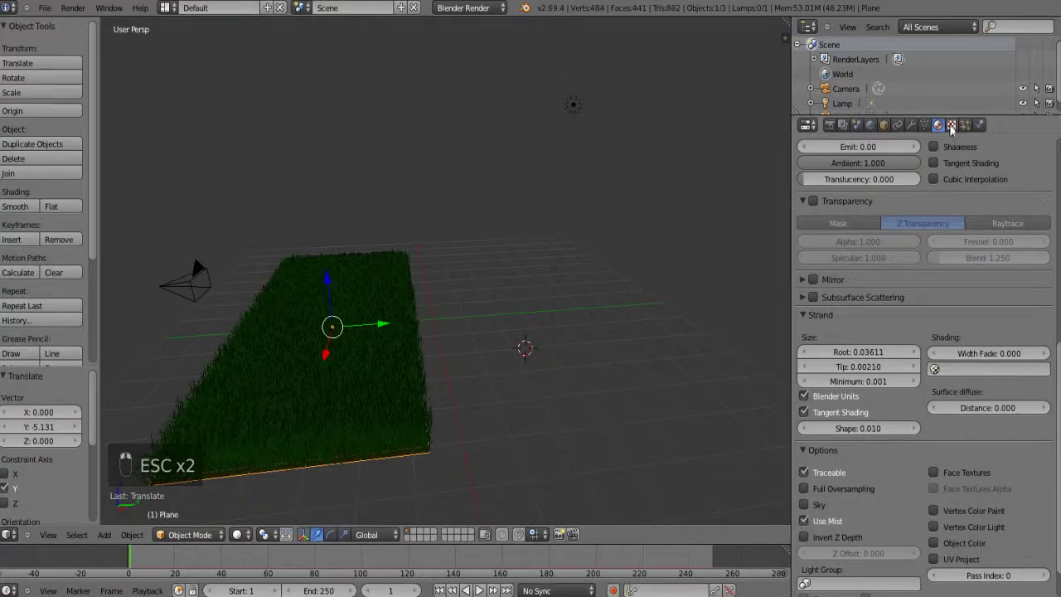
Recolour a ramp stop of the grass texture toward yellow-green and check the strand material
middle_click(955, 249)
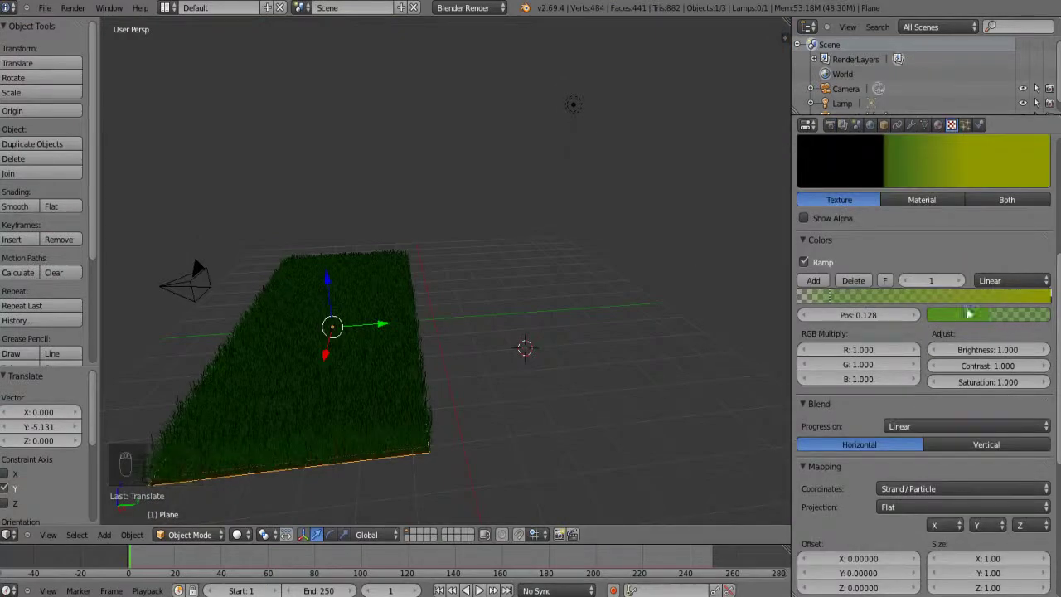
left_click_drag(836, 301, 949, 190)
middle_click(949, 190)
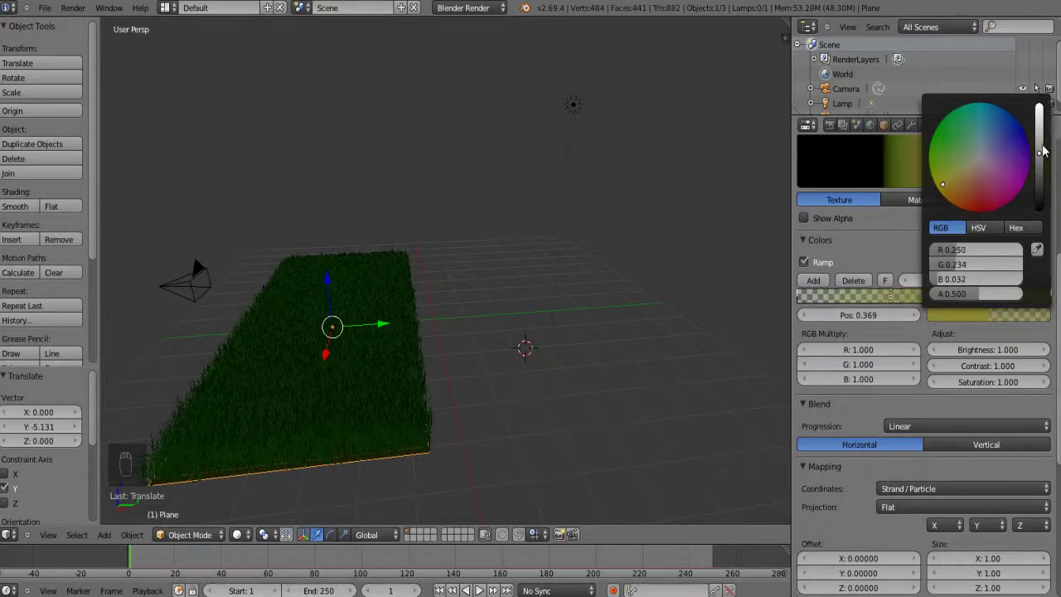
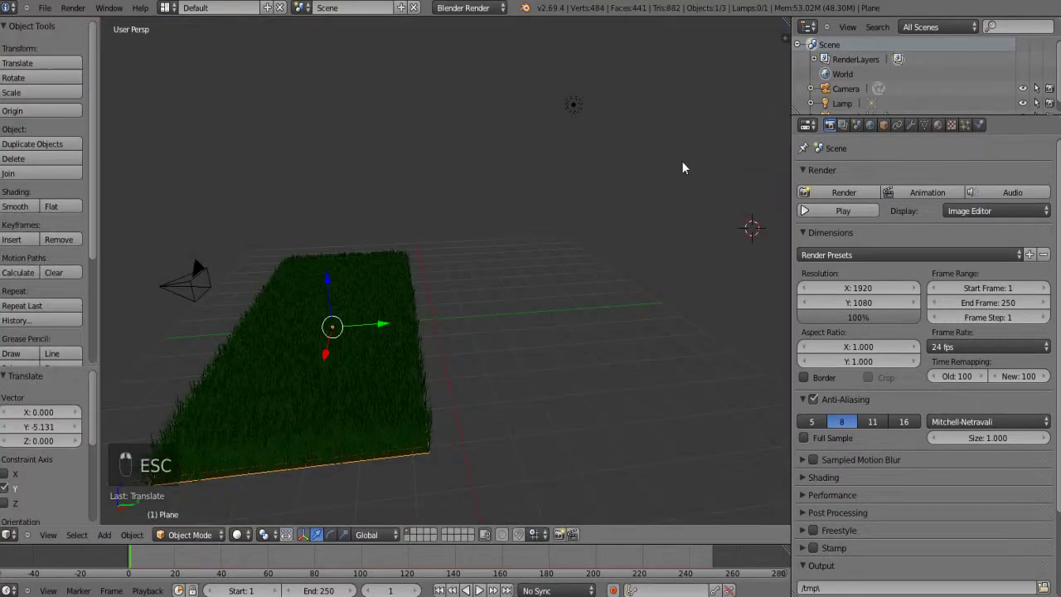
left_click(975, 235)
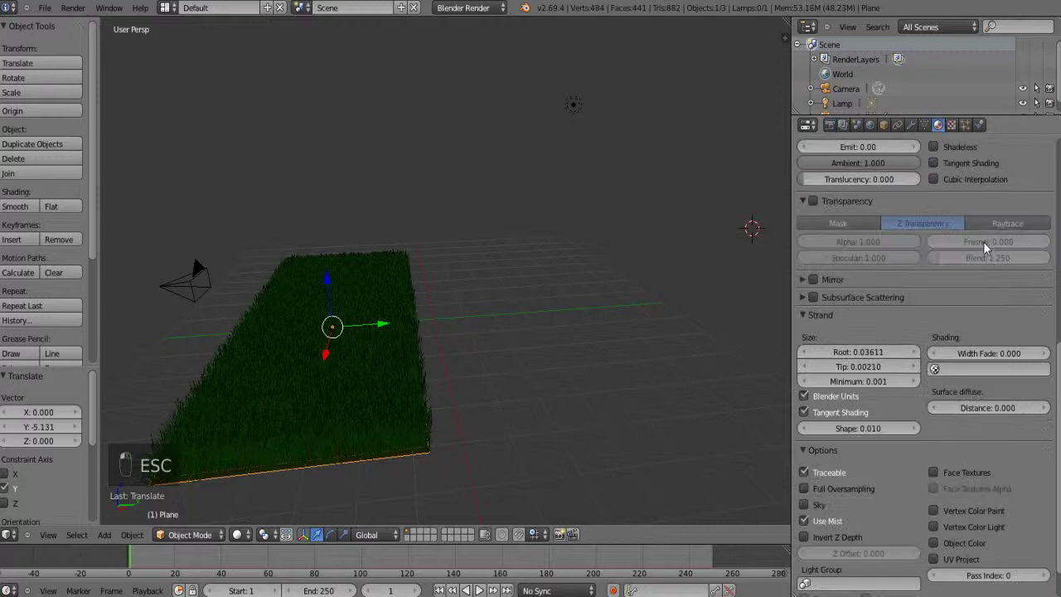
Slide ramp stop 2 toward the right end for a muted olive finish
left_click(964, 169)
left_click_drag(958, 132, 971, 304)
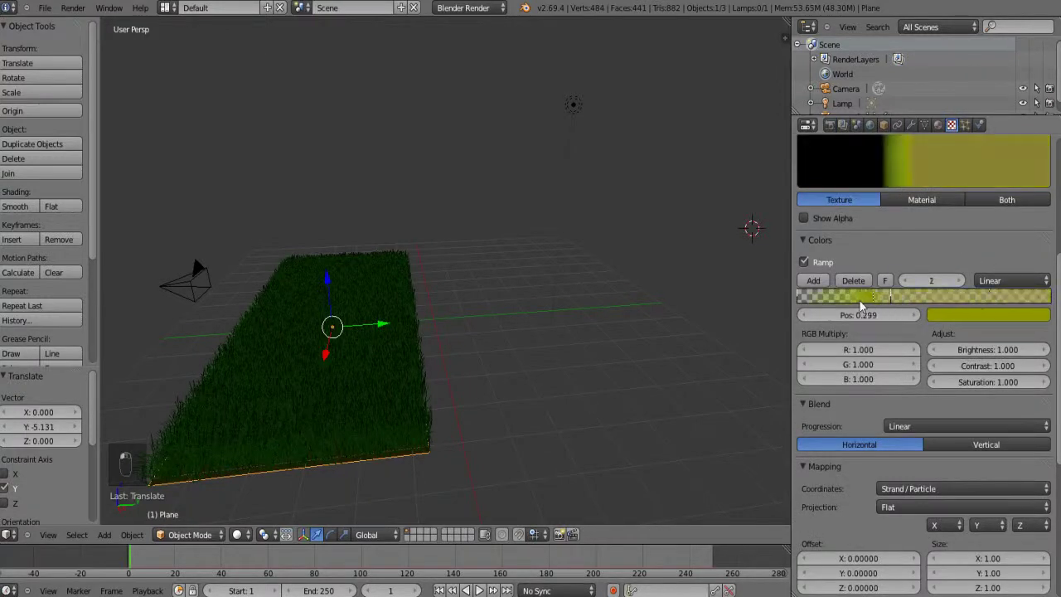
middle_click(897, 299)
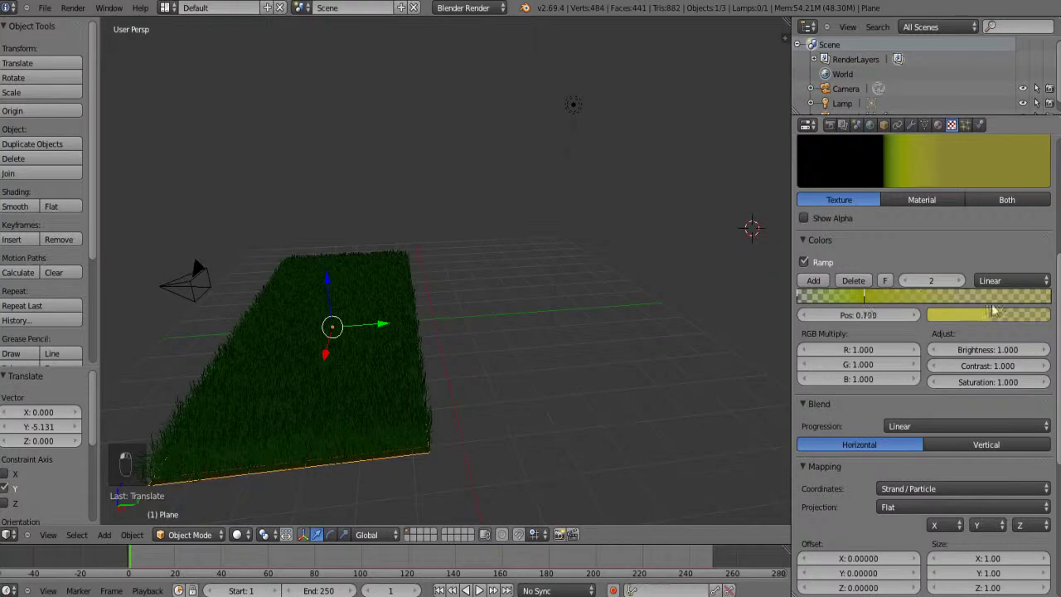
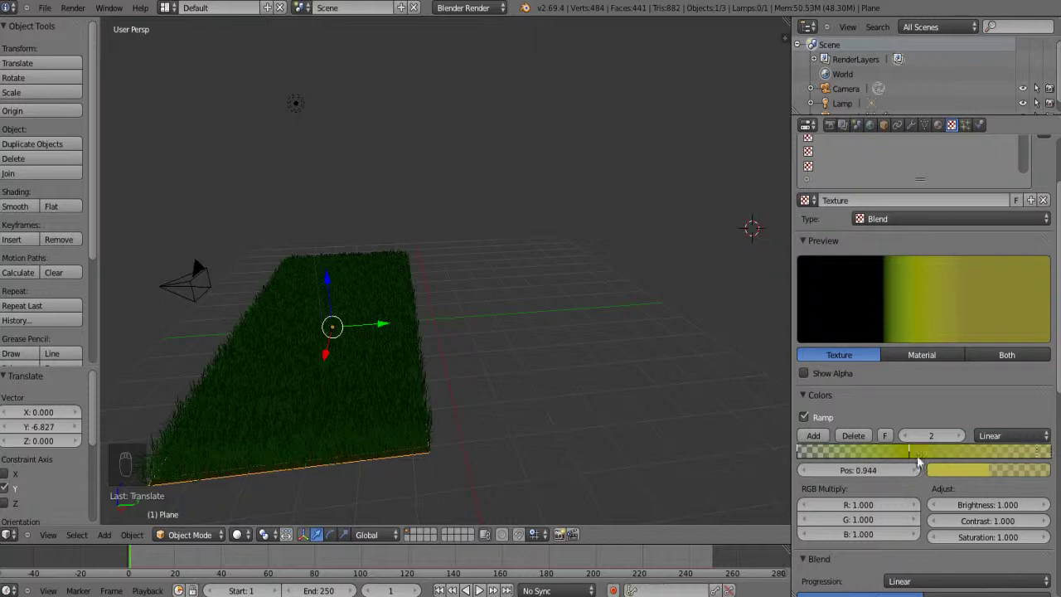
Bring up the Render properties after a render of olive-yellow grass
left_click_drag(948, 461, 849, 168)
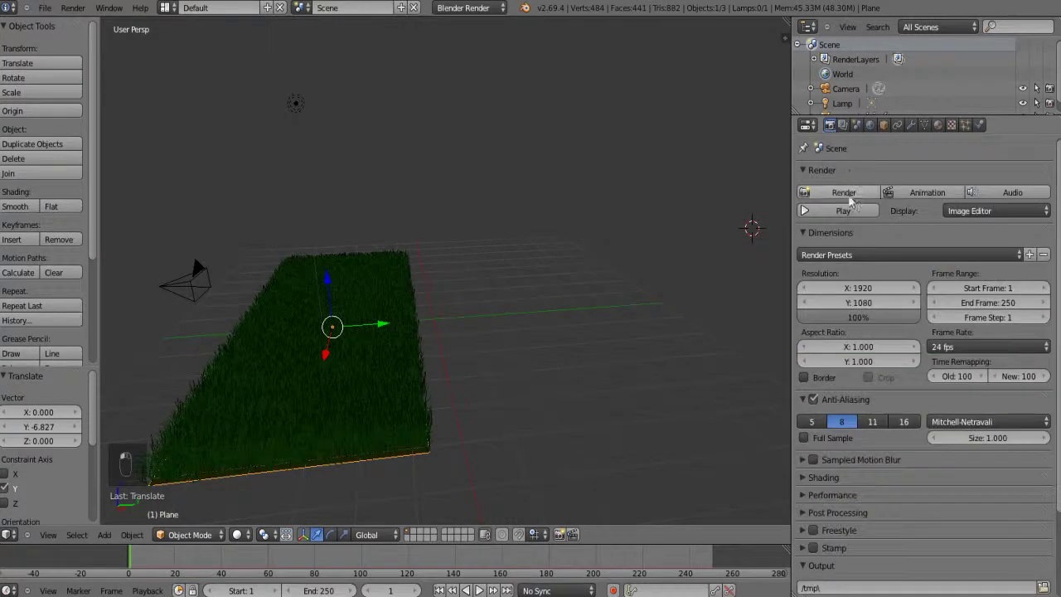
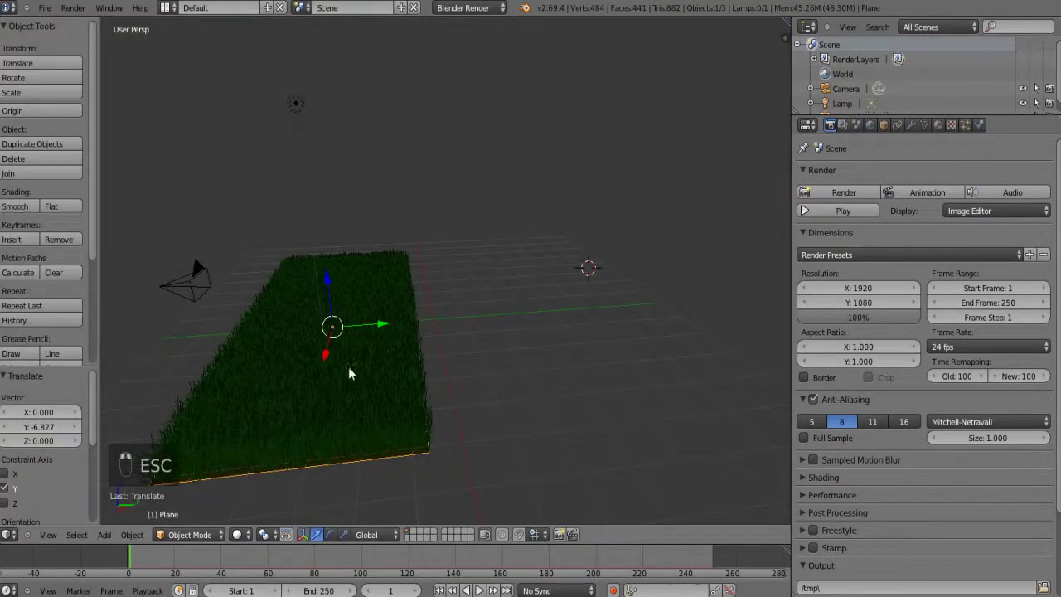
left_click_drag(972, 131, 127, 535)
Give the grass children a Wave kink with amplitude 0.201 and frequency 2.0
left_click(102, 541)
left_click(73, 489)
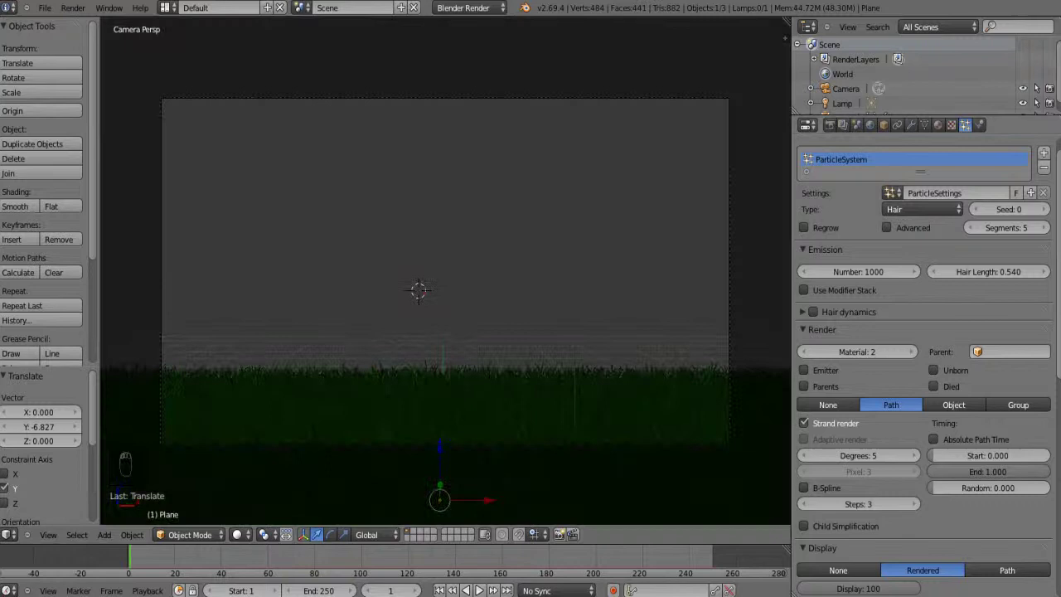
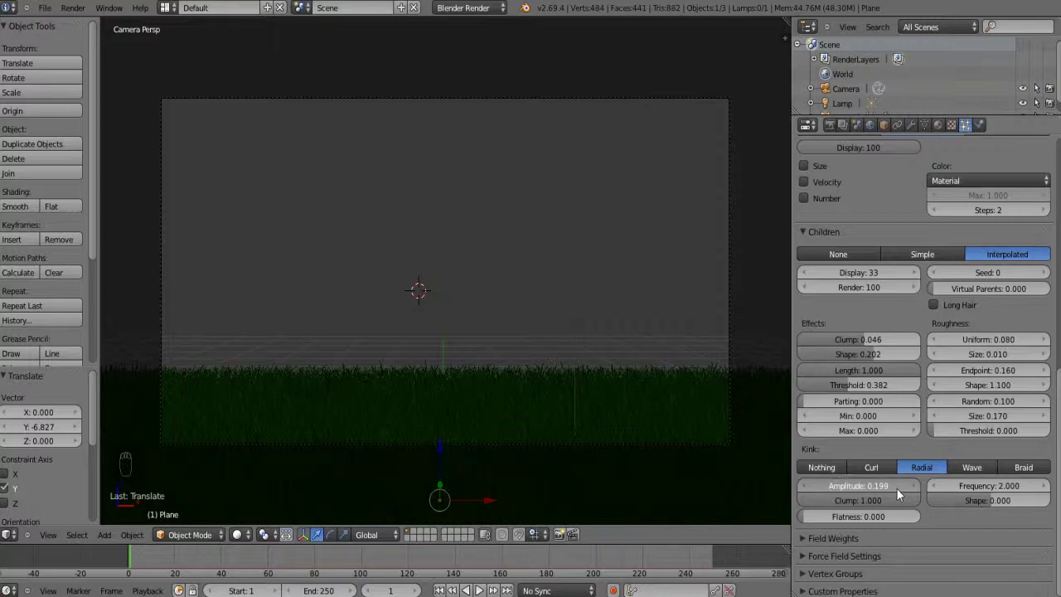
left_click_drag(907, 506, 1031, 370)
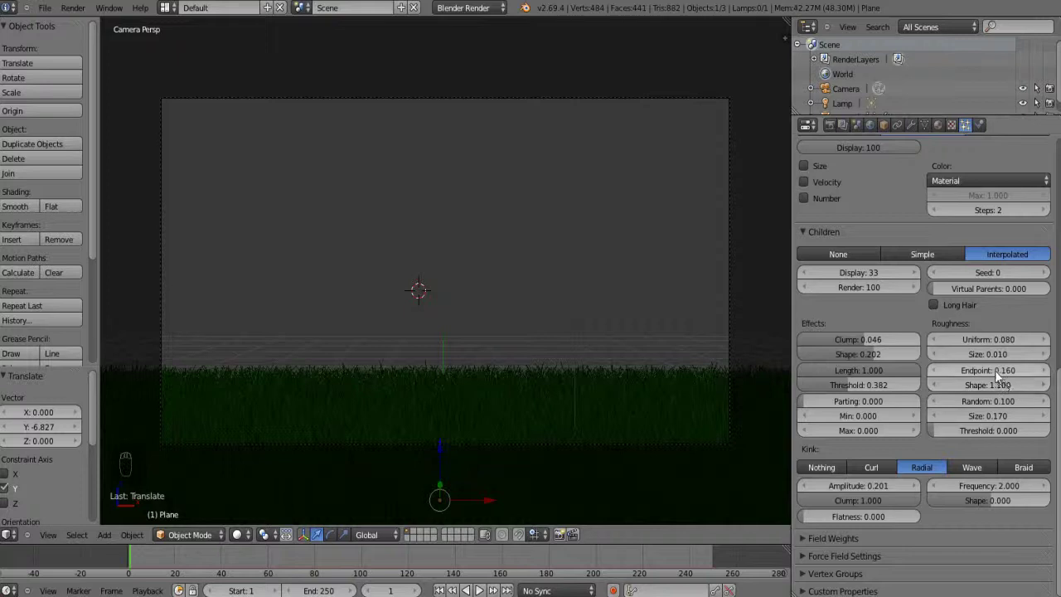
left_click_drag(942, 361, 991, 405)
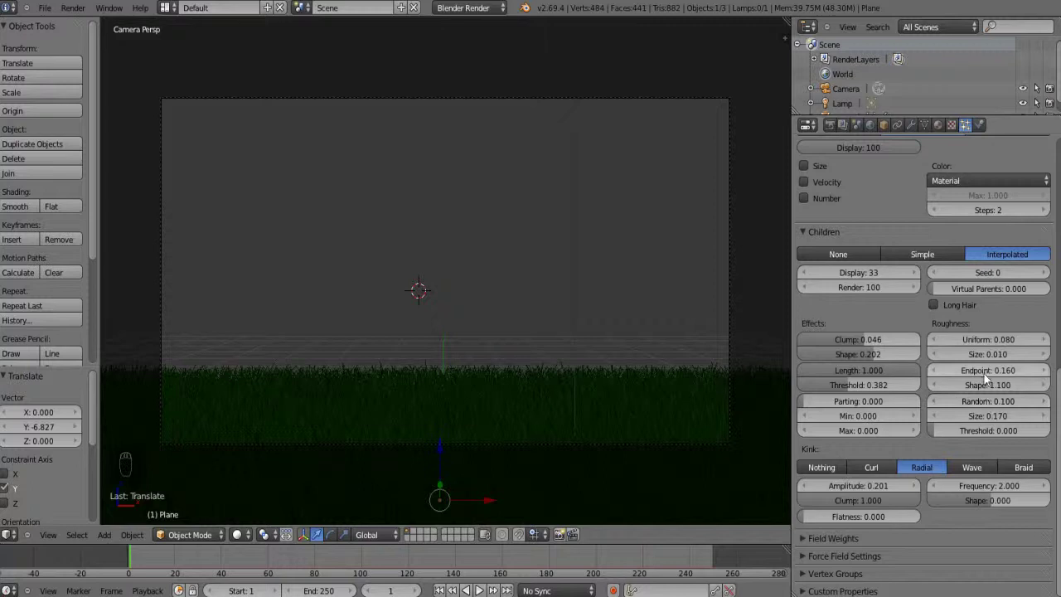
Reshape the children's tip roughness falloff and end with zero random roughness
left_click_drag(988, 378, 987, 377)
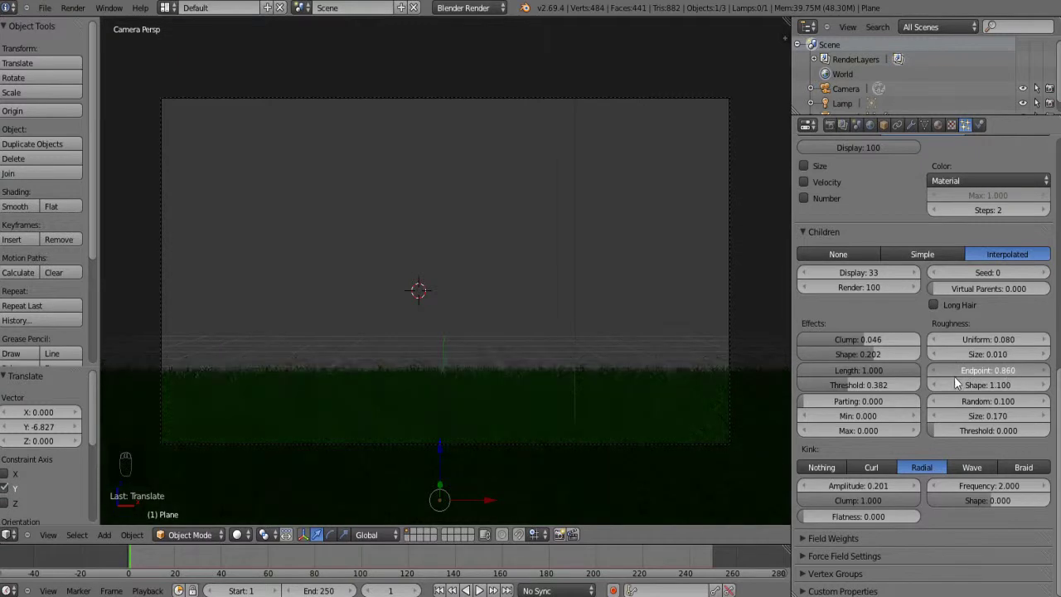
left_click_drag(984, 394, 992, 391)
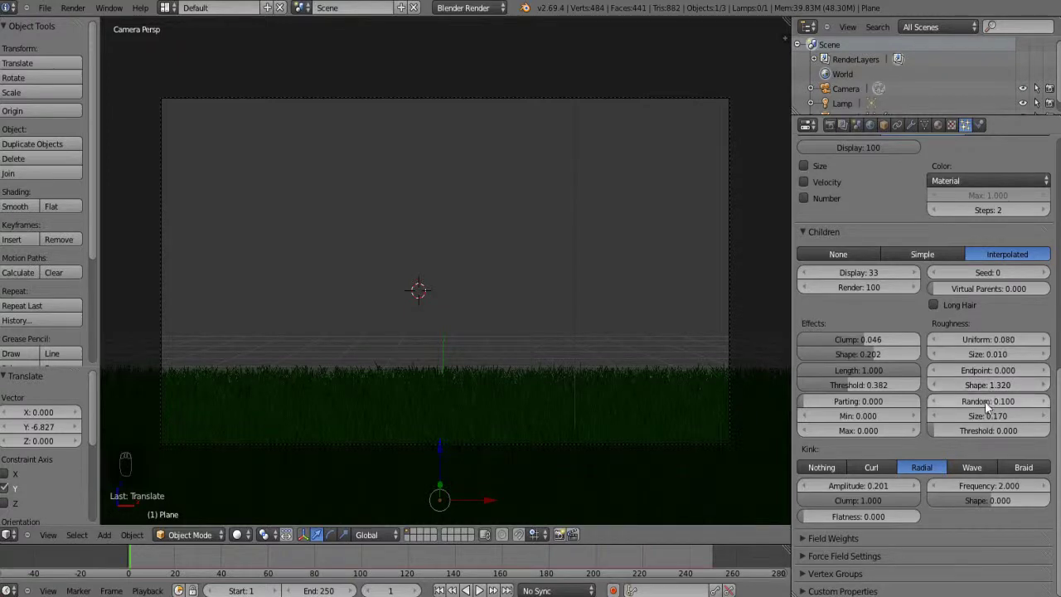
left_click(995, 405)
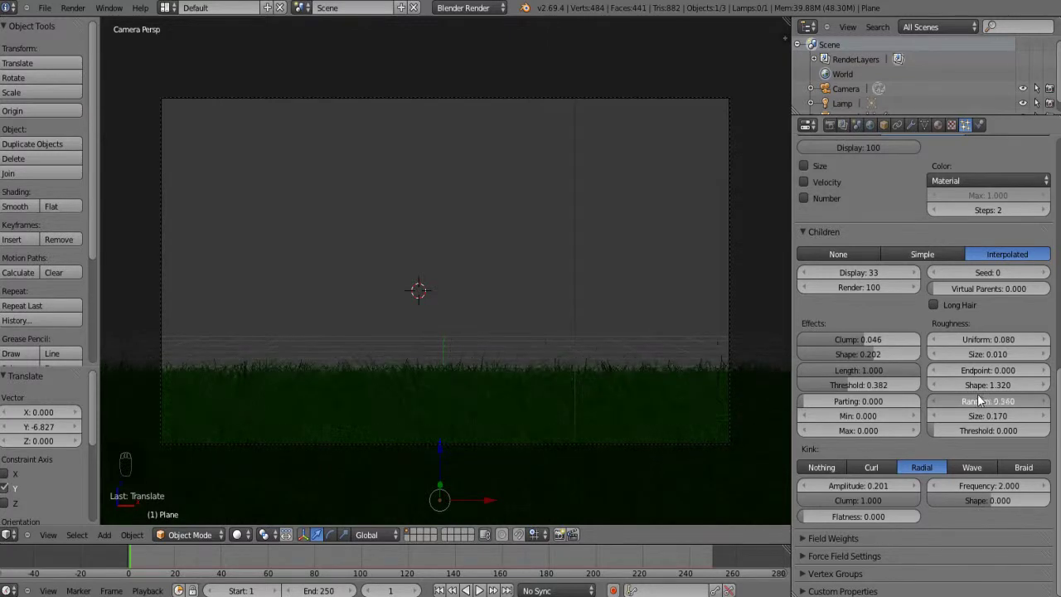
left_click_drag(892, 470, 1026, 406)
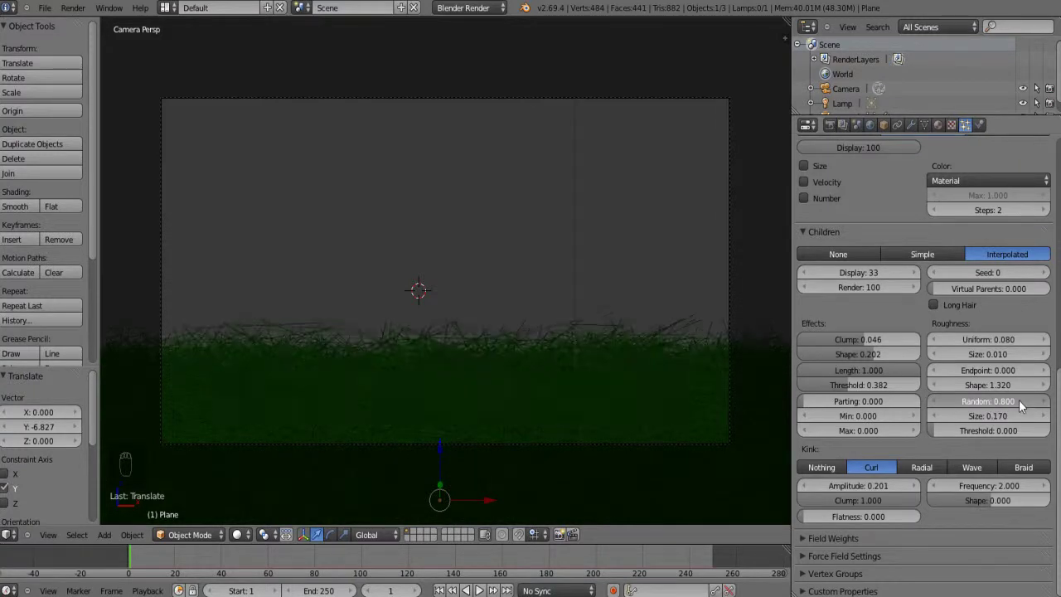
left_click_drag(936, 469, 815, 129)
left_click(832, 134)
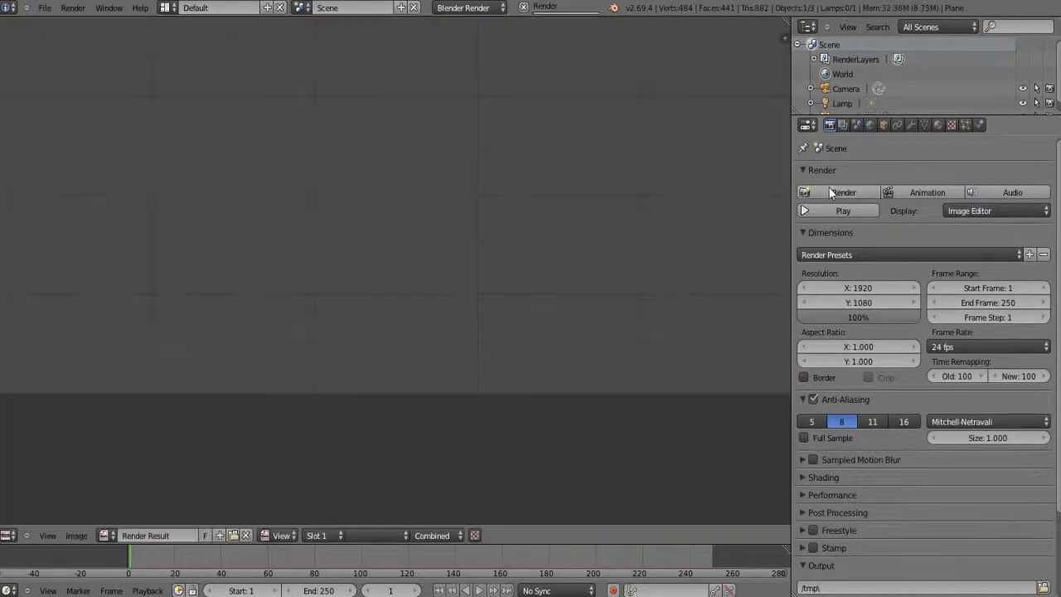
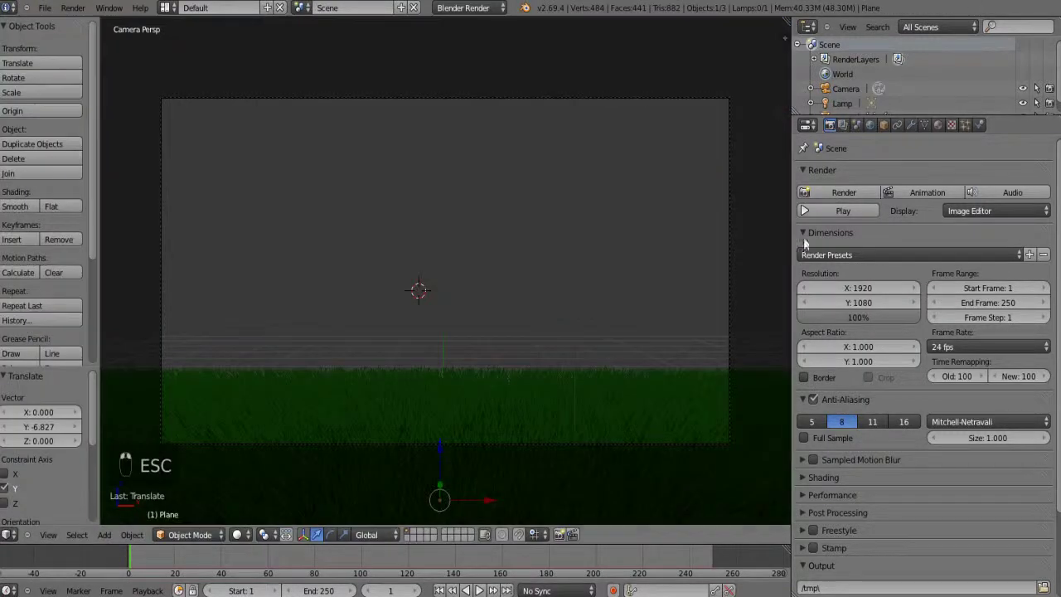
Give the grass children a radial kink with 0.28 tip roughness, then view the whole plane
left_click_drag(1019, 207, 986, 395)
left_click_drag(987, 395, 1005, 378)
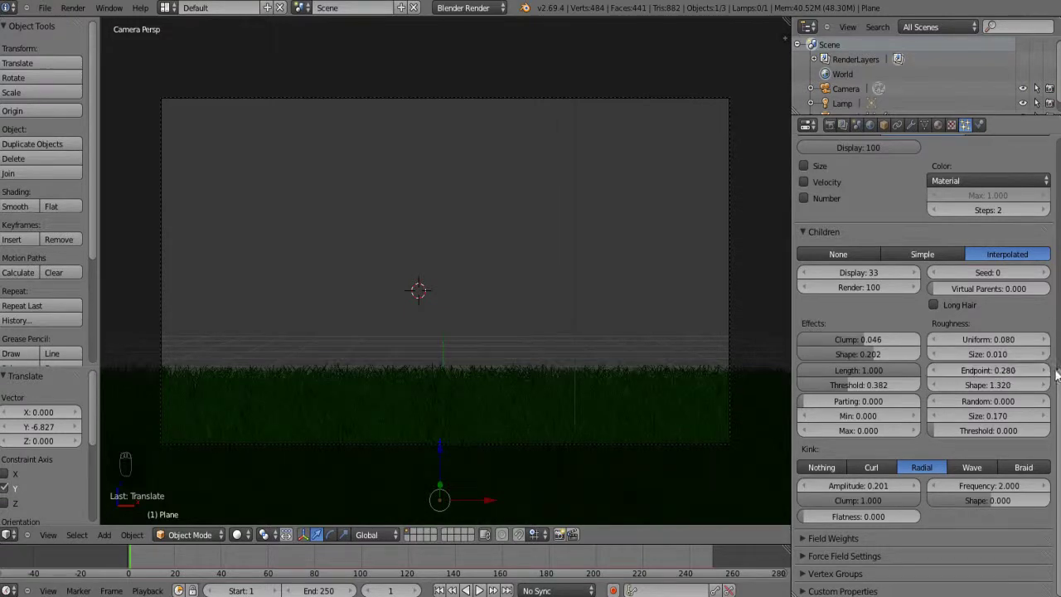
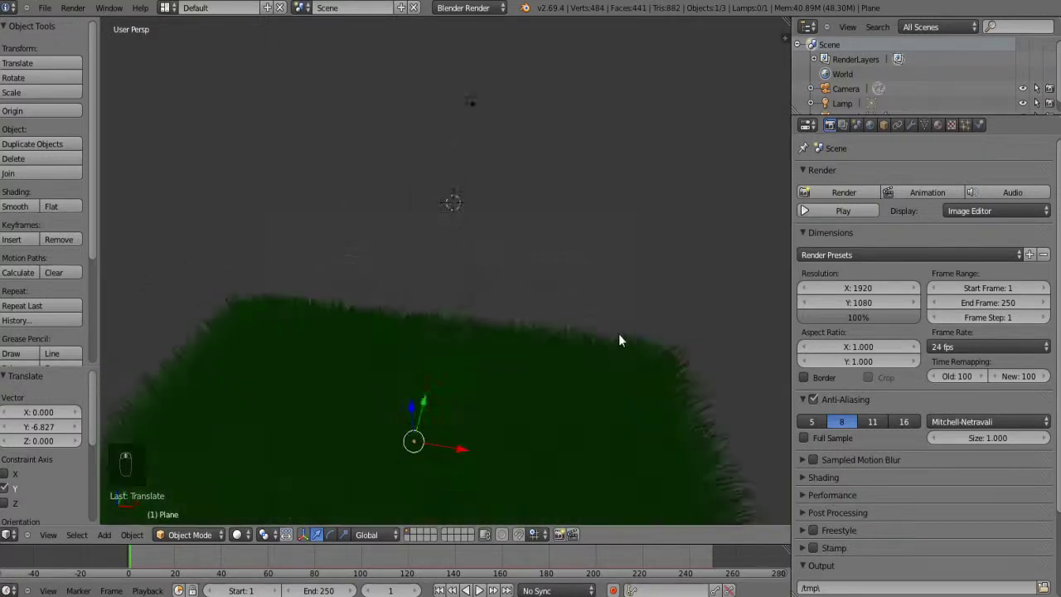
left_click_drag(687, 270, 617, 339)
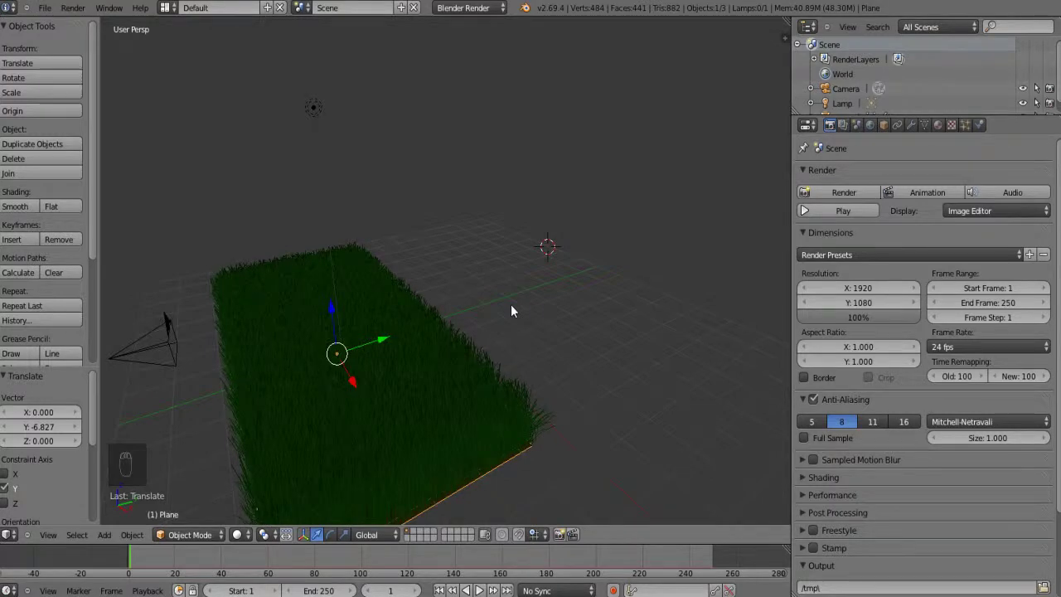
Add an arrows Empty beside the grass and bring up its physics settings
left_click_drag(515, 310, 947, 131)
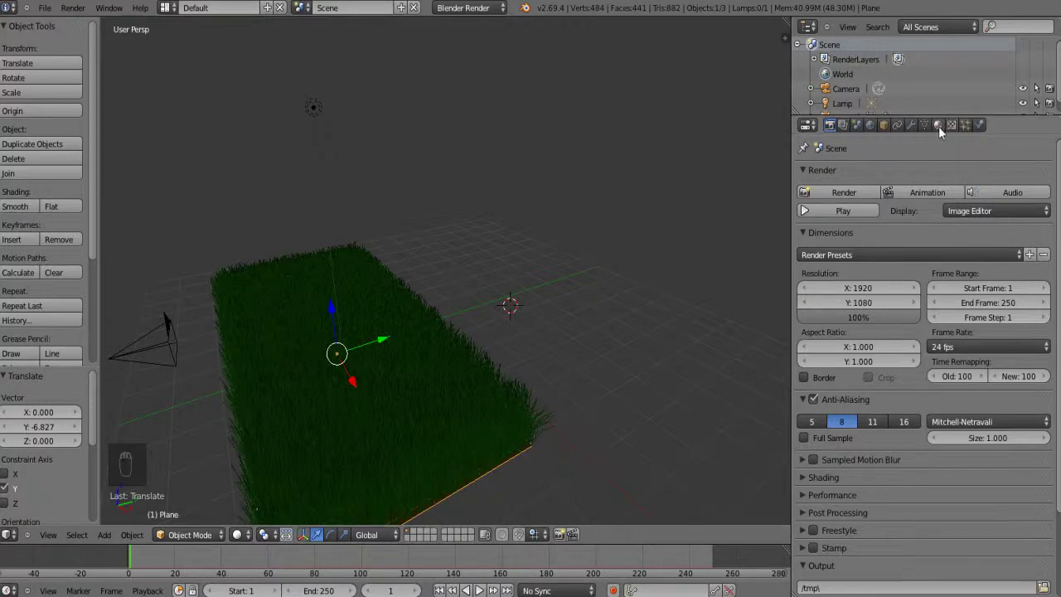
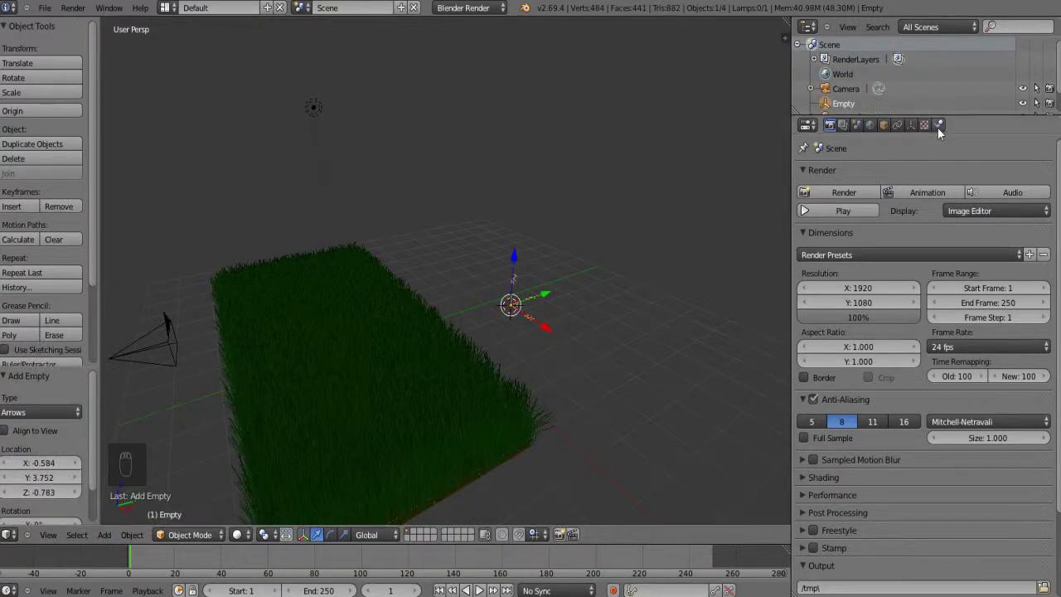
left_click_drag(938, 129, 528, 313)
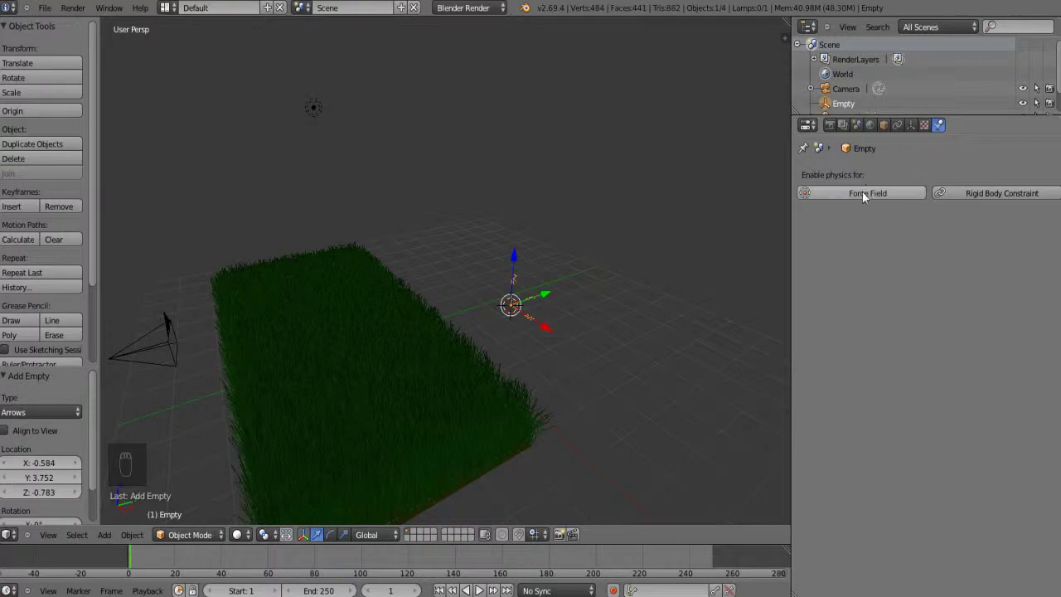
Make the empty a Wind force field and move it along Y toward the grass
left_click_drag(866, 198, 541, 310)
left_click_drag(540, 310, 837, 418)
left_click_drag(837, 418, 916, 298)
middle_click(917, 299)
left_click_drag(576, 310, 656, 280)
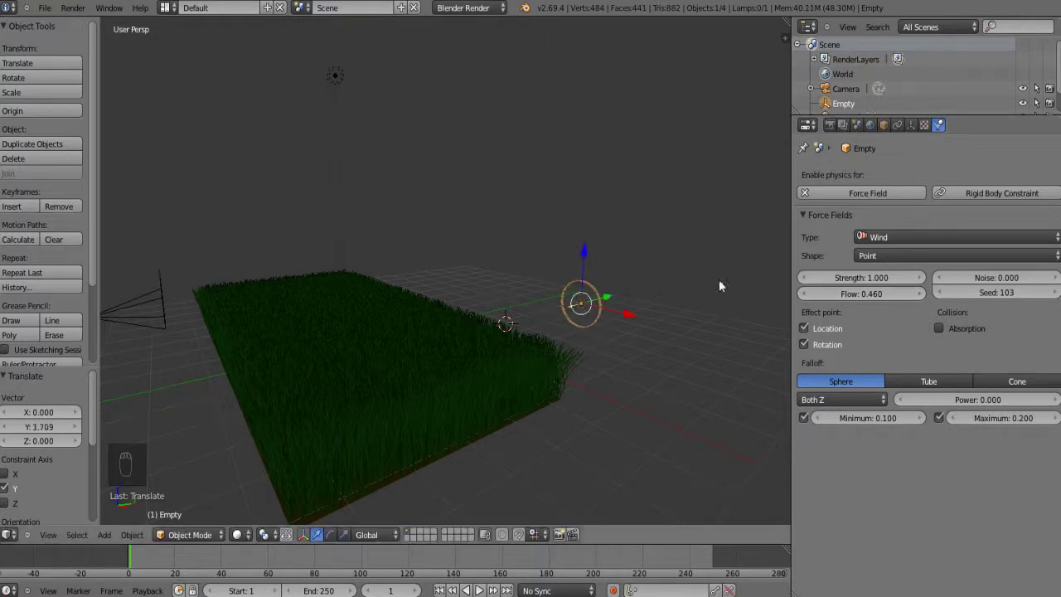
Raise wind strength to 9.48, set shape to Plane and slide the empty to the grass edge
left_click_drag(869, 282, 446, 361)
left_click_drag(446, 361, 376, 265)
left_click_drag(383, 238, 452, 343)
middle_click(452, 343)
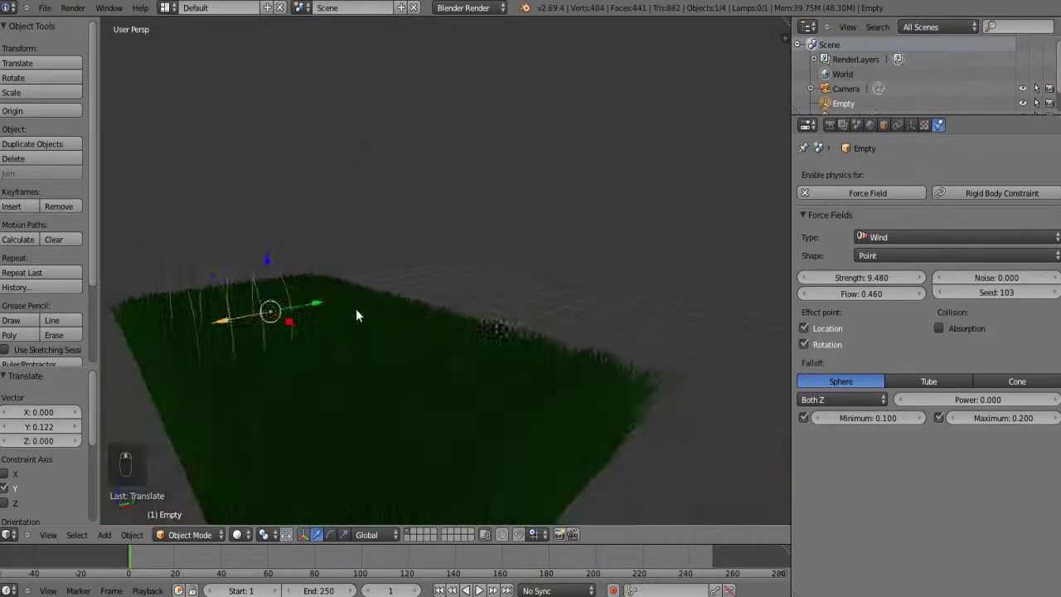
left_click_drag(372, 297, 460, 310)
left_click_drag(461, 309, 465, 303)
left_click_drag(465, 303, 513, 321)
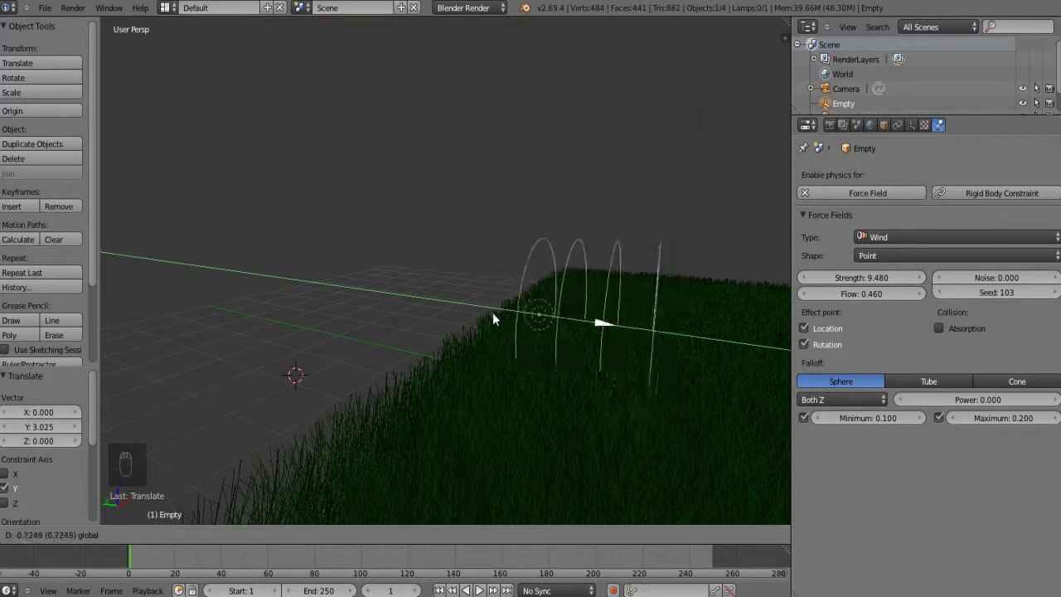
left_click_drag(619, 424, 884, 261)
left_click_drag(884, 261, 646, 328)
middle_click(646, 329)
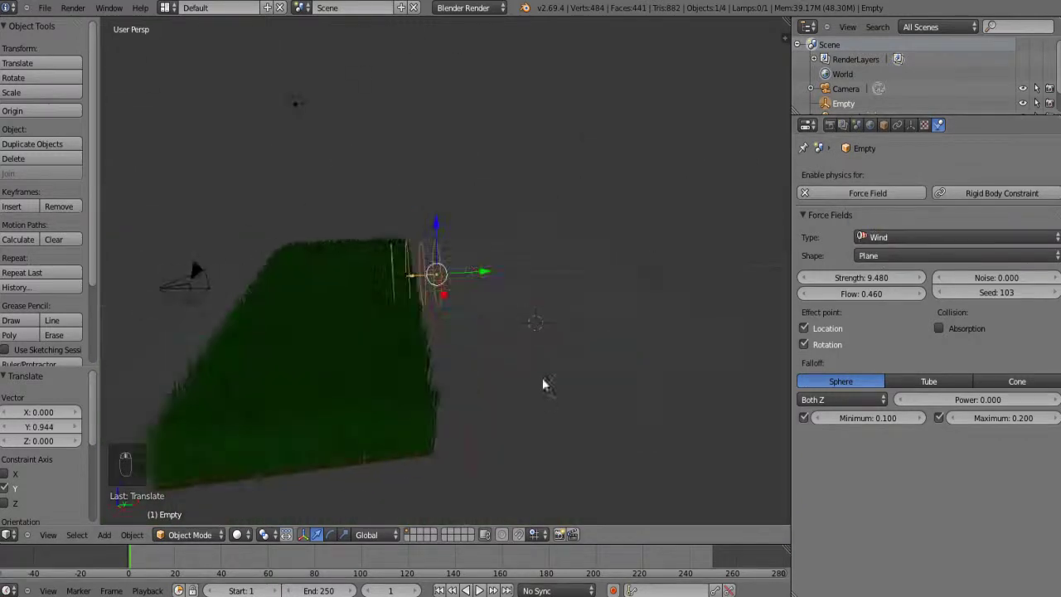
Lower the wind to strength 0.02, flow 0.14, power 0.1 with reduced minimum distance
middle_click(512, 274)
left_click_drag(430, 286, 887, 265)
left_click_drag(887, 266, 624, 266)
left_click_drag(624, 266, 372, 285)
middle_click(947, 295)
left_click_drag(910, 262, 456, 260)
left_click_drag(456, 260, 871, 283)
left_click_drag(872, 283, 433, 276)
Keyframe the empty's location sweeping along Y across the grass edge at frames 1 and 60
left_click_drag(522, 279, 911, 355)
left_click_drag(1008, 406, 1023, 402)
left_click_drag(609, 262, 422, 263)
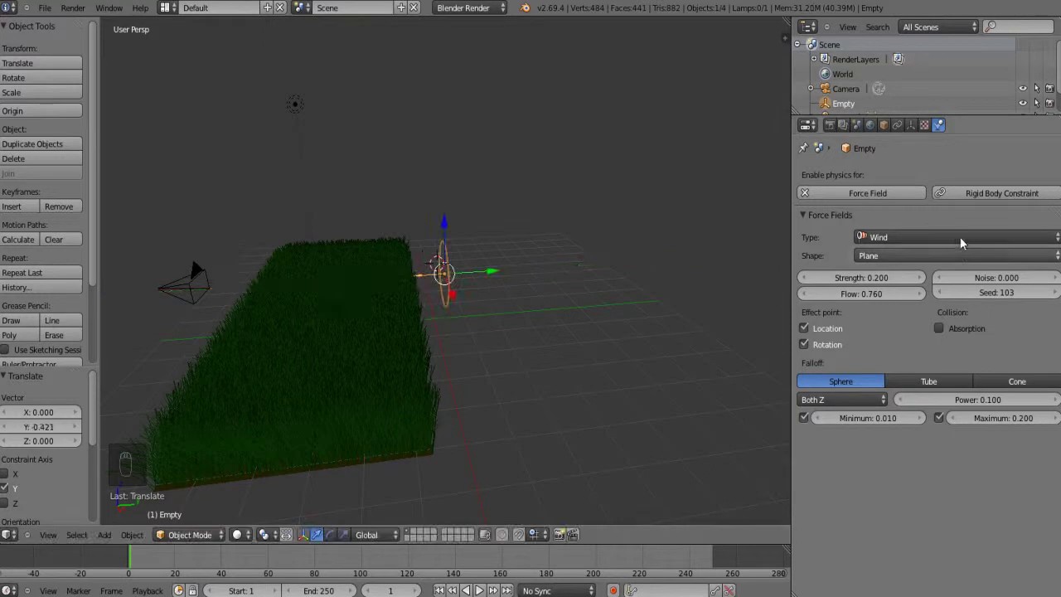
left_click_drag(809, 284, 482, 290)
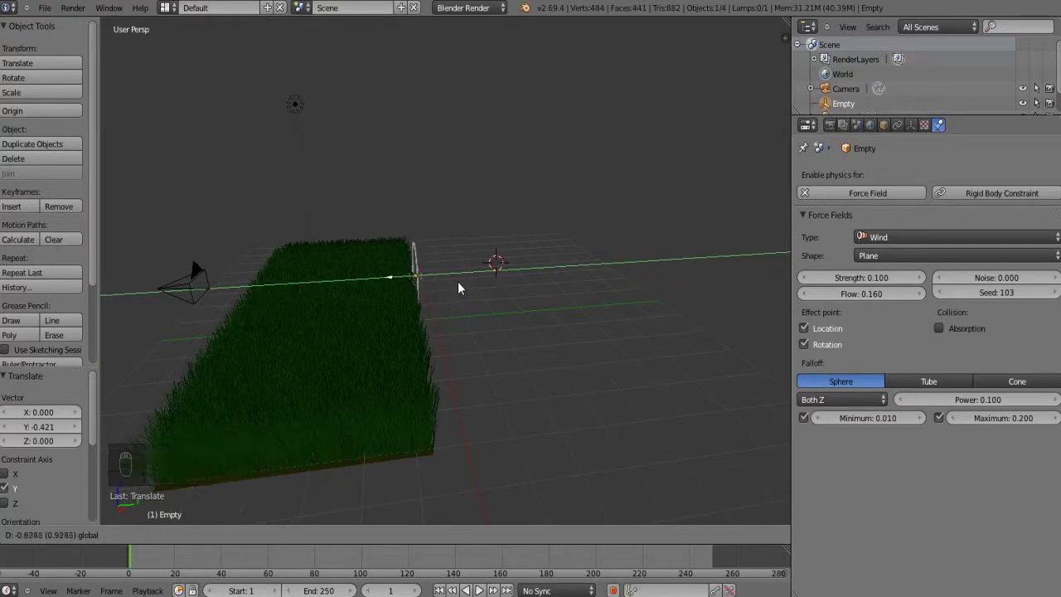
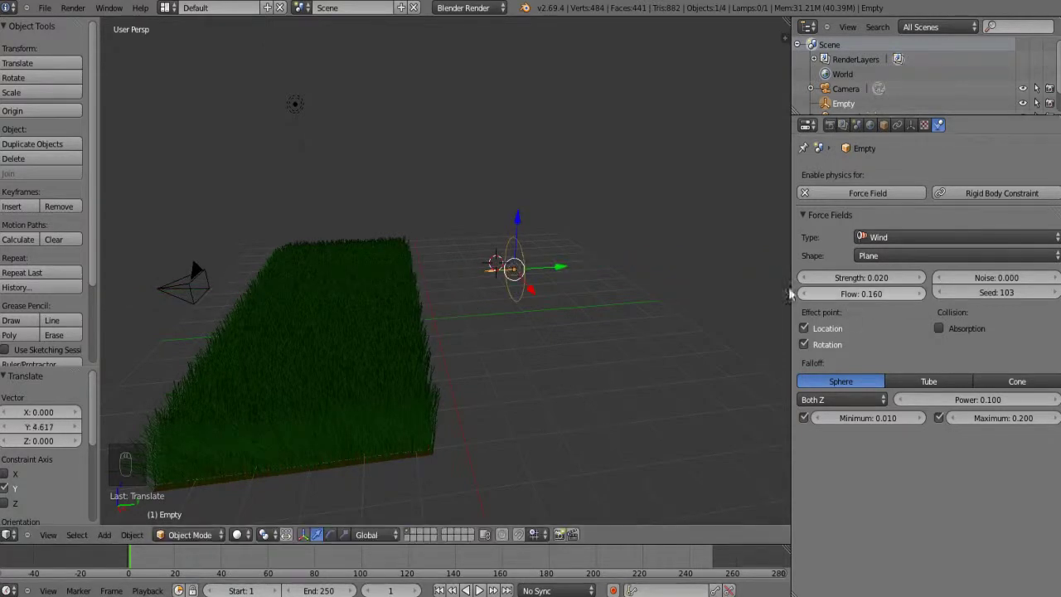
left_click_drag(887, 305, 885, 305)
left_click_drag(533, 273, 488, 310)
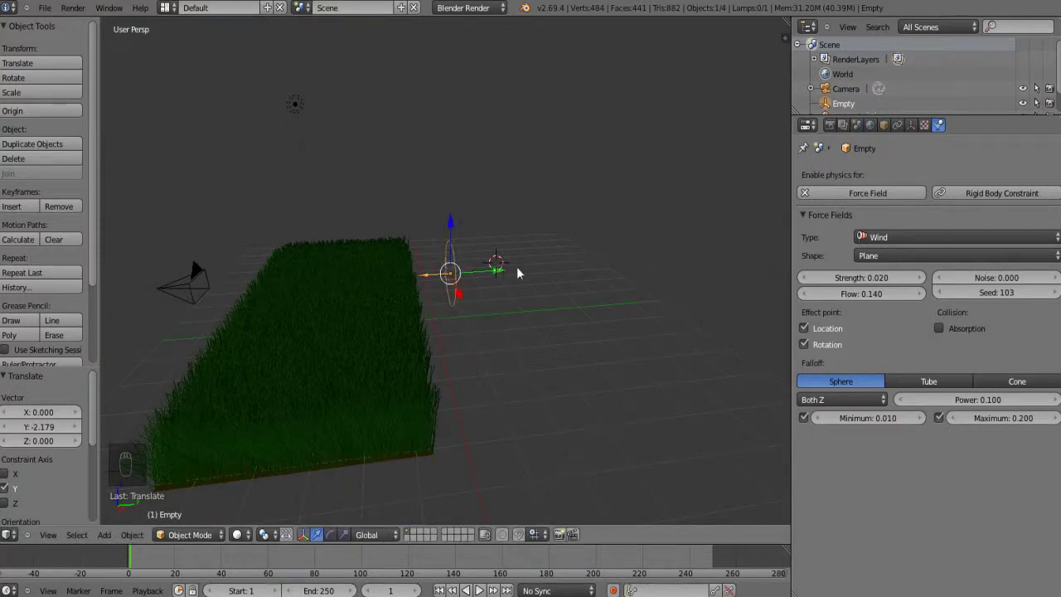
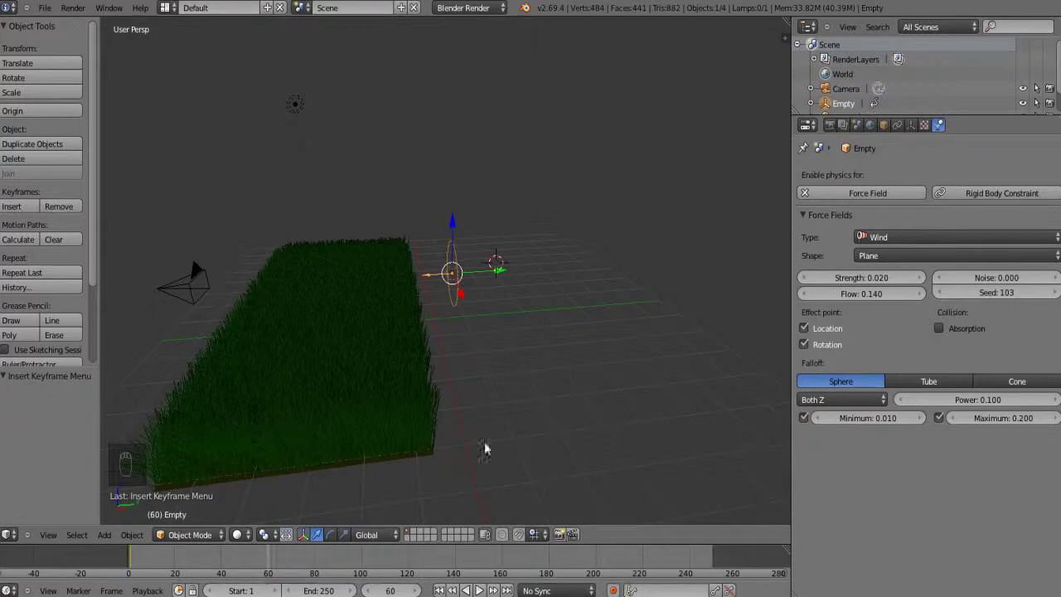
End the animation at frame 92, play it in camera view and render frame 79
left_click_drag(508, 275, 676, 485)
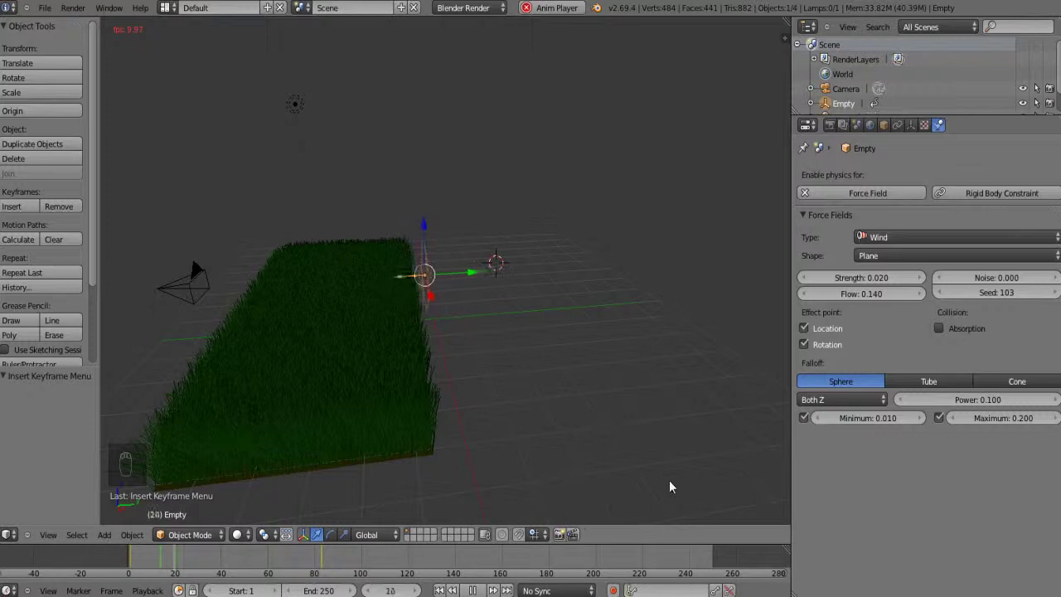
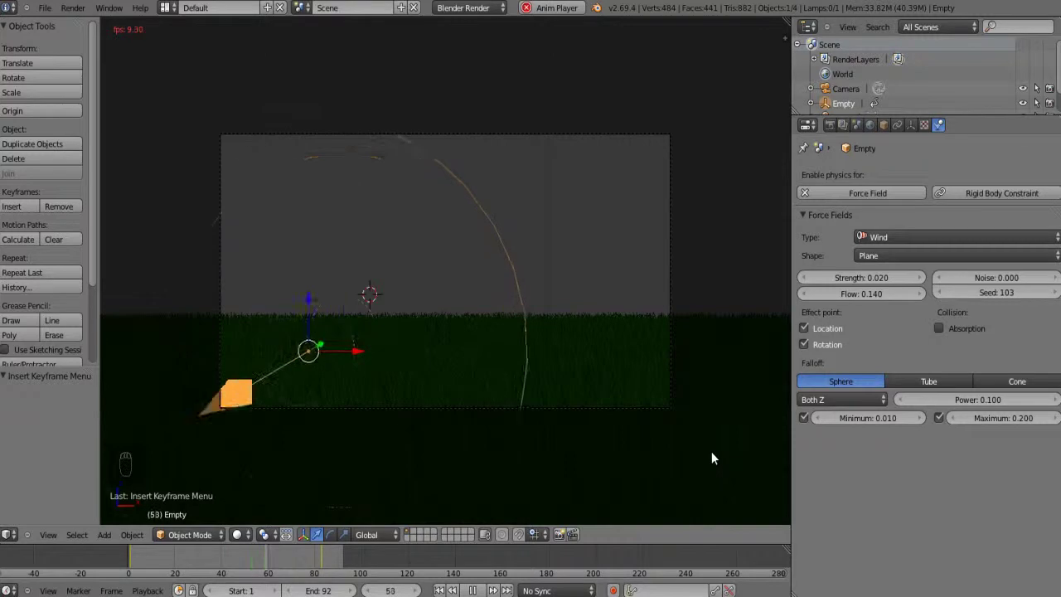
middle_click(718, 456)
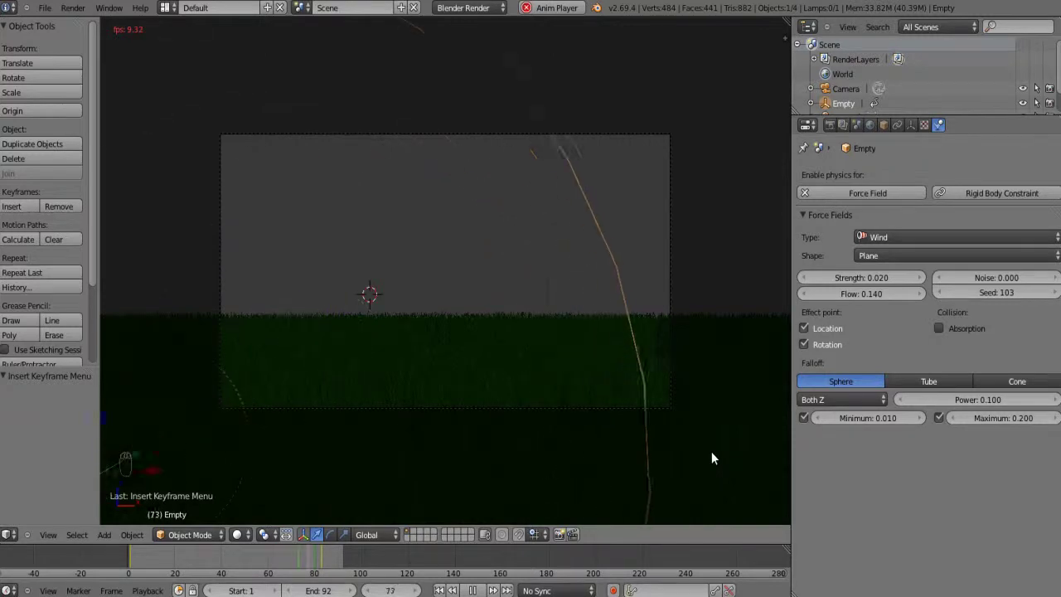
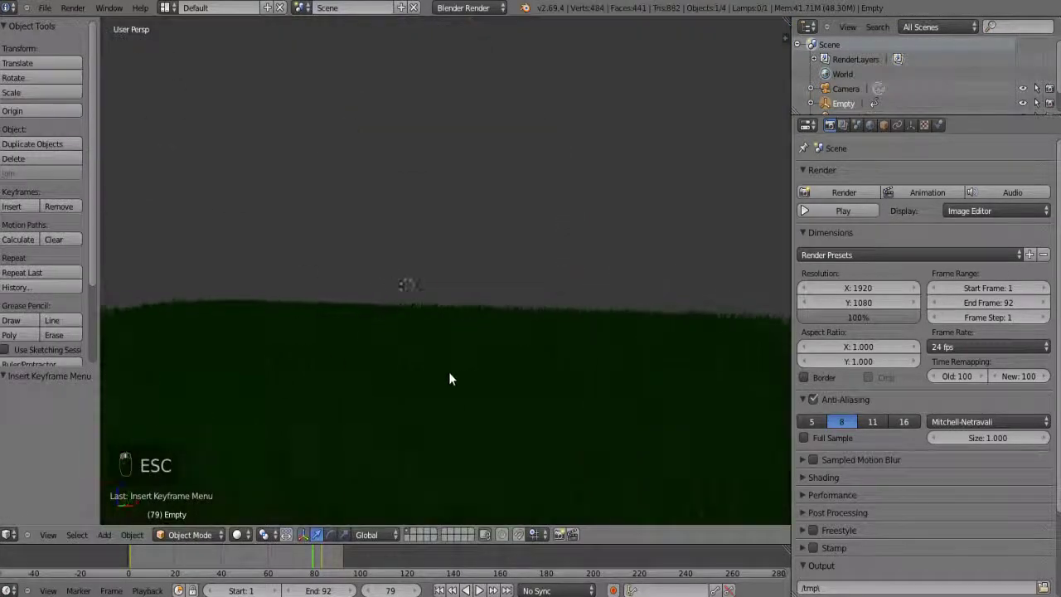
Frame the grass plane in view and slide the wind empty 3.458 along Y at frame 79
left_click_drag(281, 352, 404, 329)
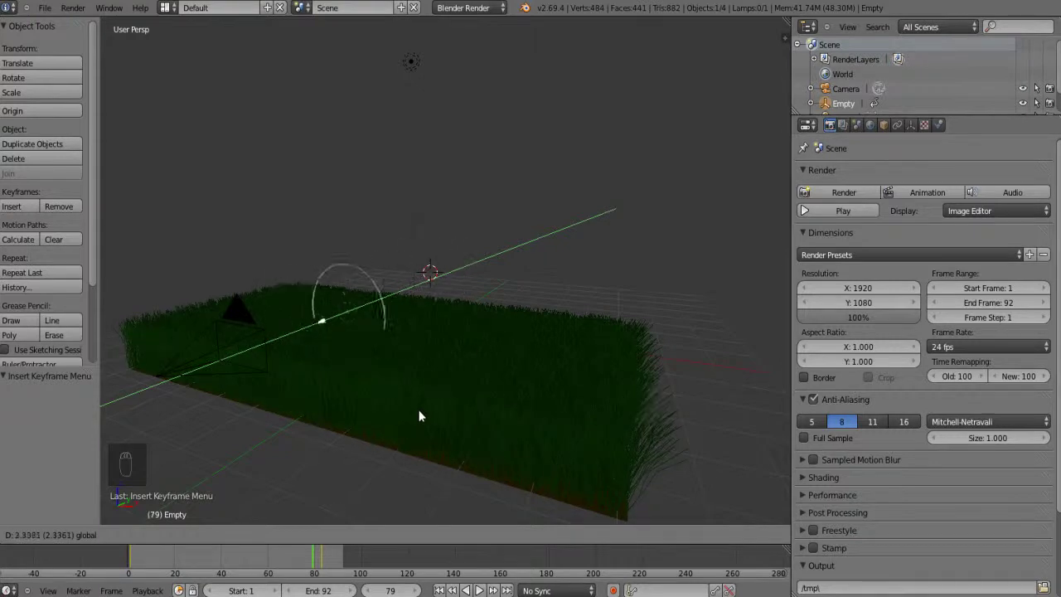
left_click_drag(437, 421, 655, 448)
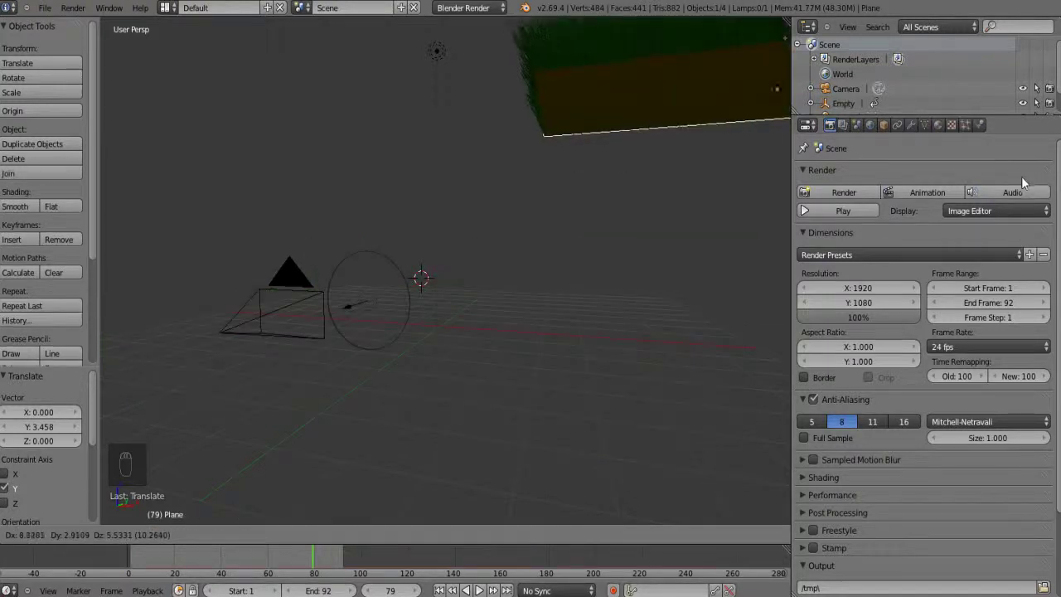
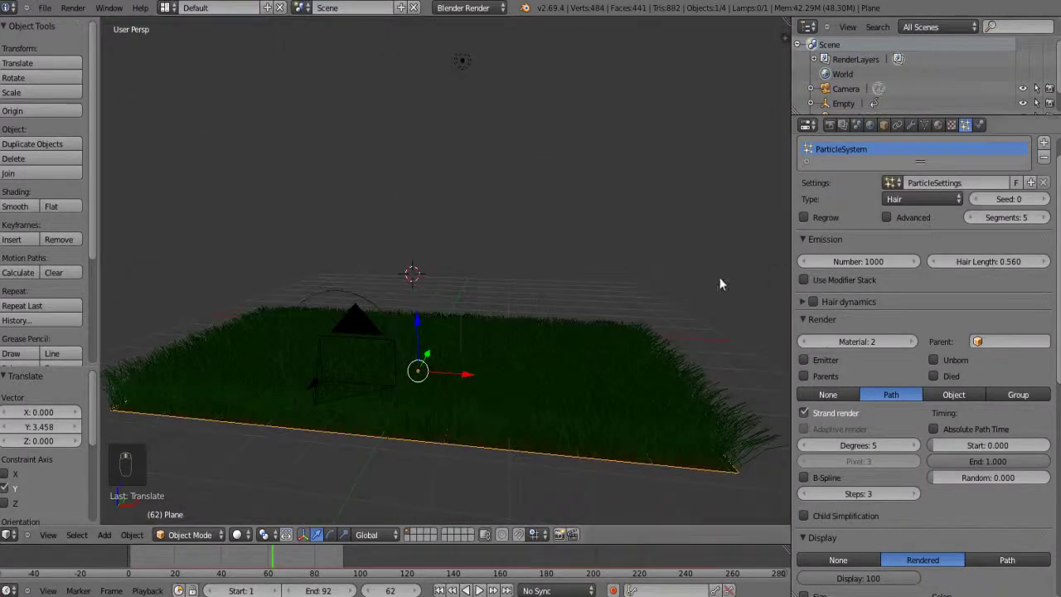
Check the grass in camera view, set render output to C:\tmp\, and return to user perspective
middle_click(12, 581)
left_click_drag(72, 495, 1031, 384)
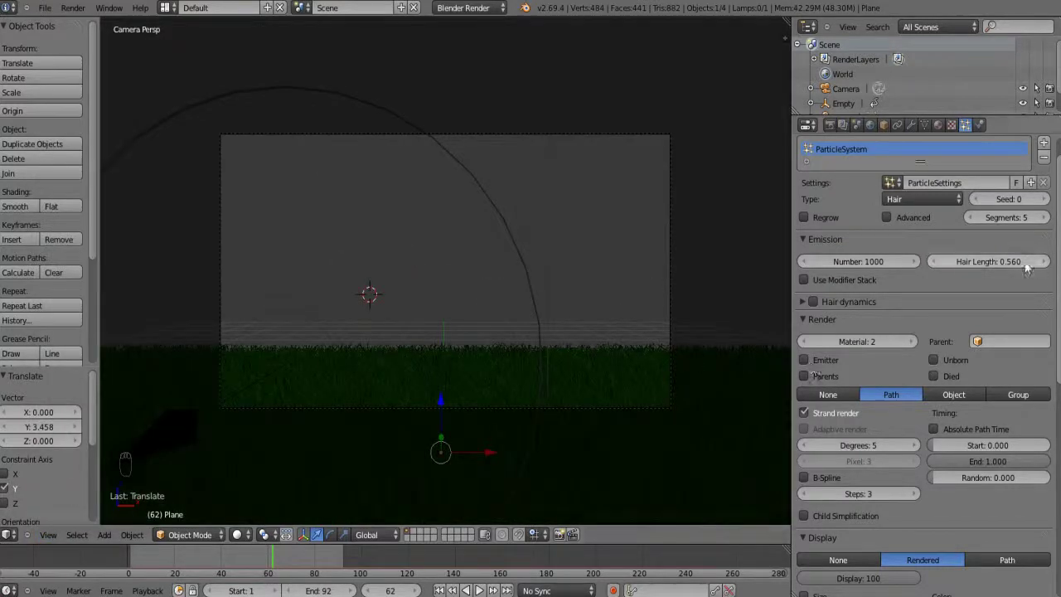
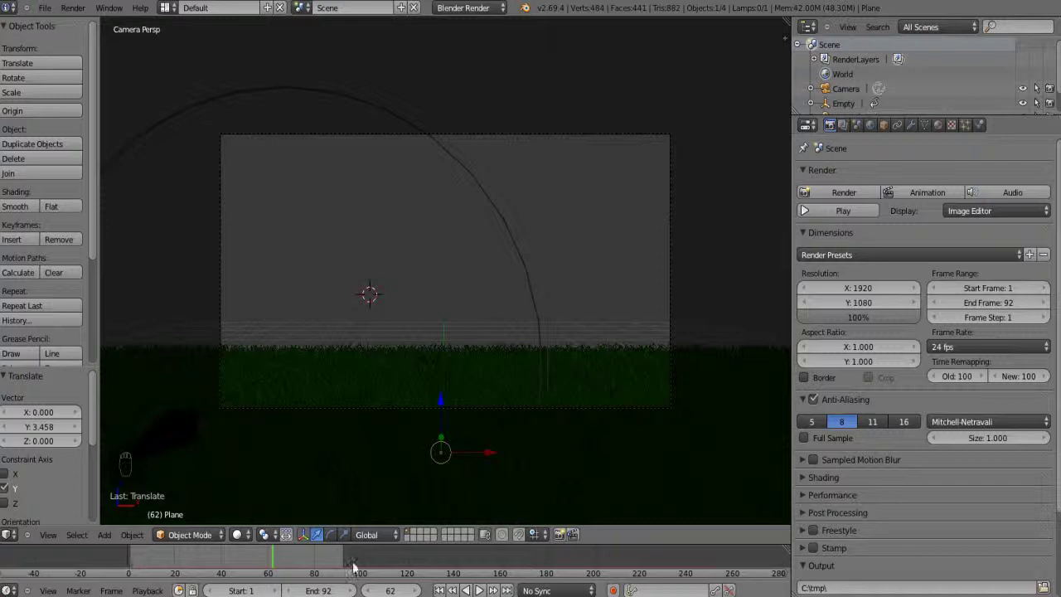
left_click(612, 335)
left_click_drag(606, 346, 557, 364)
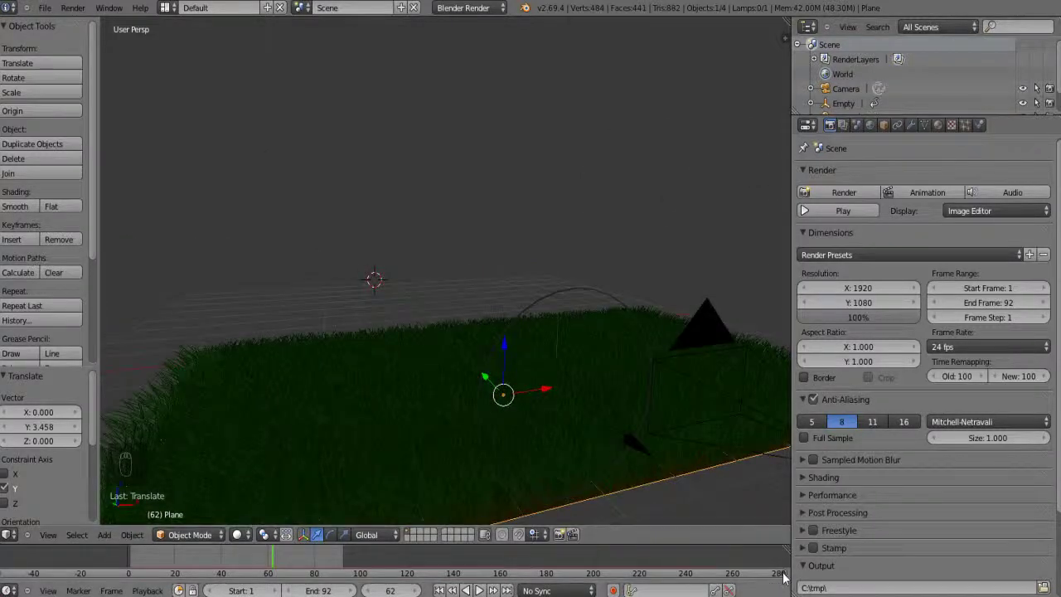